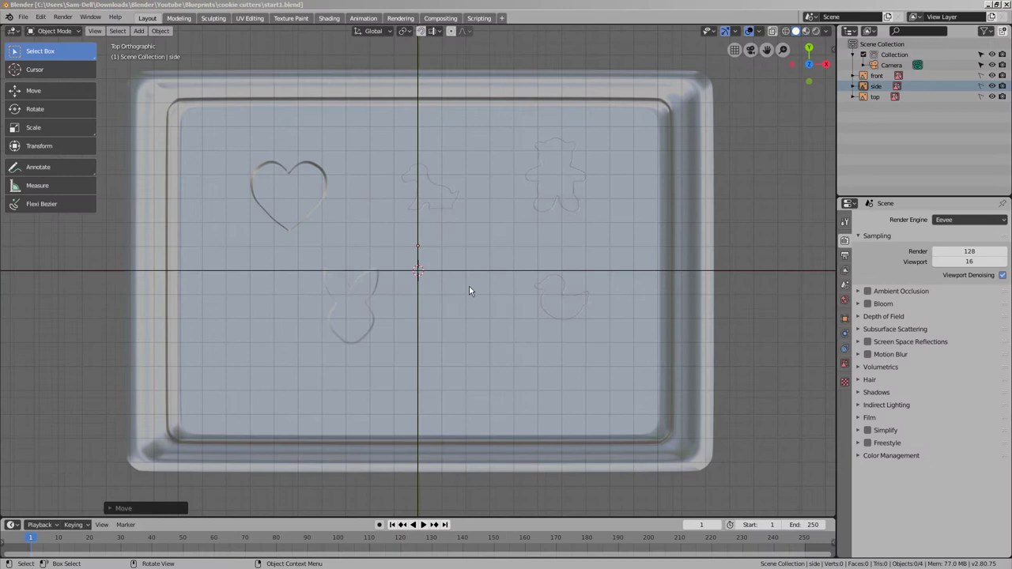
Step: Add a plane and scale it along X and Y to fit the tray's inner floor
left_click(446, 284)
key("shift+a")
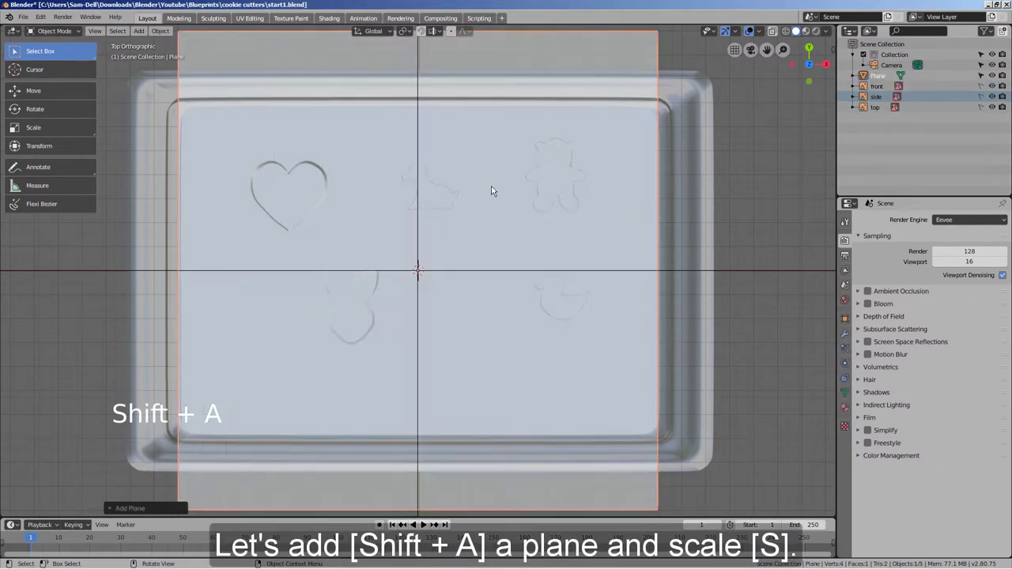
key("s")
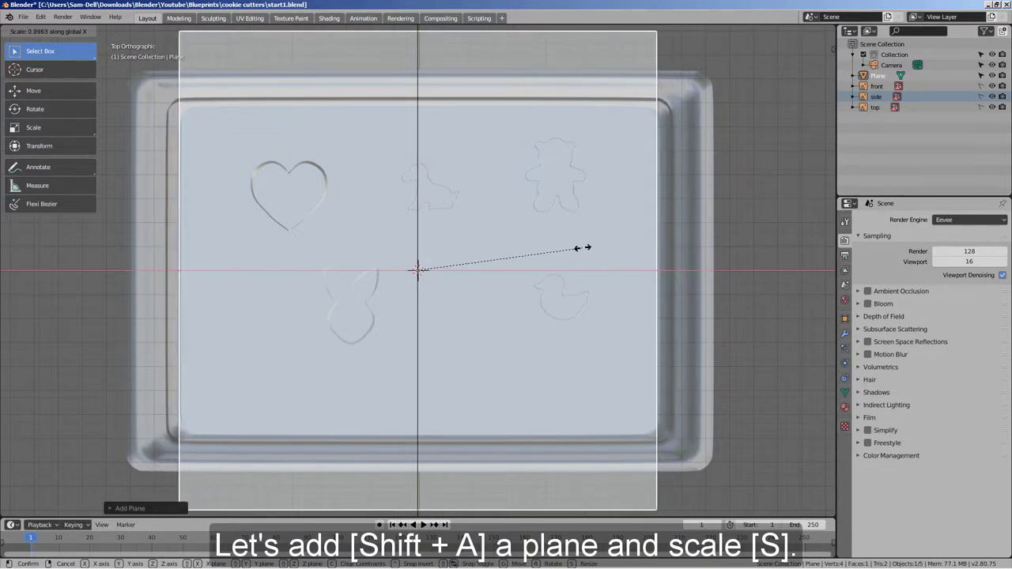
key("s")
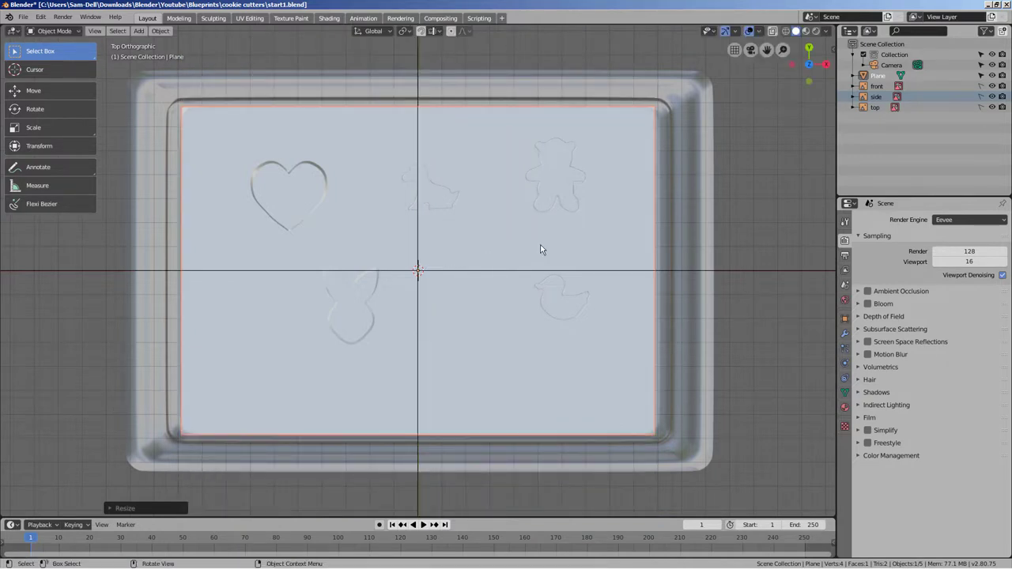
Step: Bevel the plane's four corner vertices into rounded corners with several segments
key("Tab")
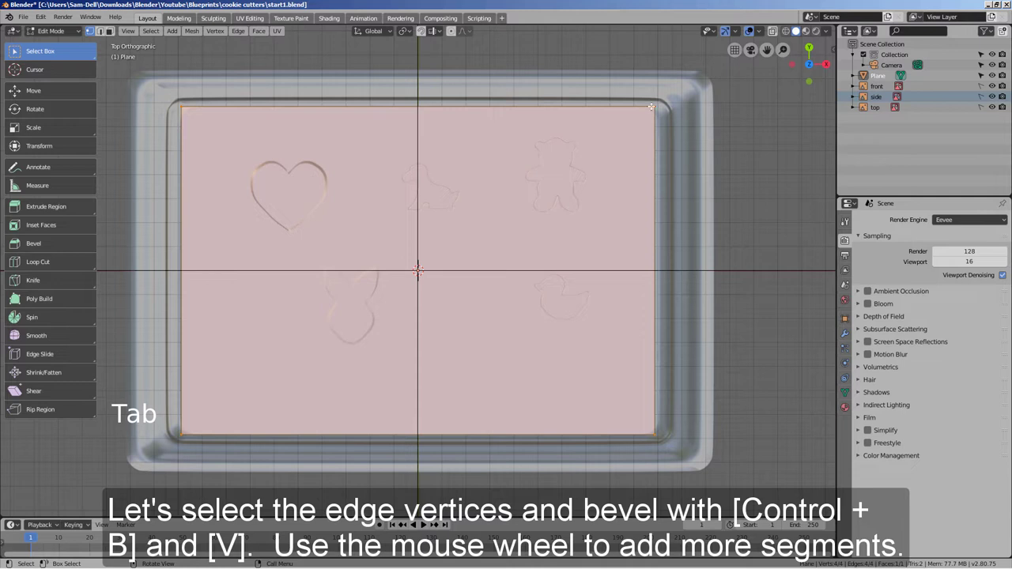
key("ctrl+b")
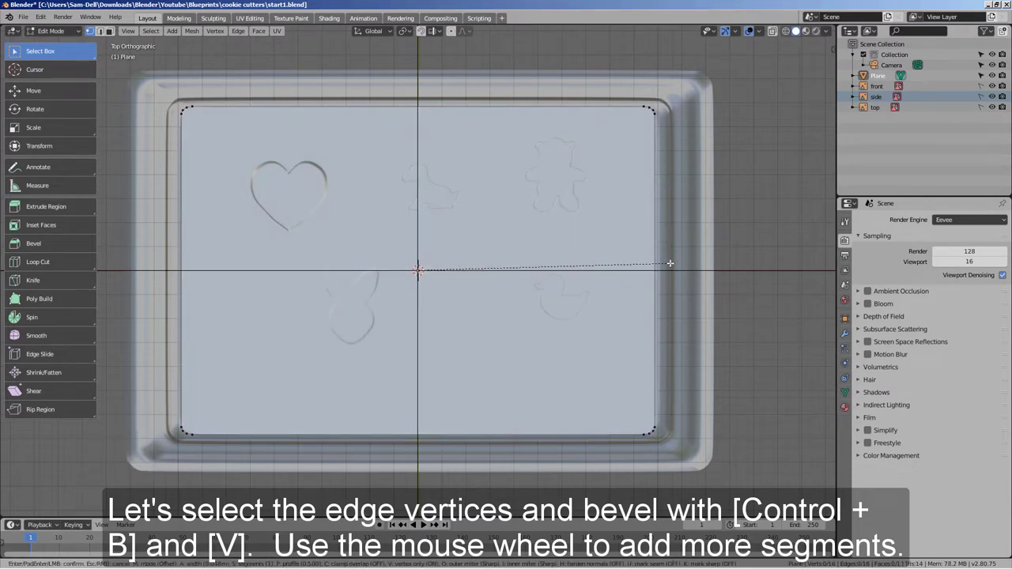
key("Tab")
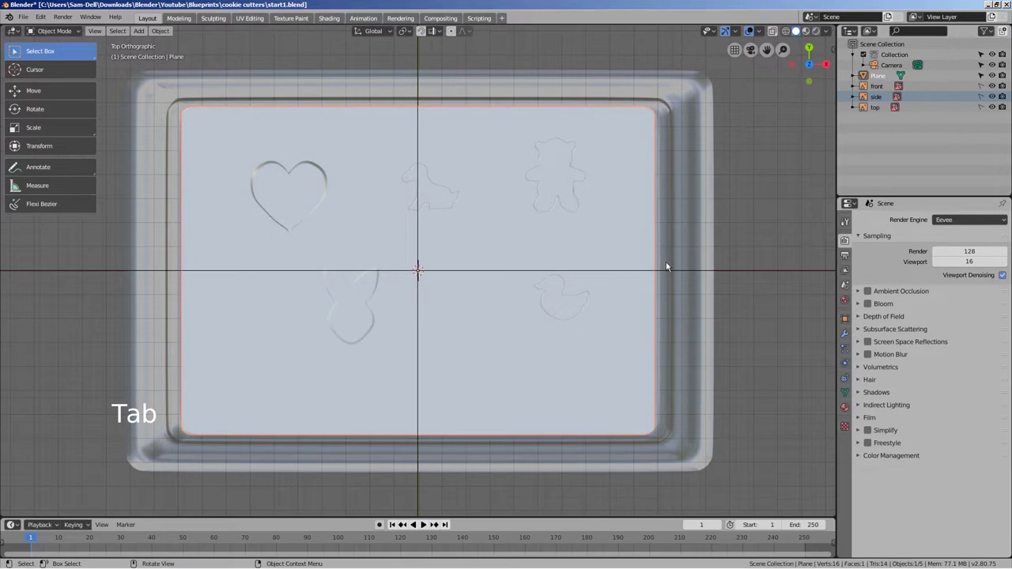
middle_click(509, 251)
Step: Apply all transforms to the rounded plane in Object Mode
middle_click(609, 285)
key("Tab")
key("Tab")
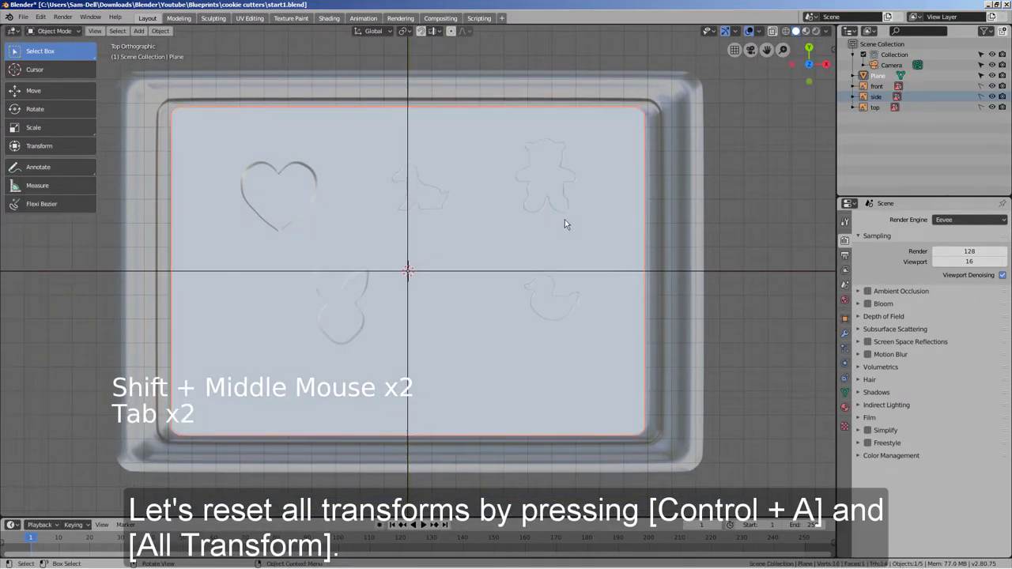
key("ctrl+a")
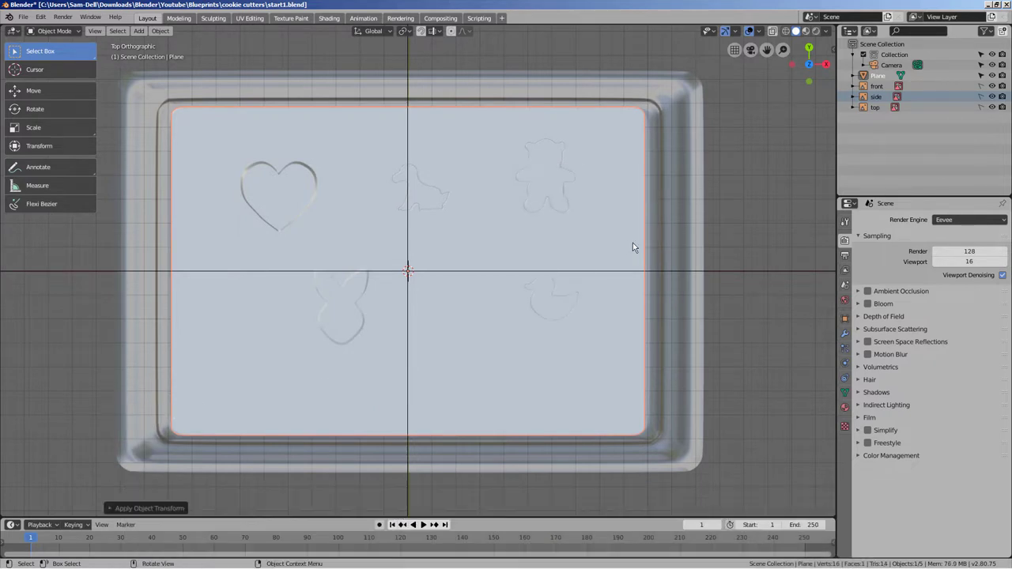
Step: Extrude the whole rounded plane slightly upward along Z to give it thickness
middle_click(634, 279)
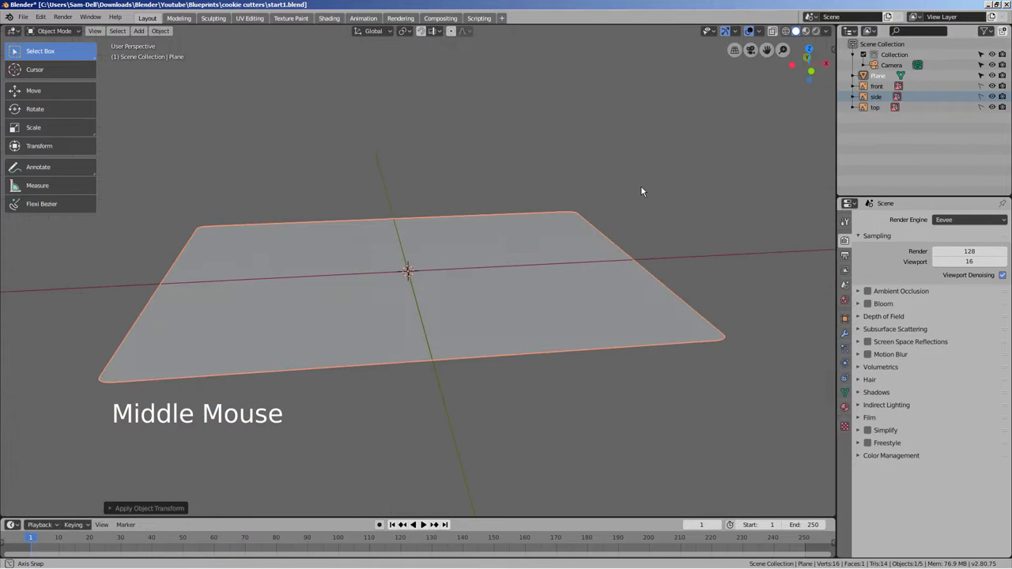
key("Tab")
key("a")
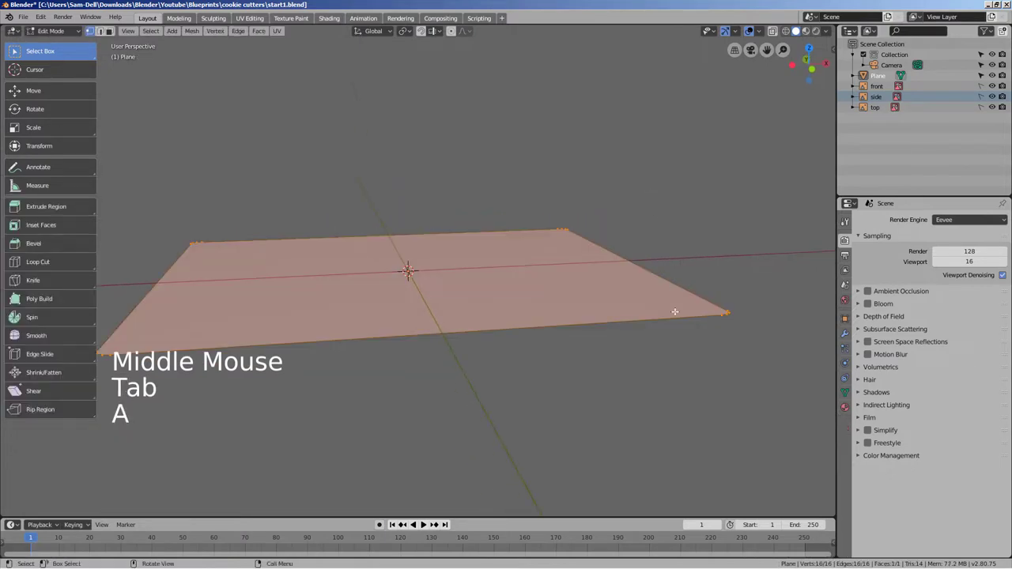
key("3")
key("z")
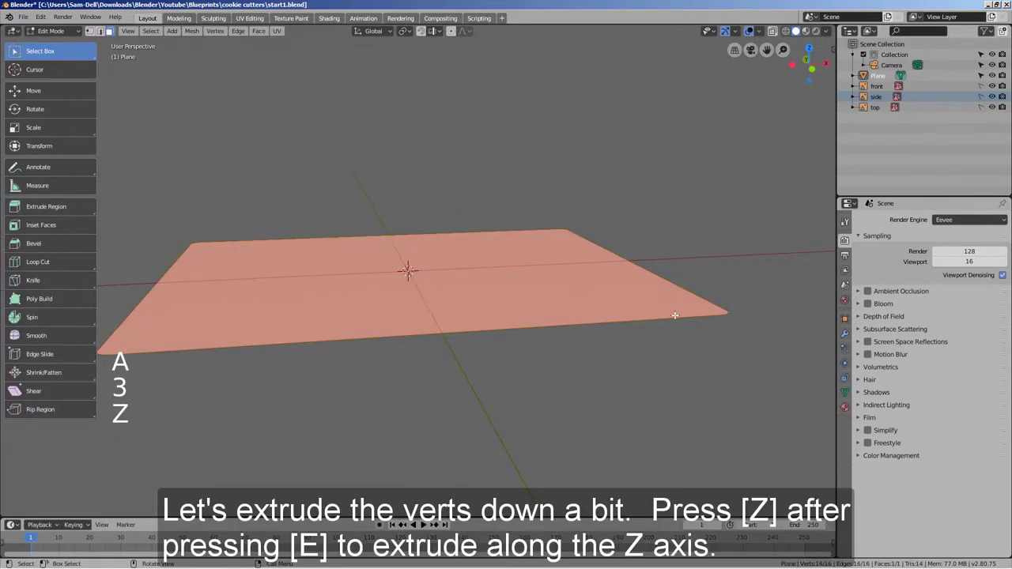
key("Tab")
Step: Extrude the top face again in place and scale it into a thin rim from top view
key("Tab")
key("1")
key("e")
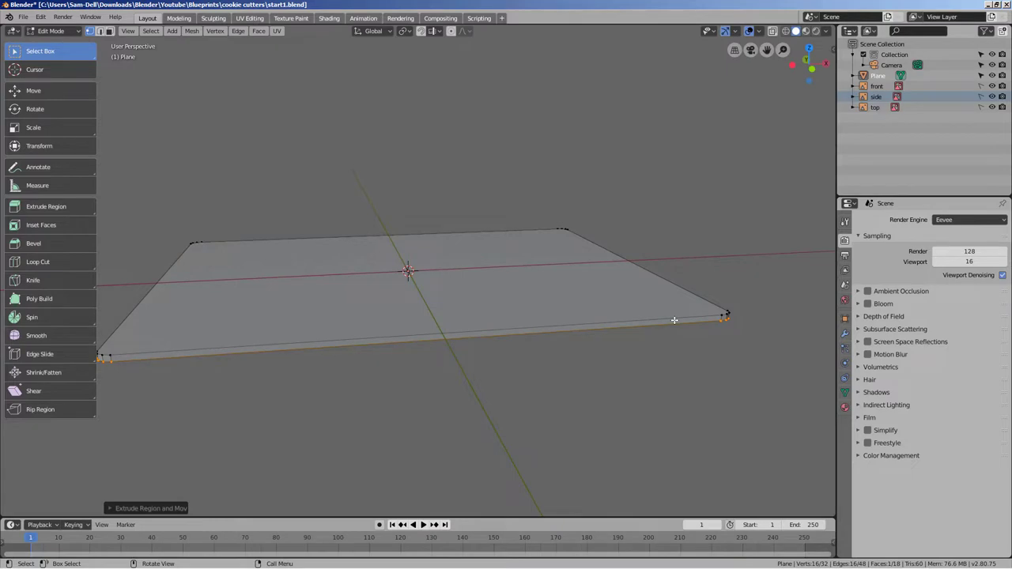
key("e")
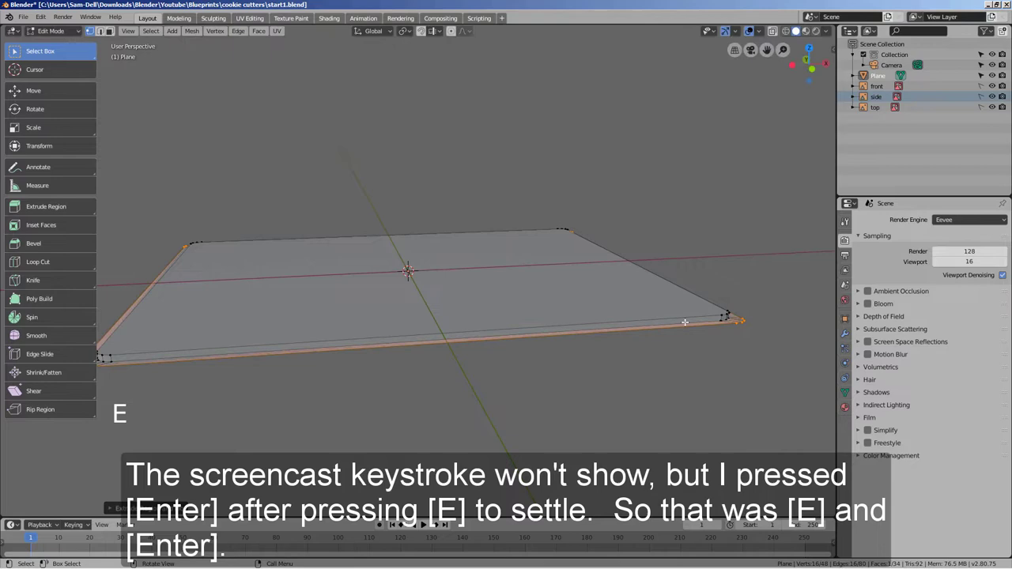
key("KP_7")
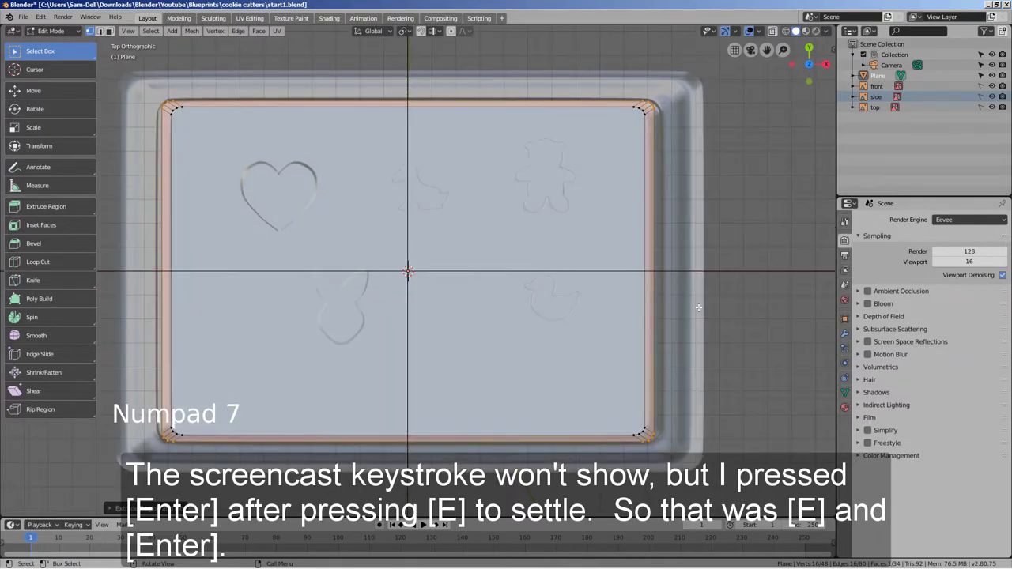
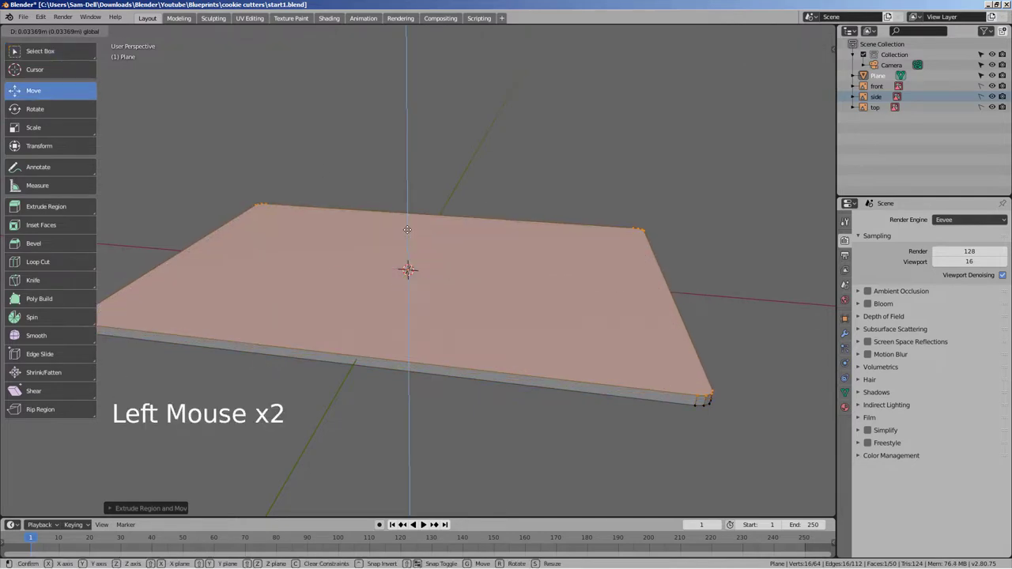
Step: Delete the selected face, then extrude the outer rim edges and widen them outward
key("x")
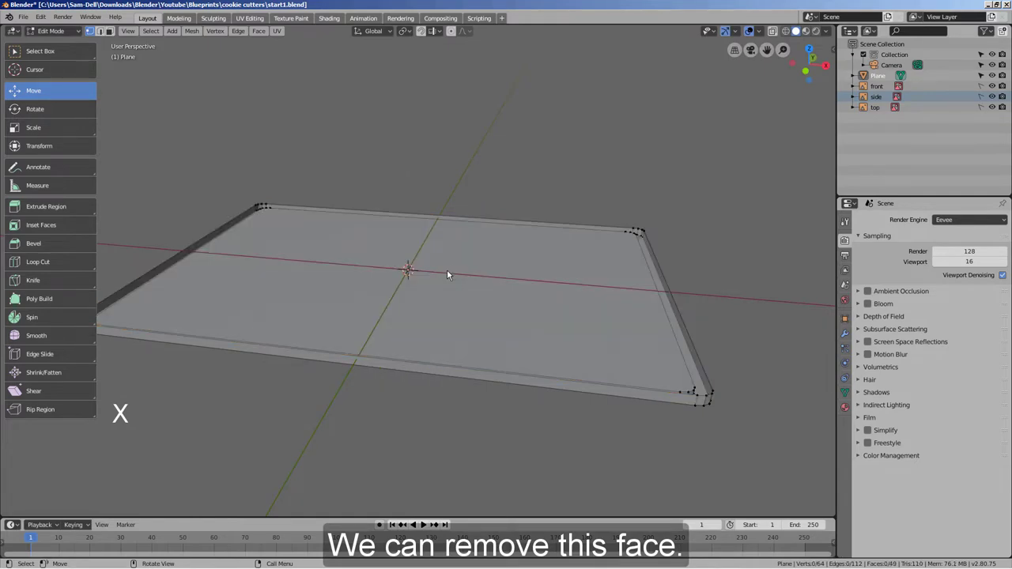
key("KP_3")
key("KP_1")
key("KP_7")
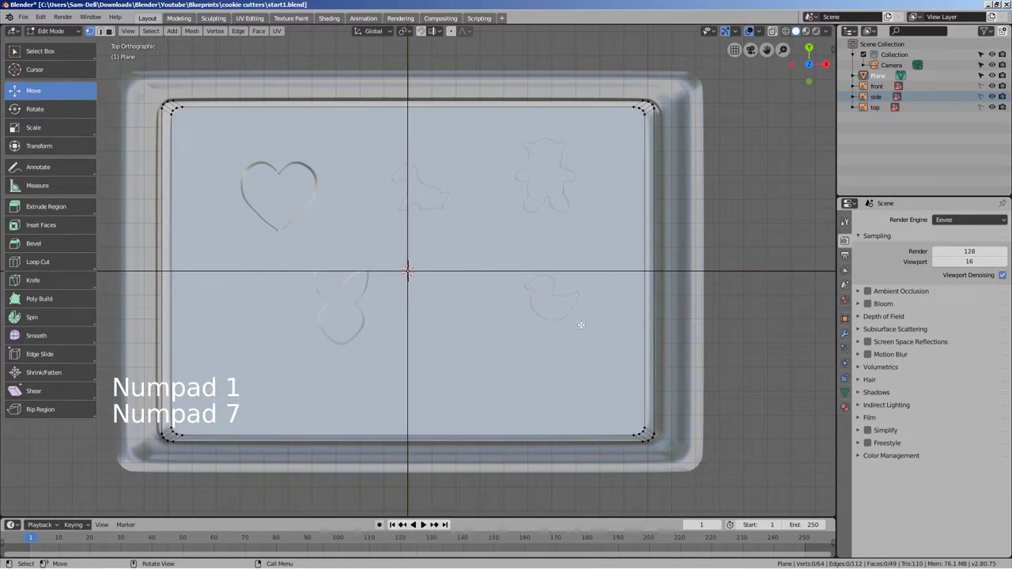
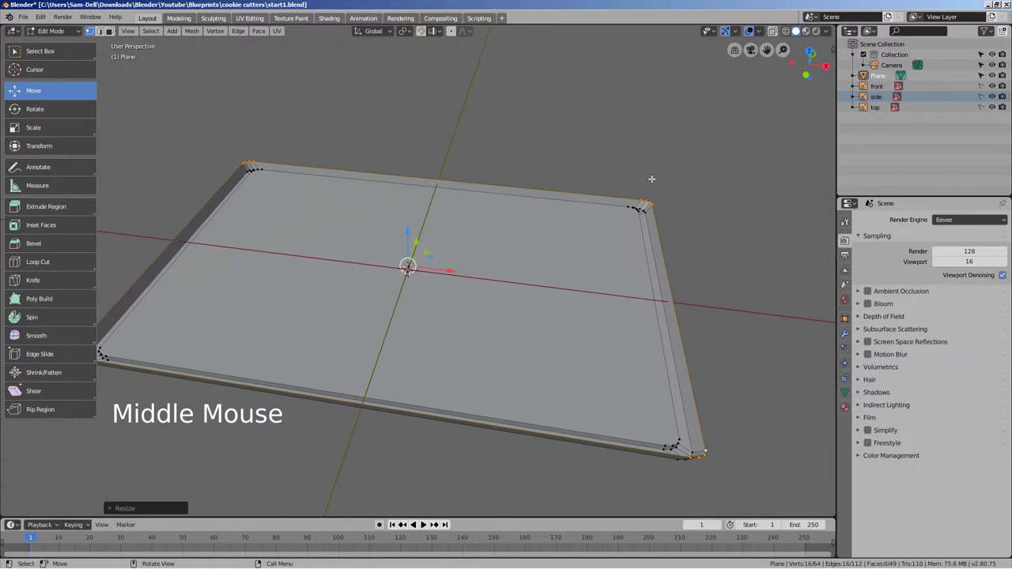
key("KP_7")
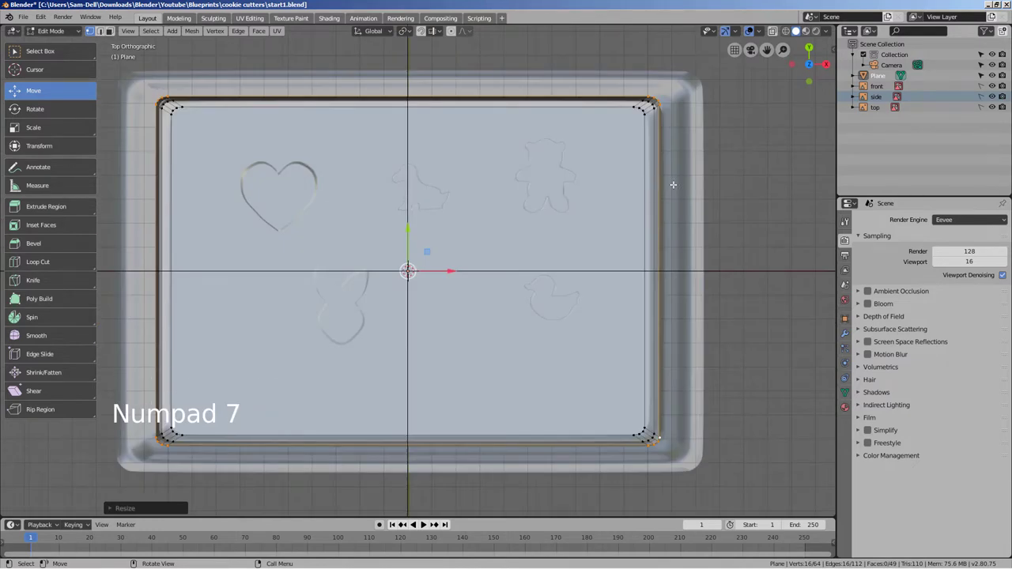
key("s")
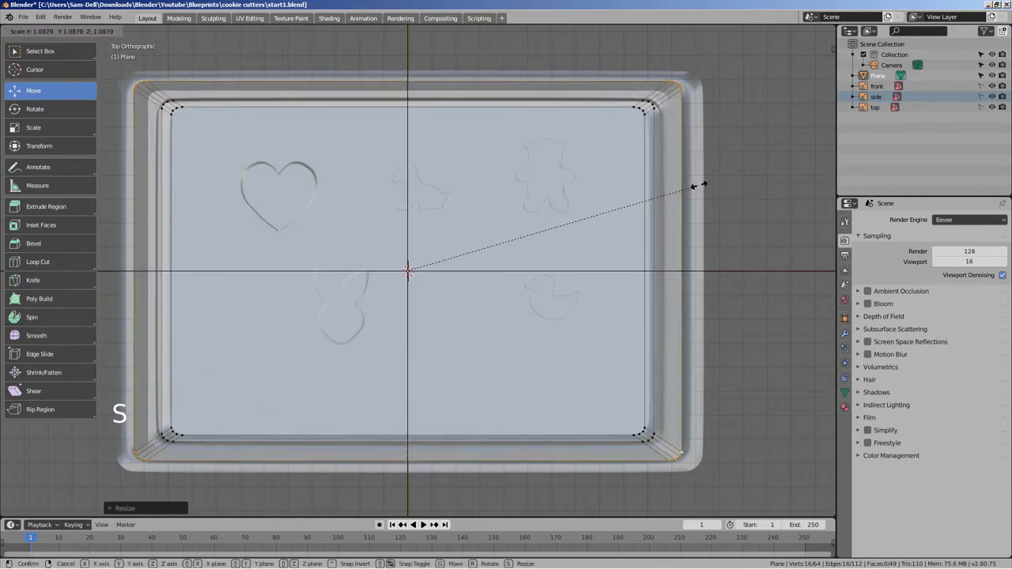
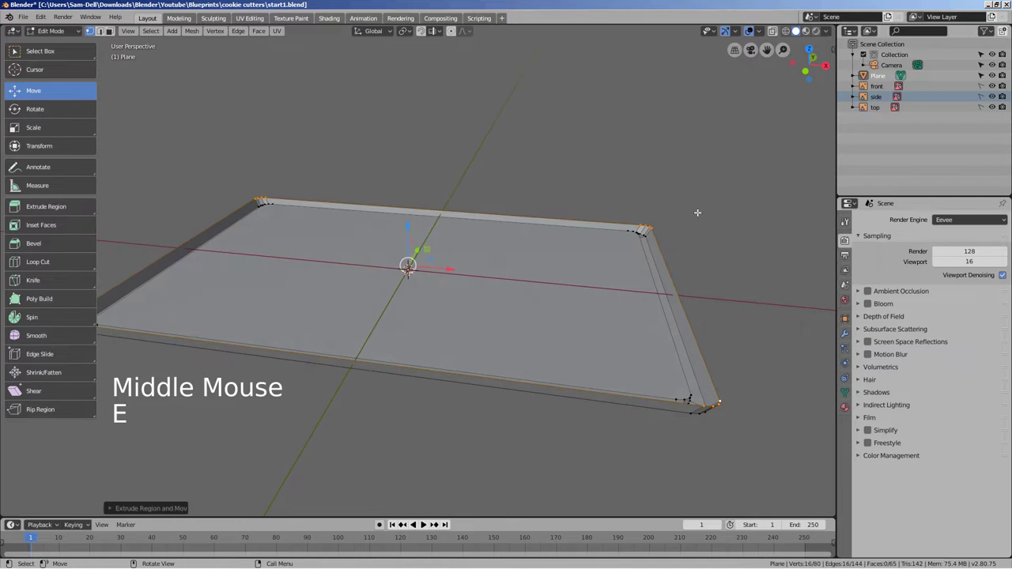
Step: Extrude and scale the rim again until it meets the tray's outer edge, then leave Edit Mode
key("s")
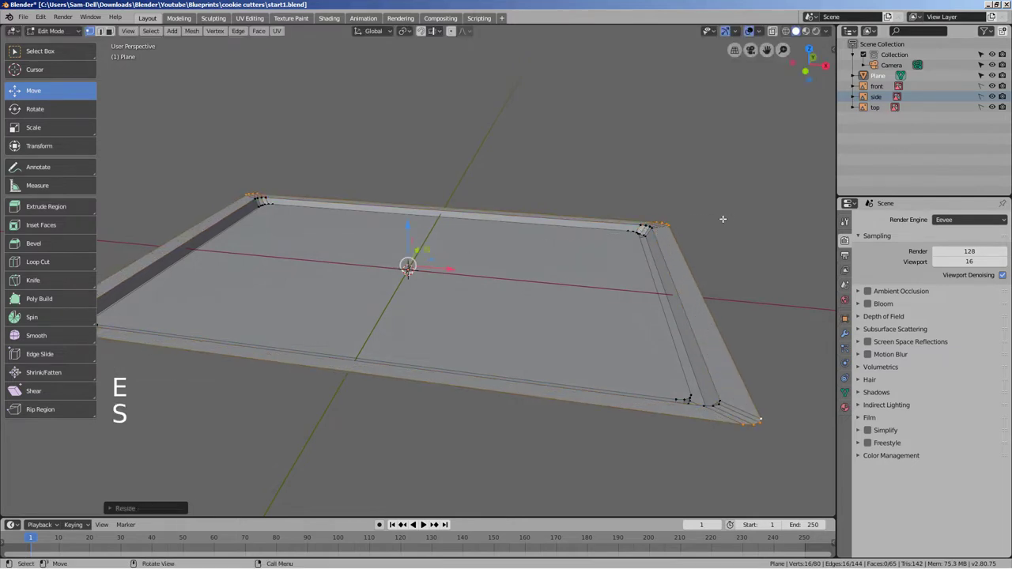
key("KP_7")
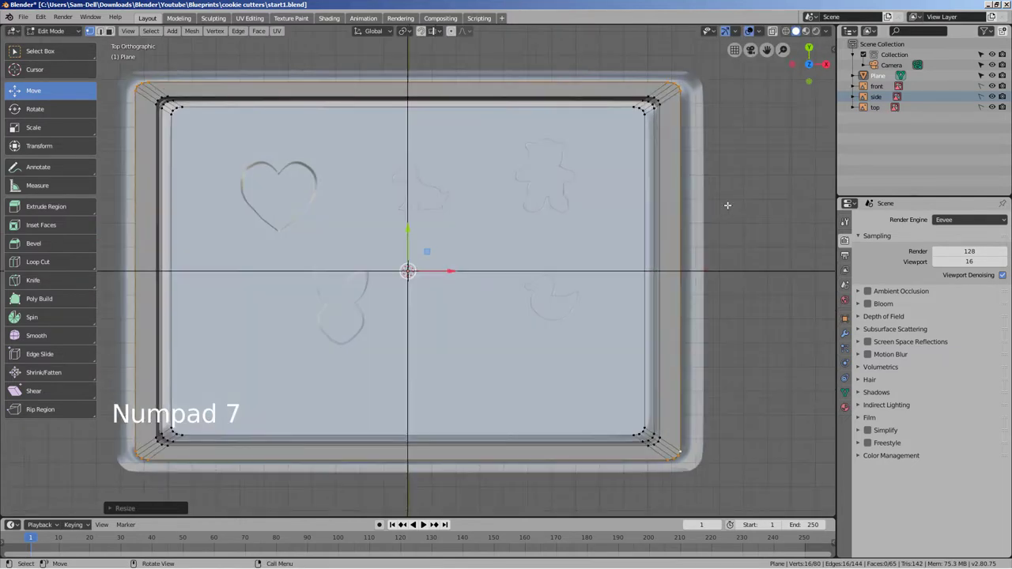
key("s")
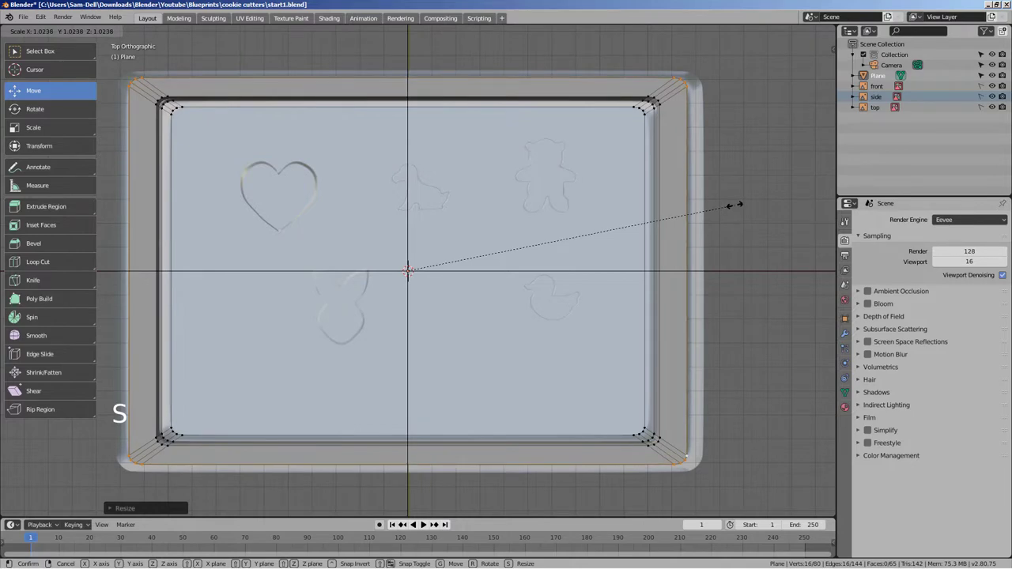
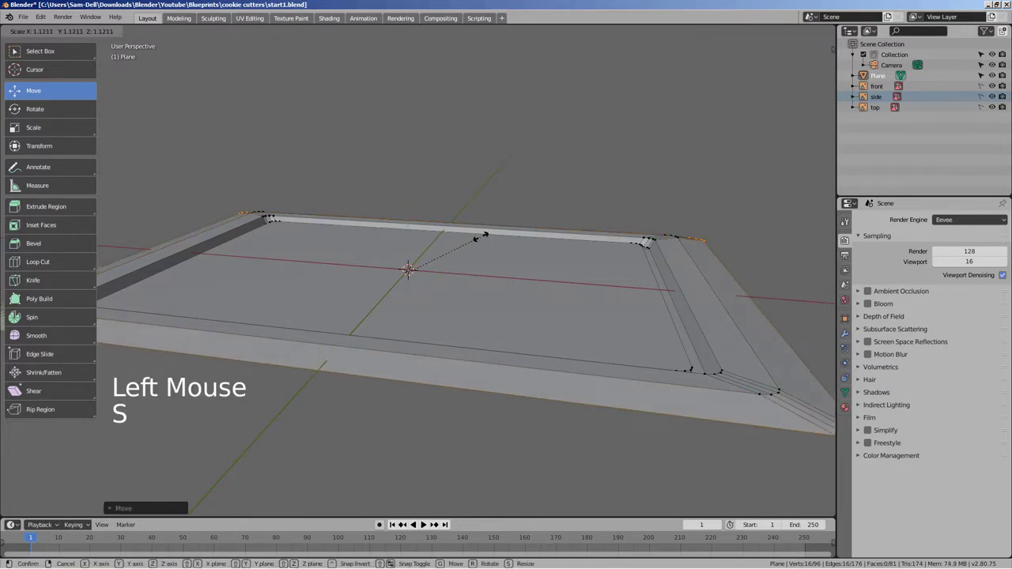
key("KP_7")
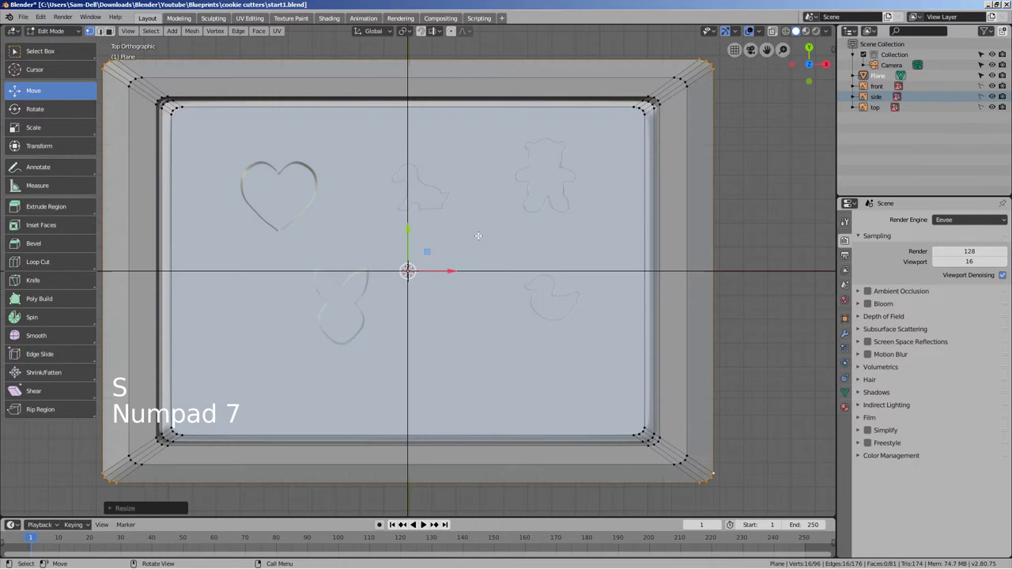
key("s")
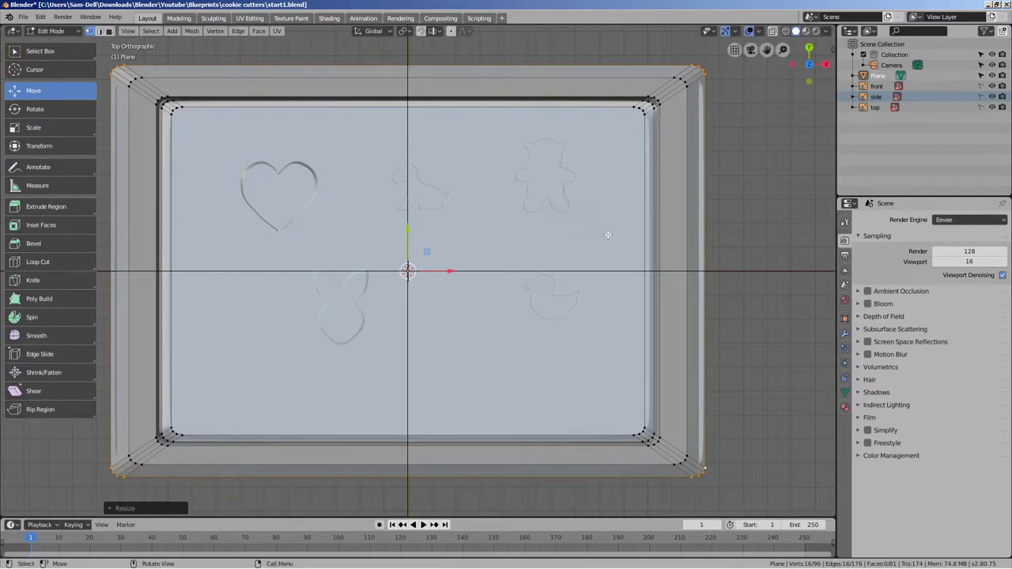
key("Tab")
Step: Give the tray a new material with Metallic 1.0 and Roughness about 0.26 and shade it smooth
middle_click(586, 335)
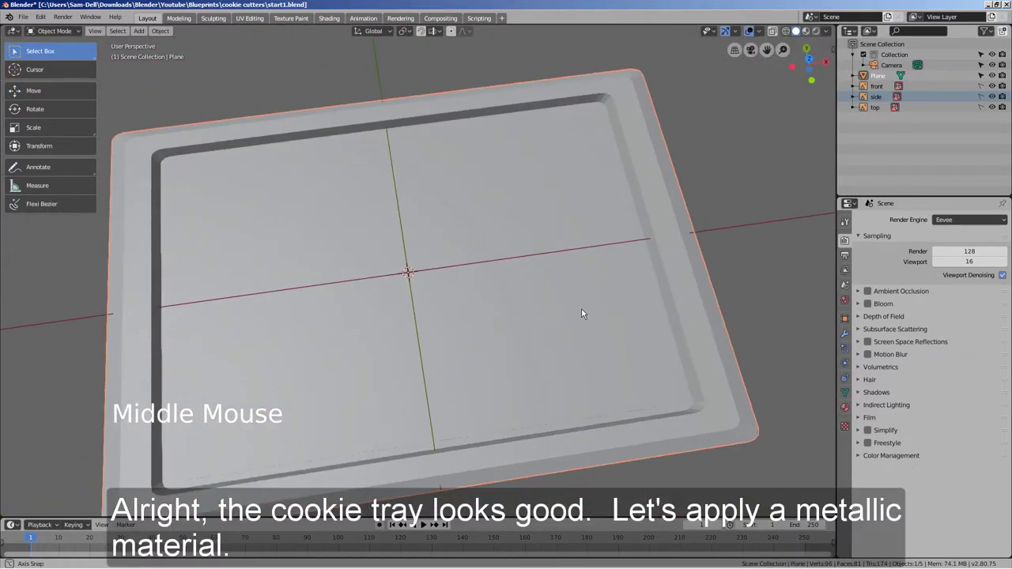
left_click(675, 376)
right_click(676, 379)
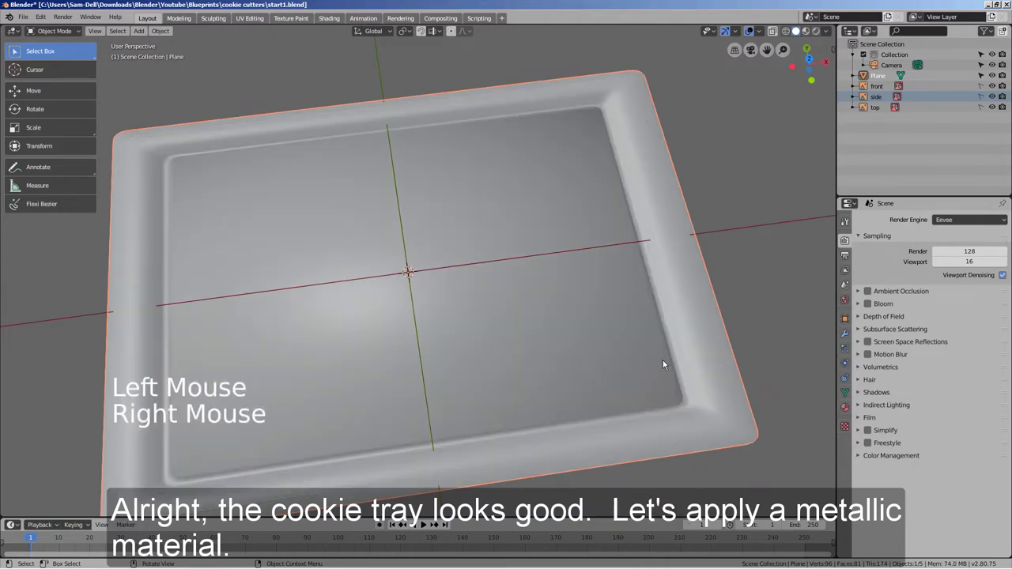
middle_click(656, 359)
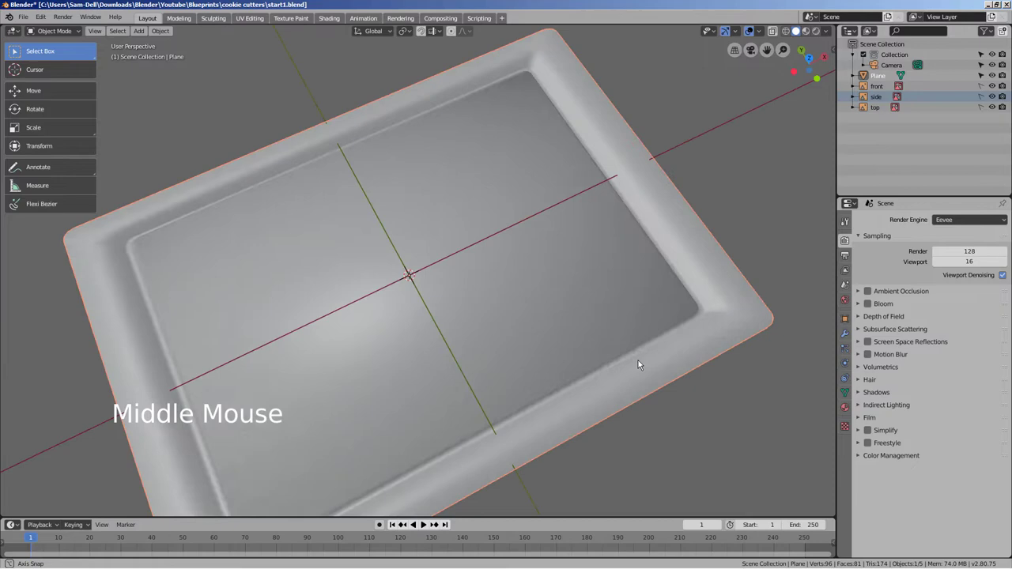
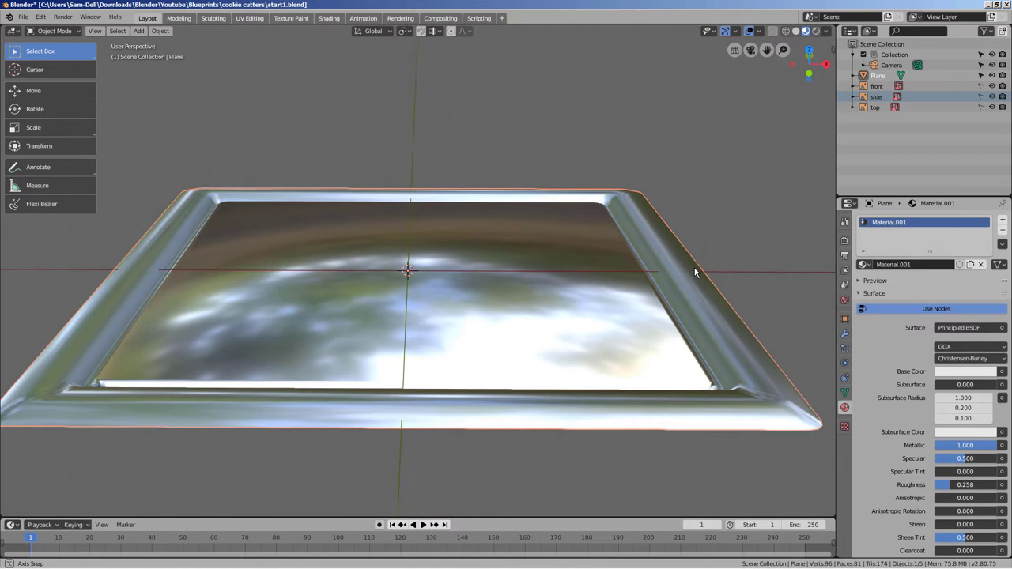
Step: Hide the tray and frame the reference shapes from top view
key("h")
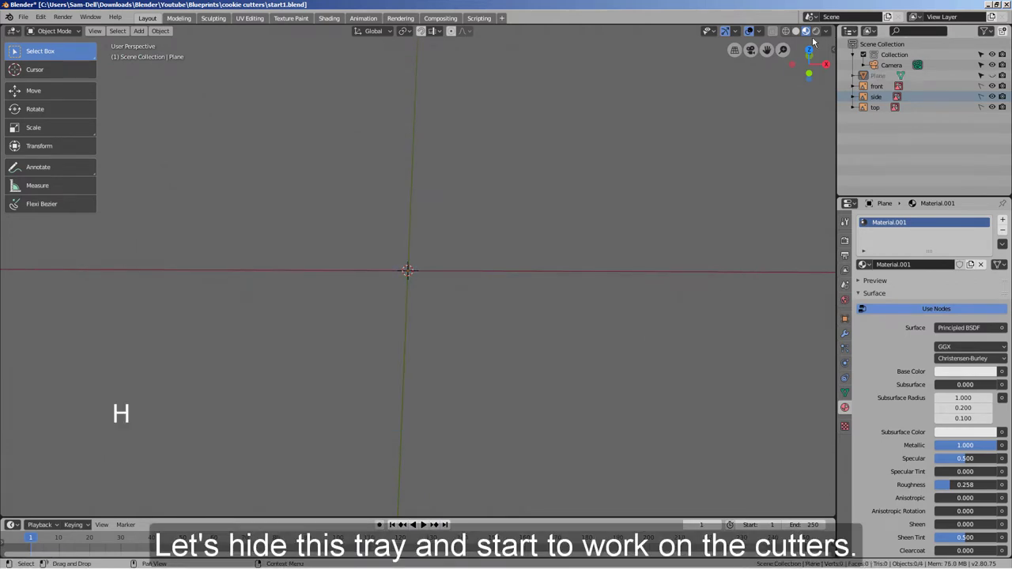
left_click(804, 35)
left_click(678, 267)
key("KP_7")
middle_click(426, 286)
scroll("up", 3)
Step: Add a single-point curve and move it to the heart's top centre
key("shift+a")
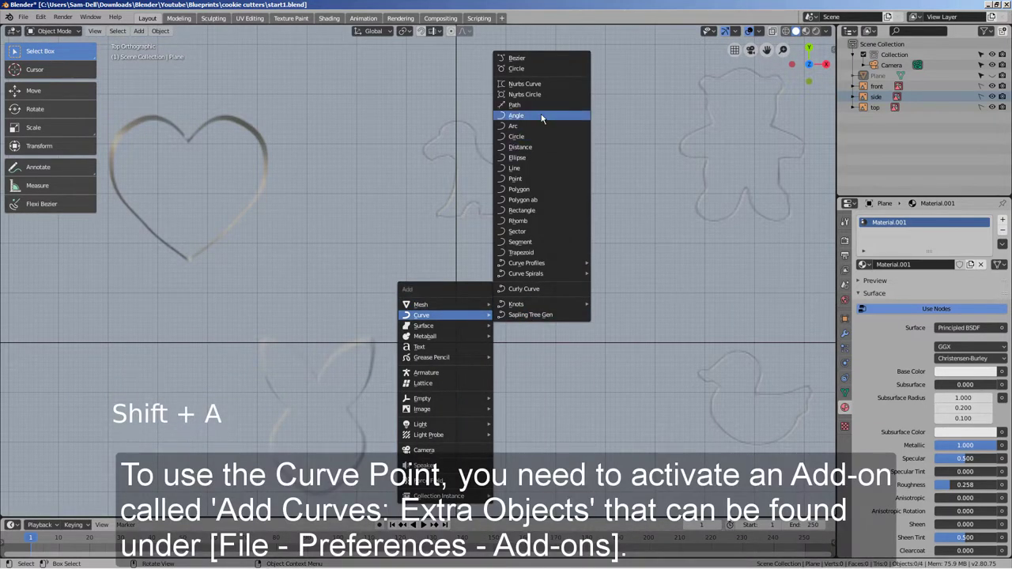
key("g")
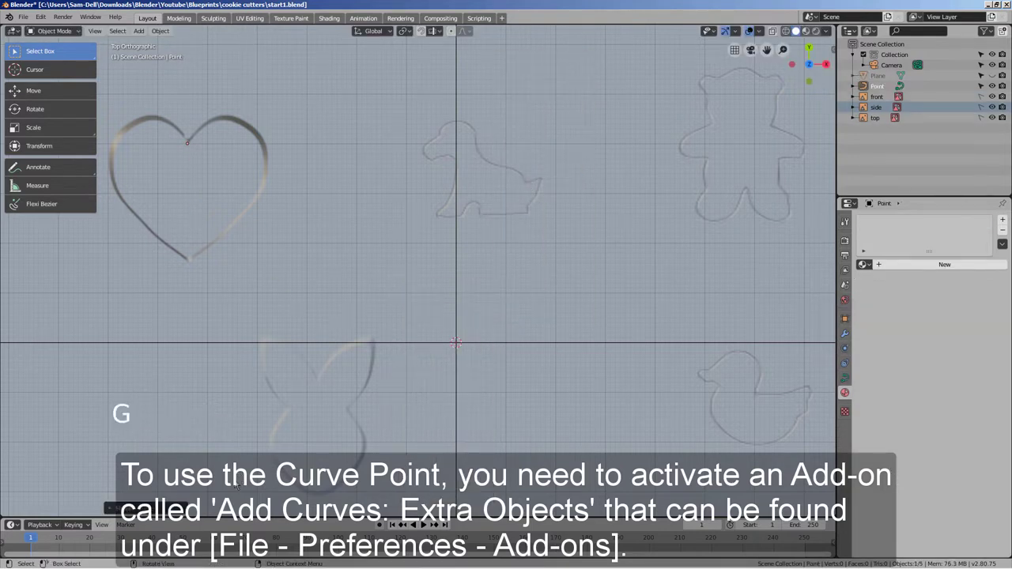
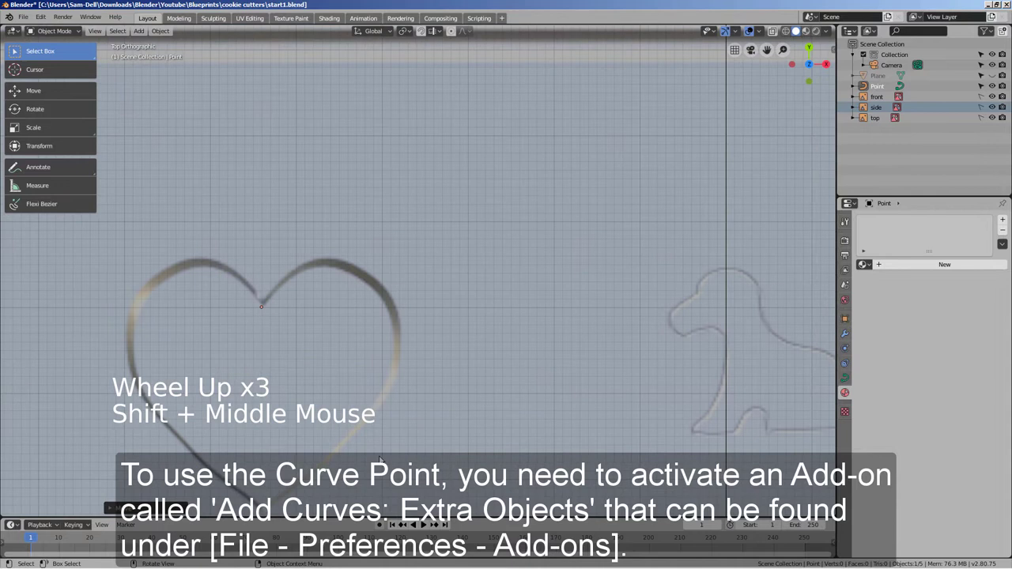
middle_click(403, 425)
key("g")
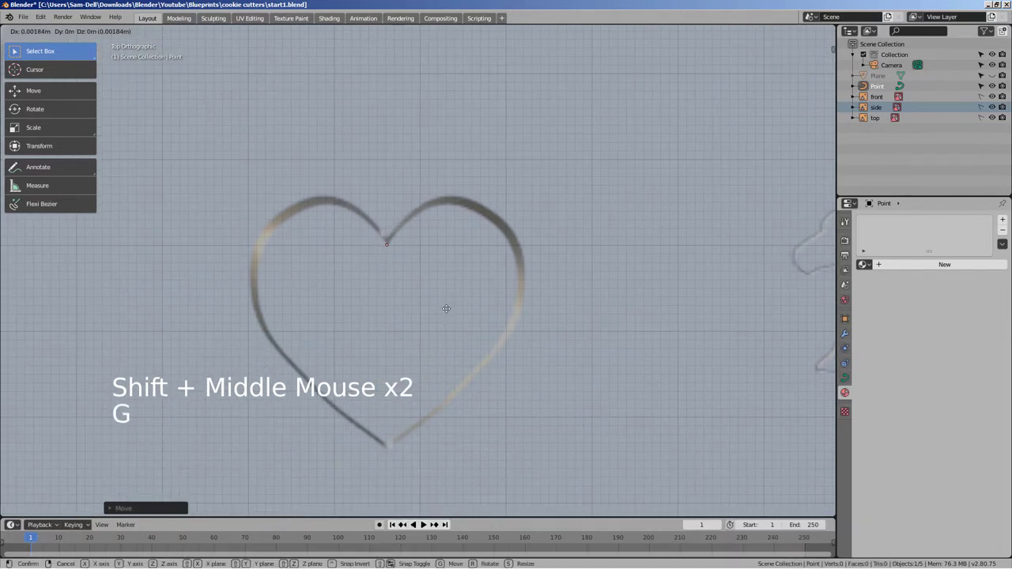
key("Tab")
Step: Extrude control points along the right half of the heart outline
key("e")
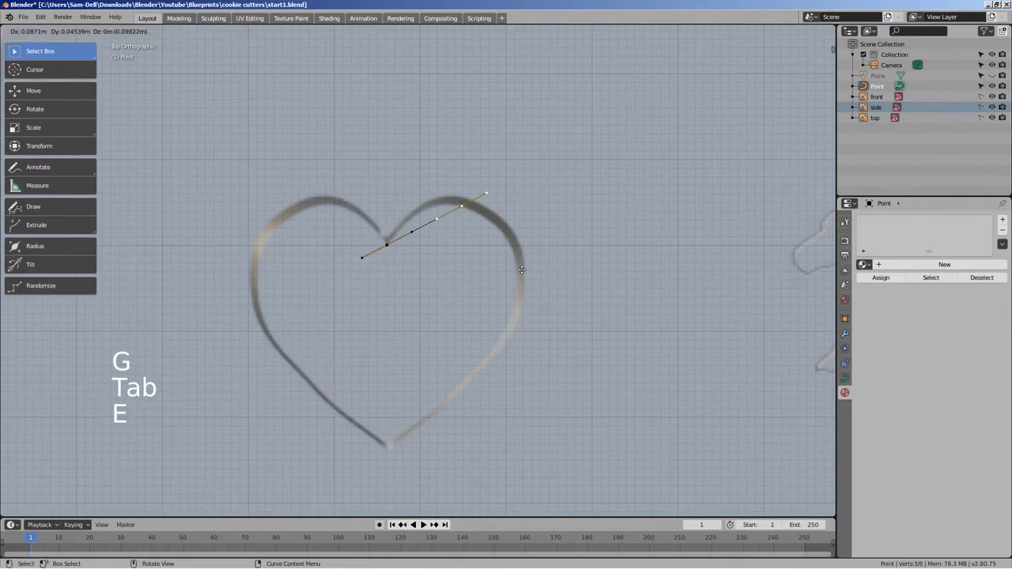
key("e")
key("e")
key("e")
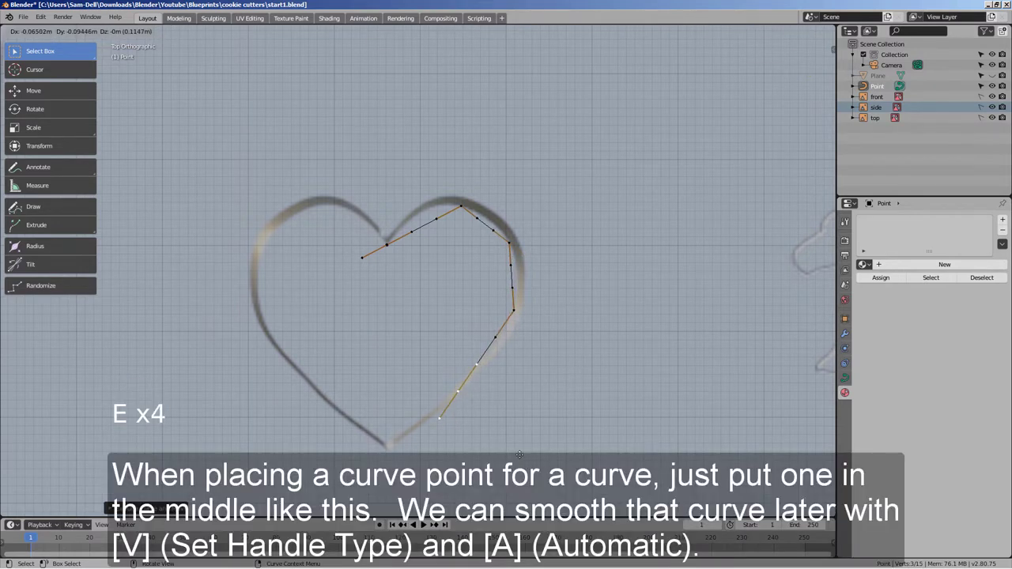
key("e")
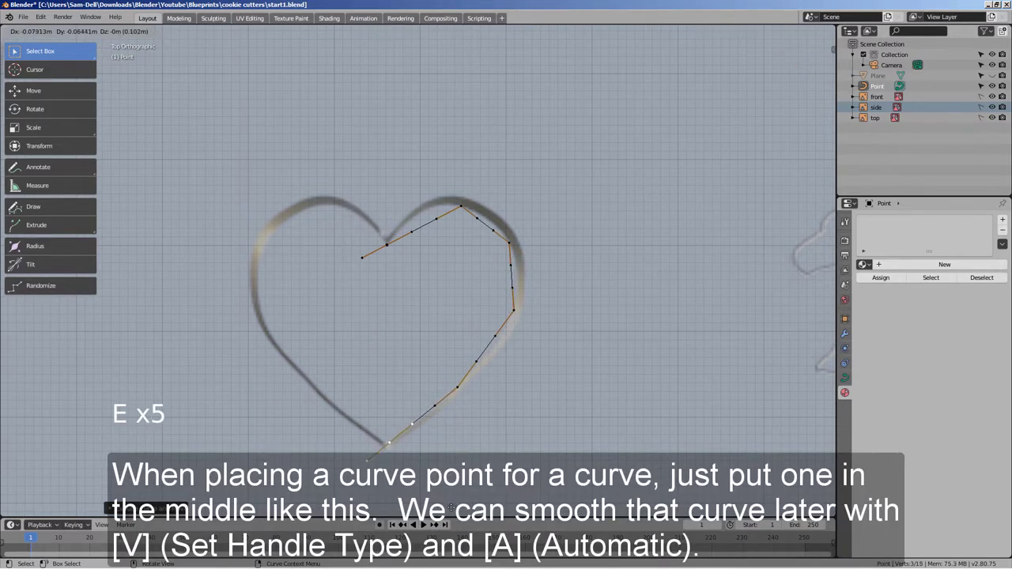
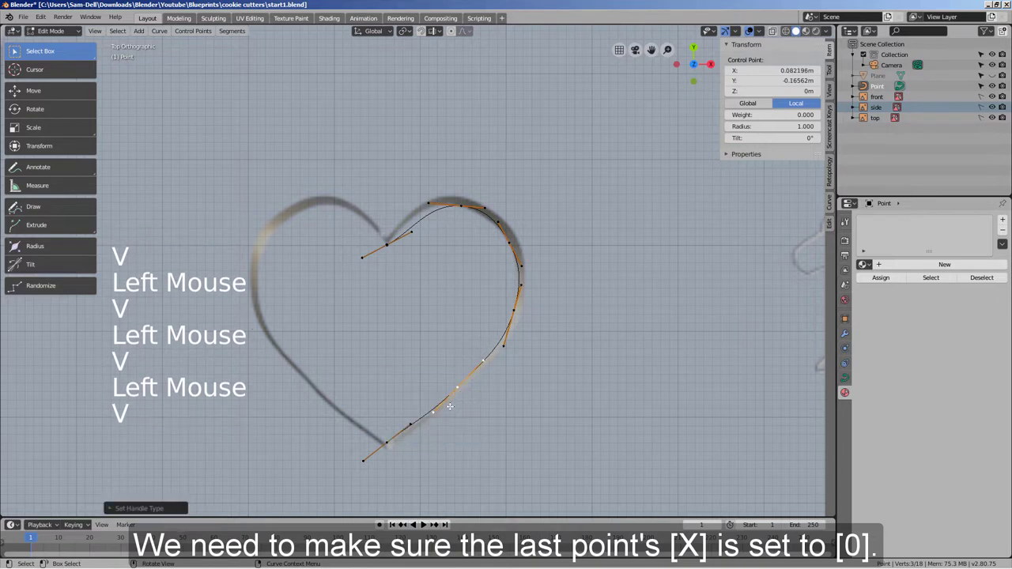
Step: Leave curve editing with the last heart point set to X = 0, ready for the X Mirror modifier
key("Tab")
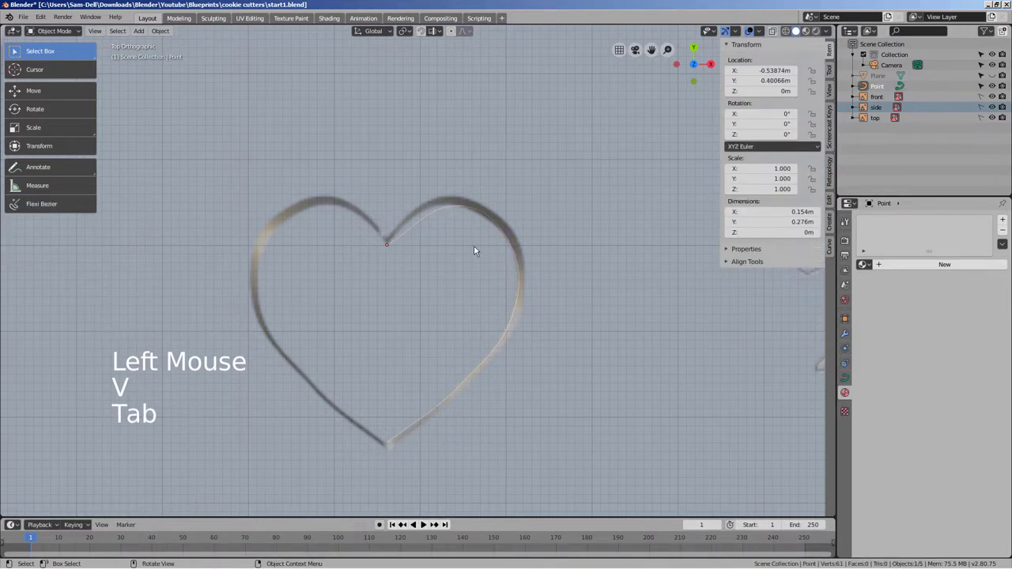
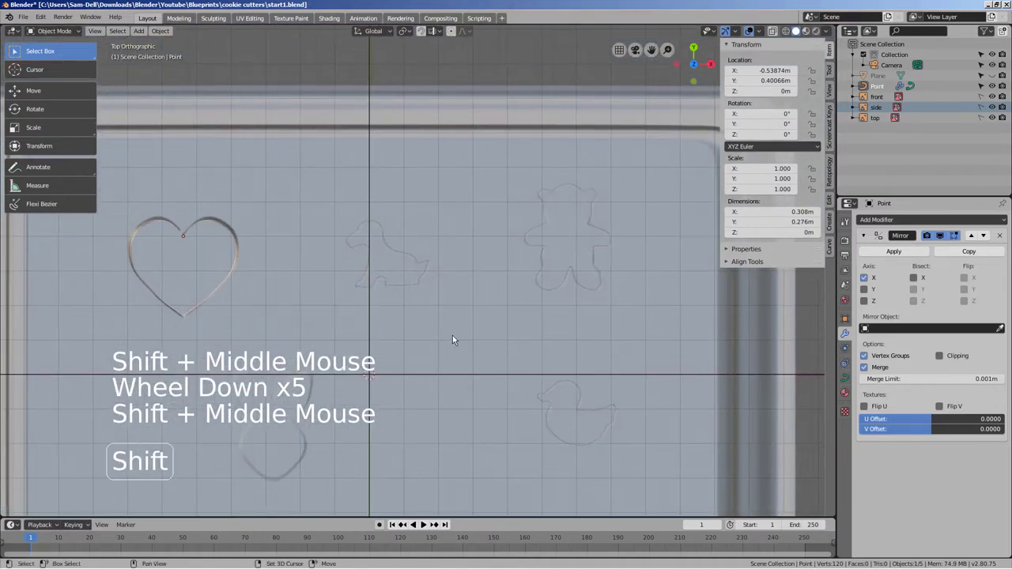
Step: Add a second point curve (Point.001) and bring the next reference shape into view
key("shift+a")
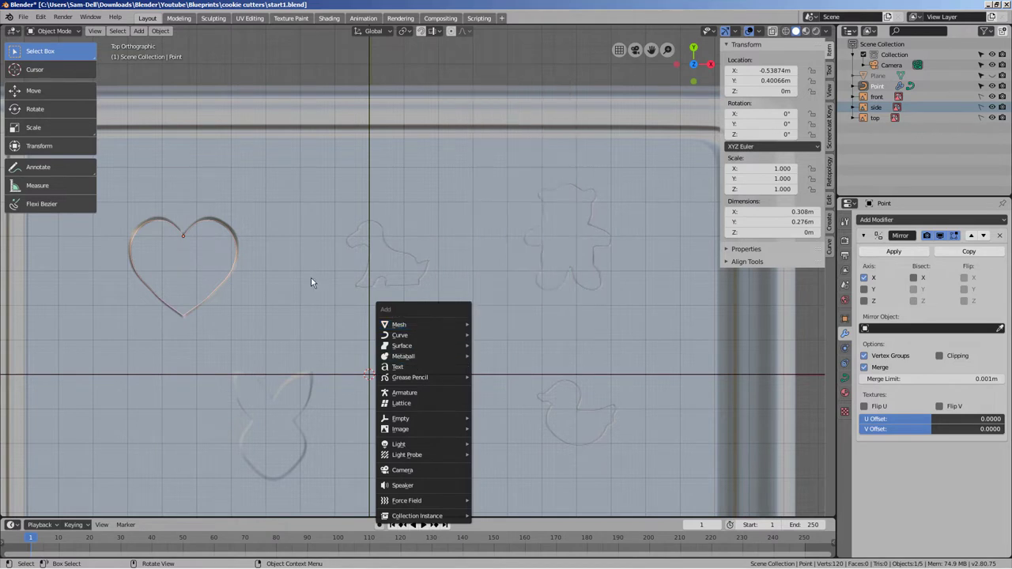
key("shift+a")
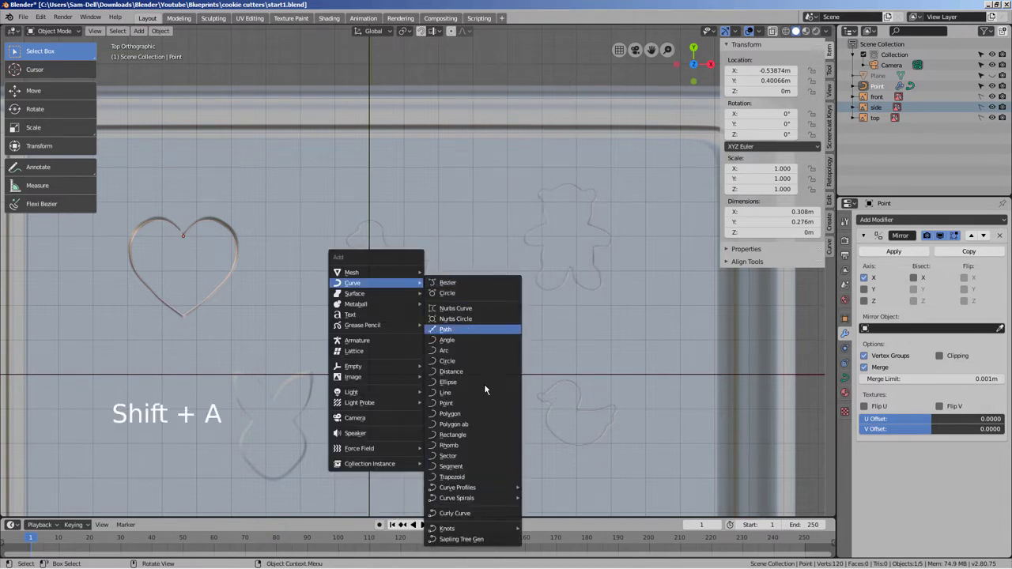
key("g")
scroll("up", 3)
middle_click(329, 257)
scroll("up", 3)
Step: Position the new curve on the outline and extrude points along its first stretch
middle_click(360, 396)
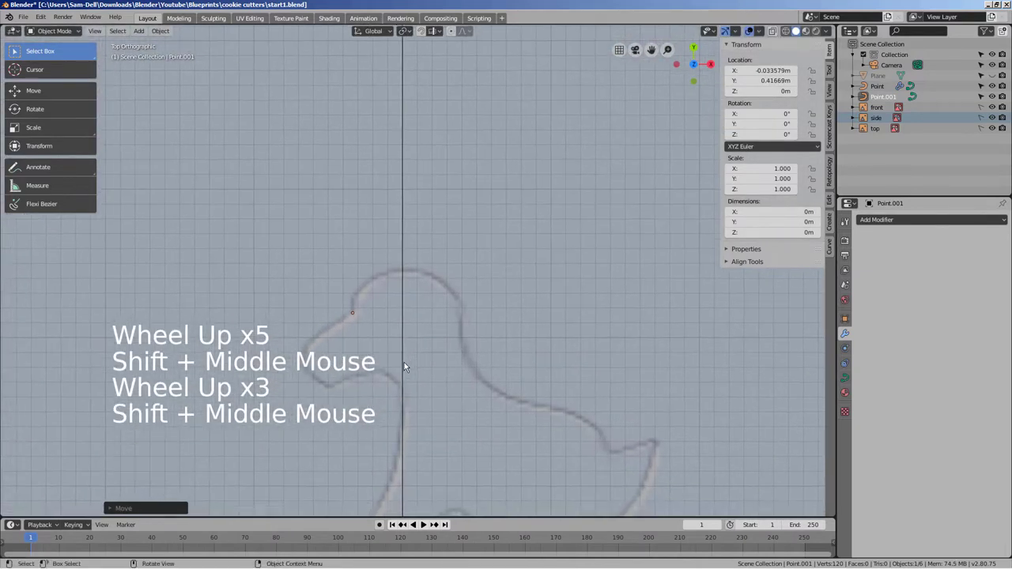
key("g")
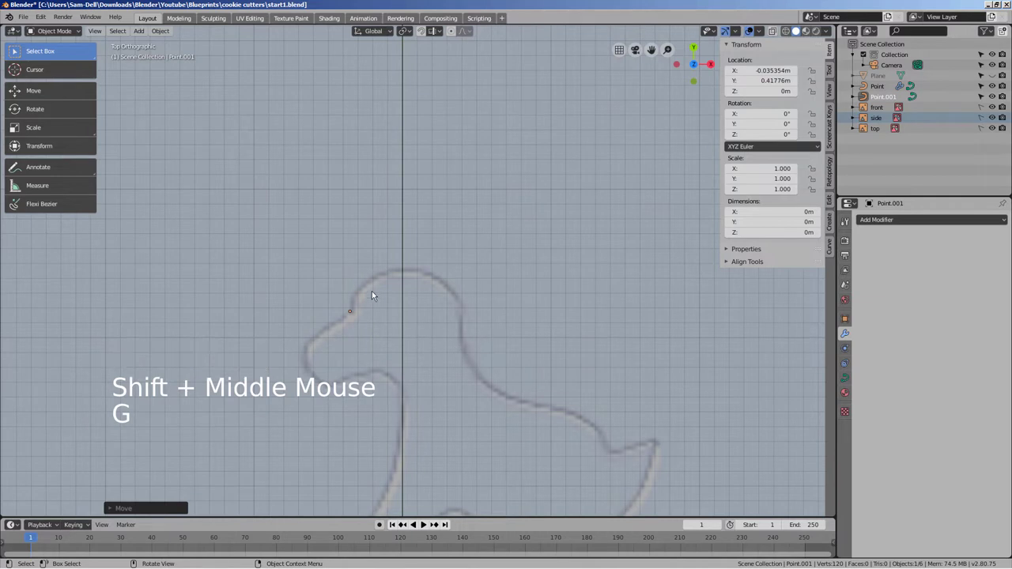
key("Tab")
key("e")
key("e")
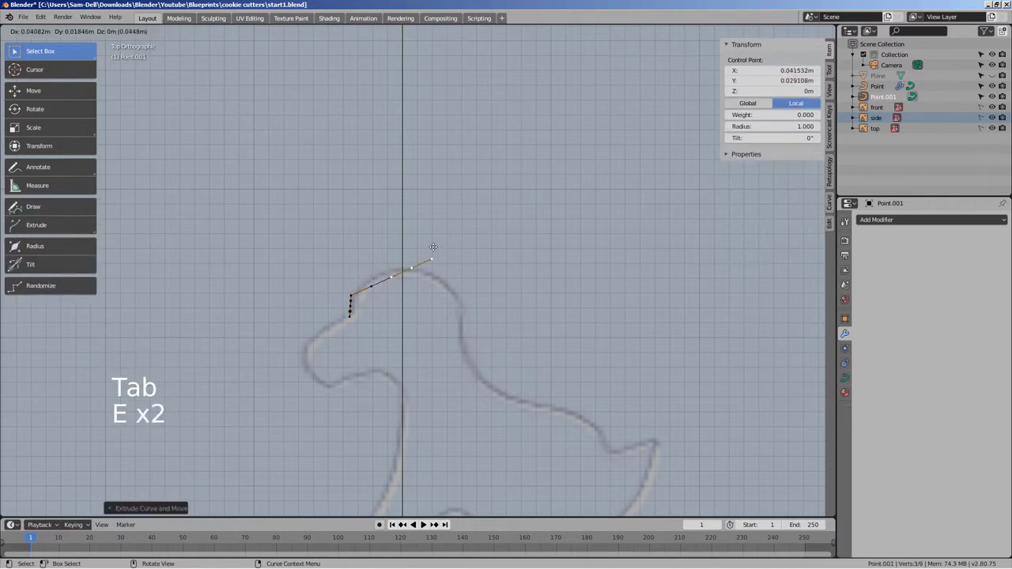
key("e")
key("e")
key("e")
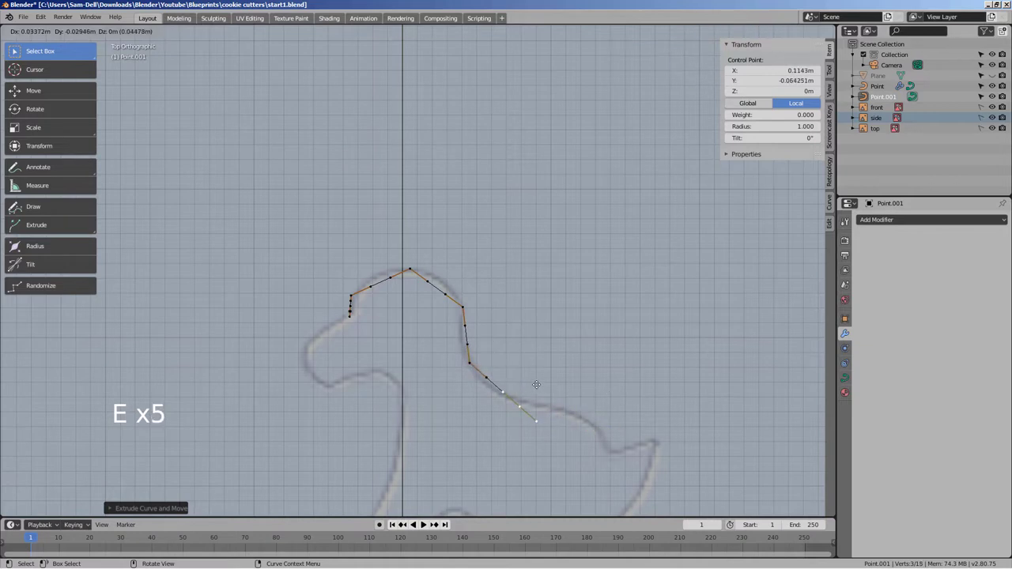
key("e")
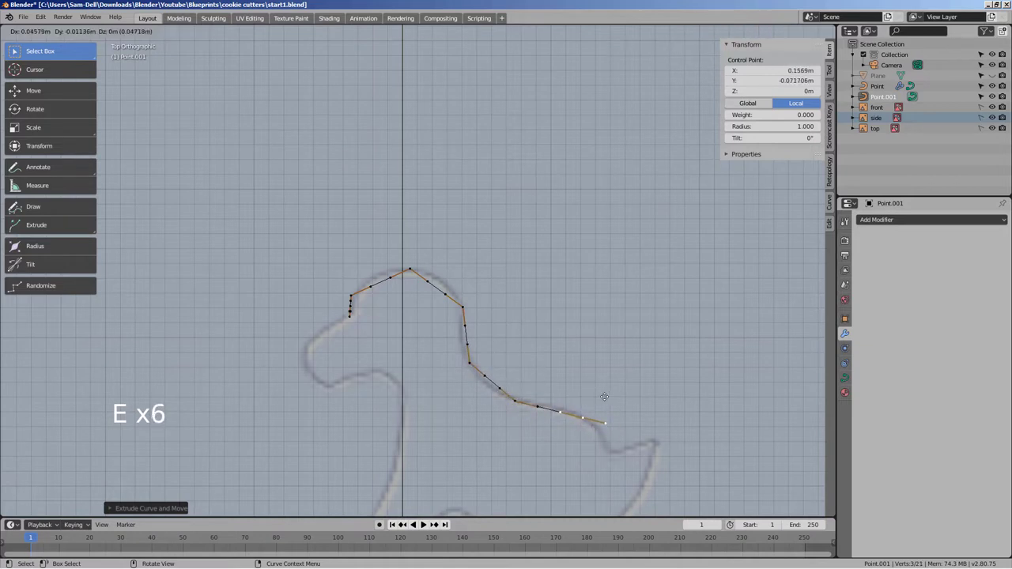
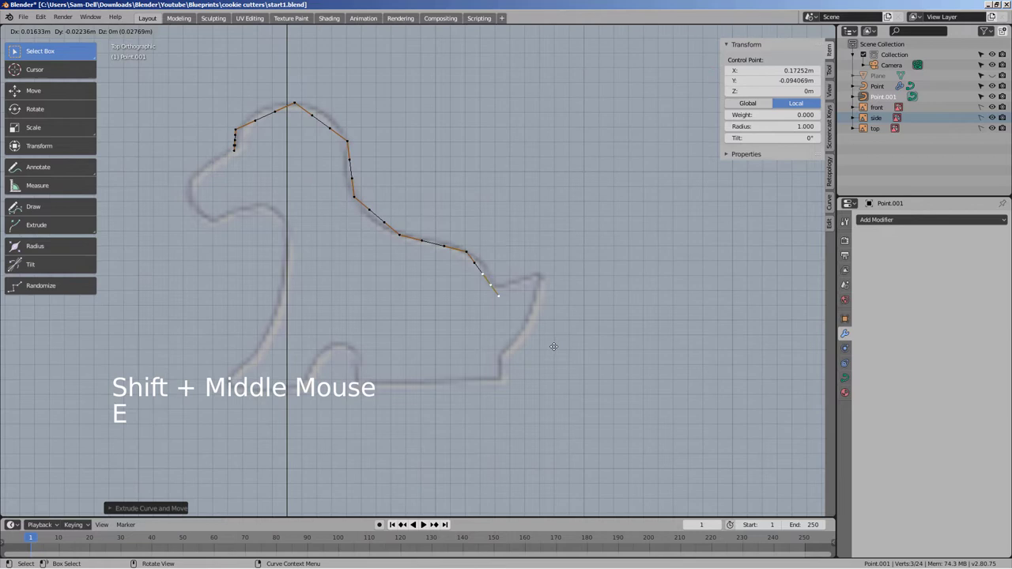
key("e")
key("e")
key("e")
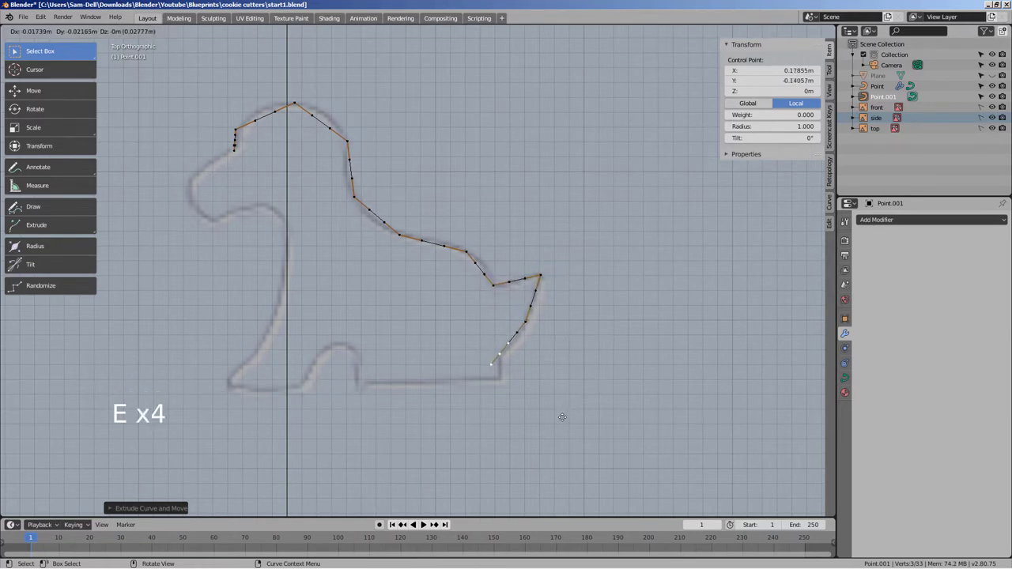
key("e")
key("e")
key("e")
key("e")
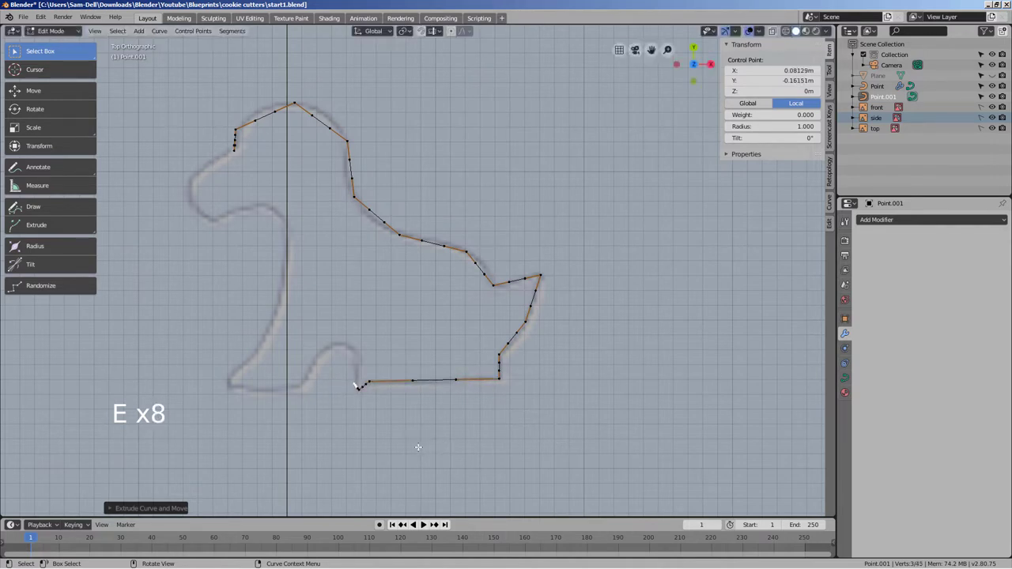
key("e")
Step: Keep extruding control points around most of the shape's outline, leaving it open
key("e")
key("e")
key("e")
key("e")
key("e")
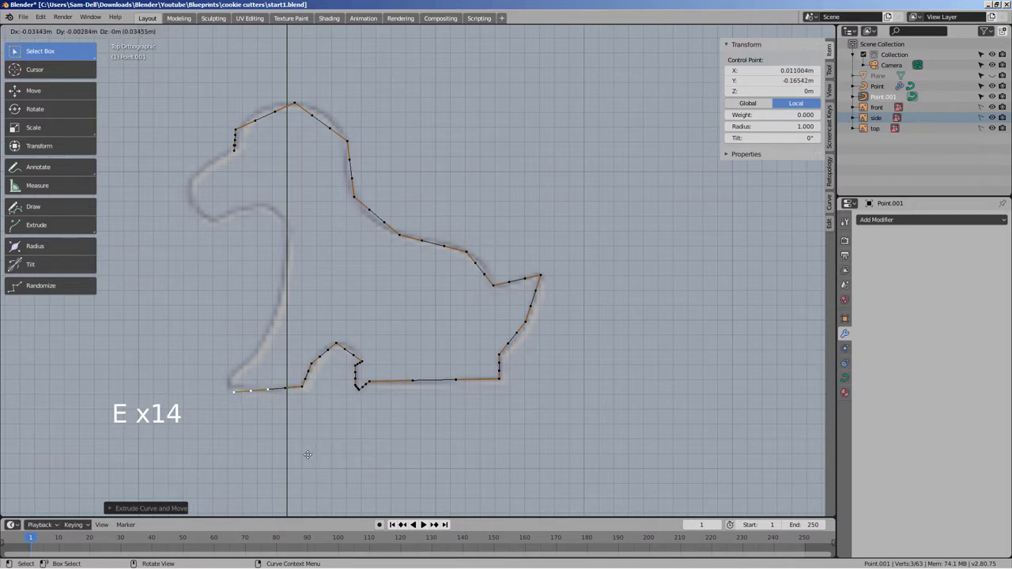
key("e")
key("e")
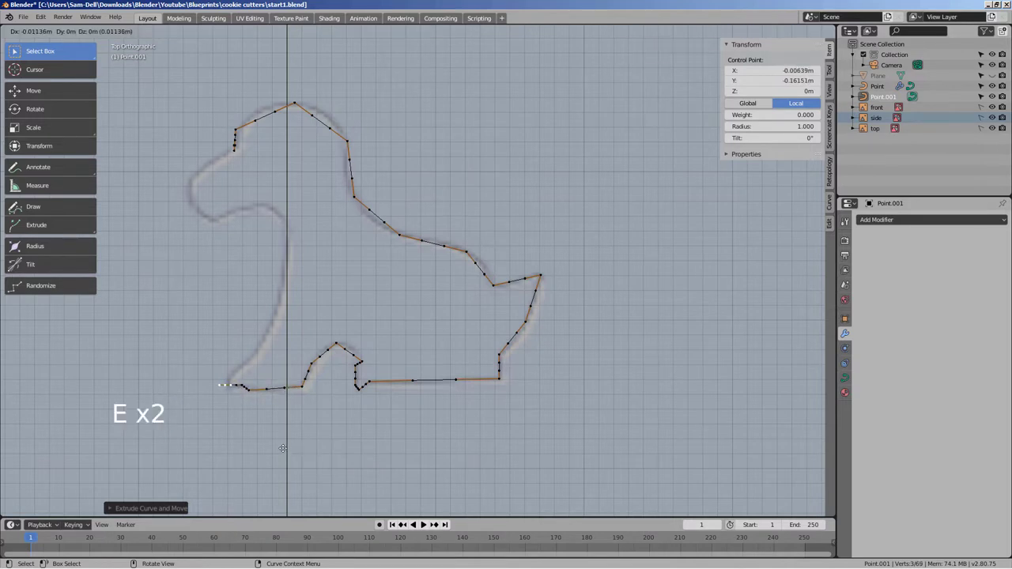
key("e")
key("e")
key("e")
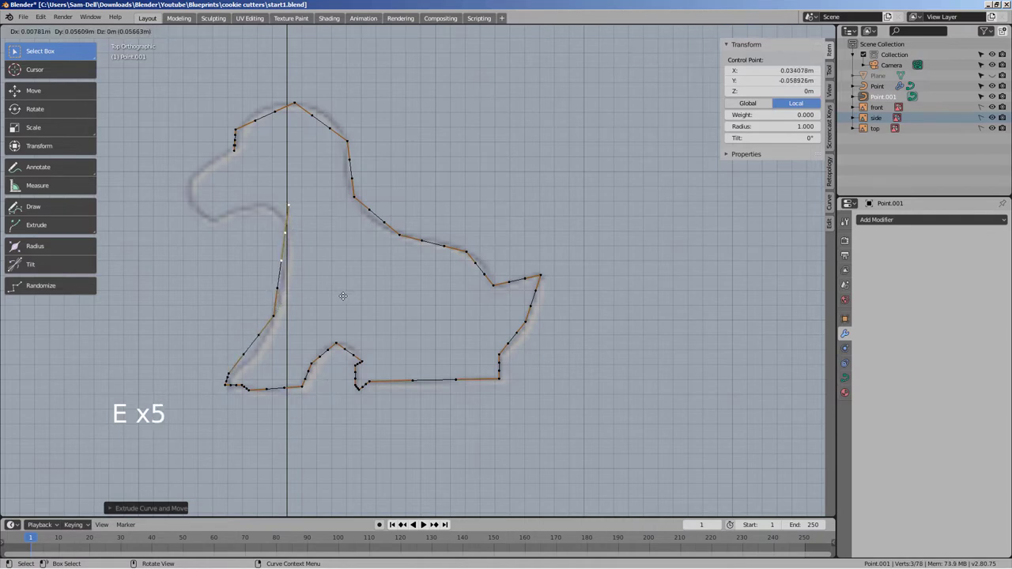
key("e")
key("e")
key("e")
key("e")
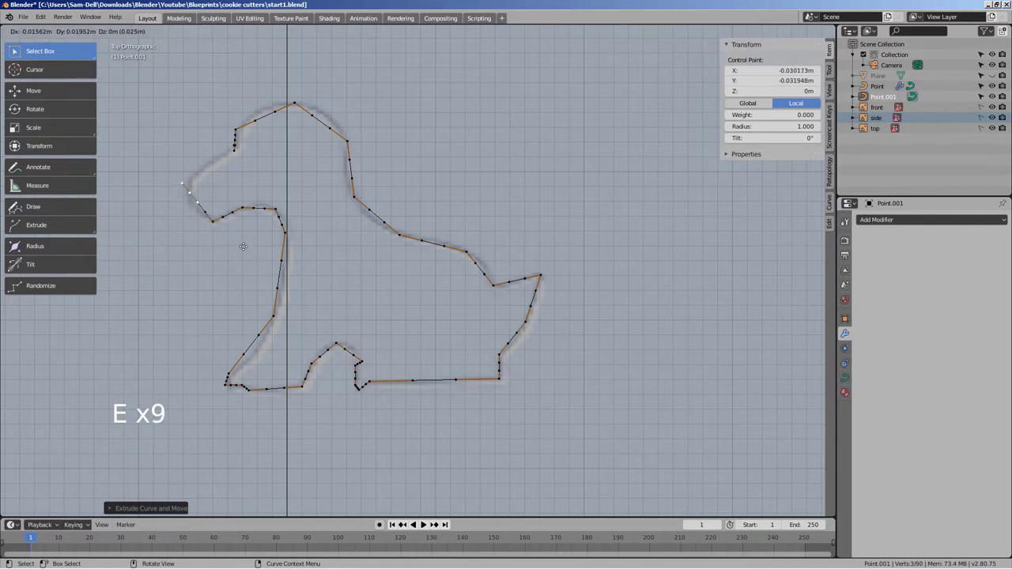
key("e")
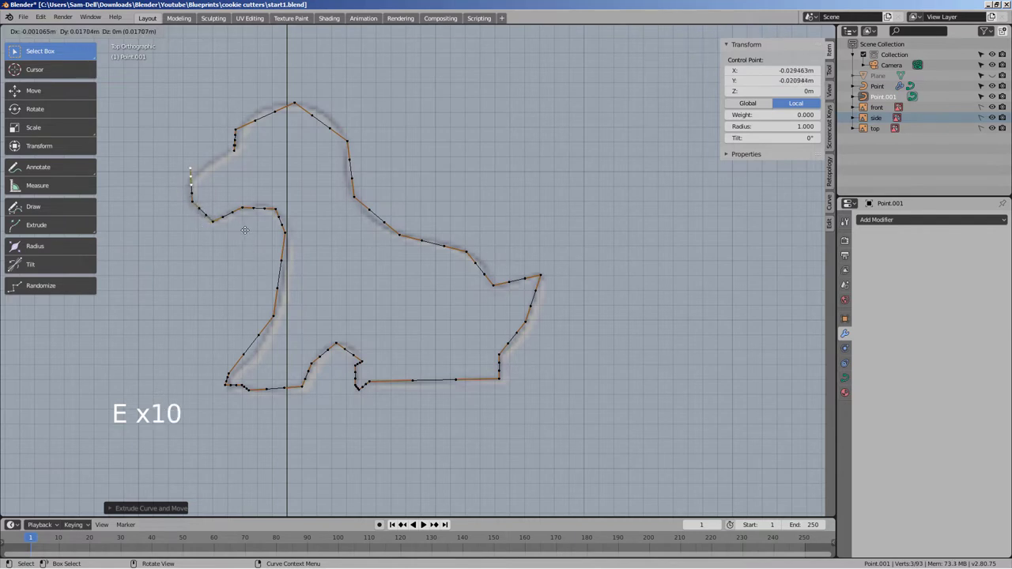
key("e")
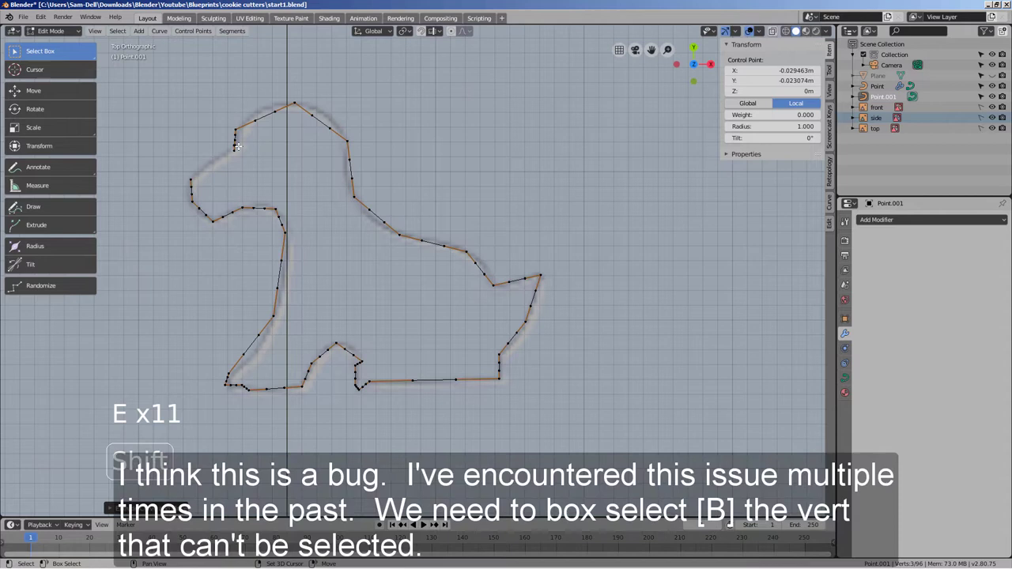
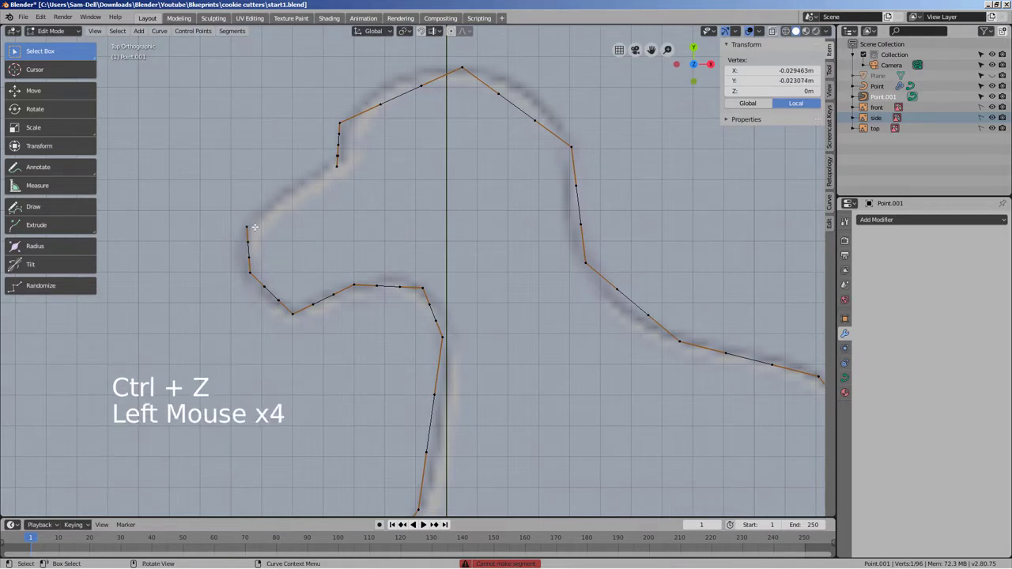
Step: Box-select and move the duck-head points onto the reference line, extend the outline, and finish editing
key("b")
key("g")
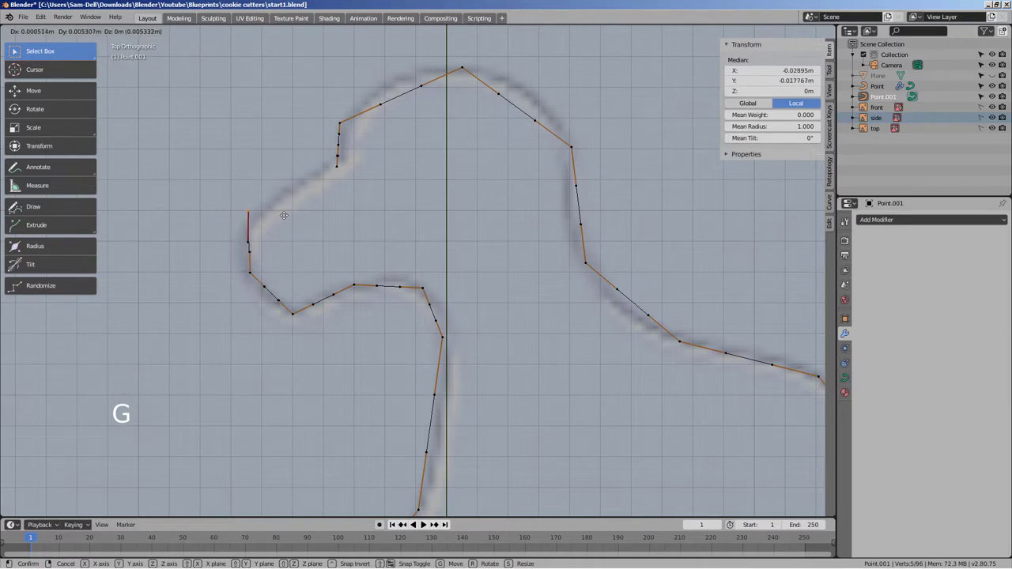
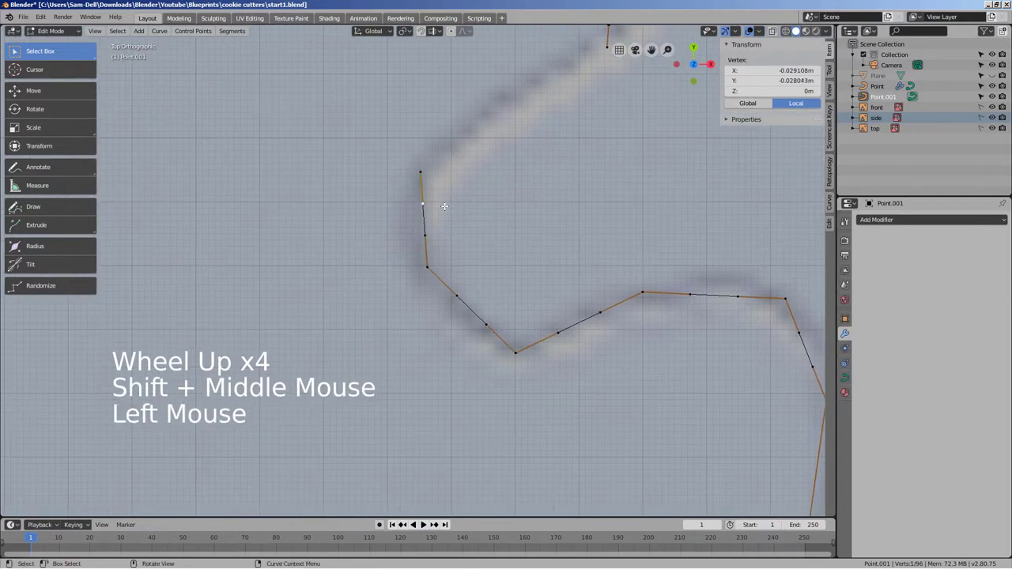
key("g")
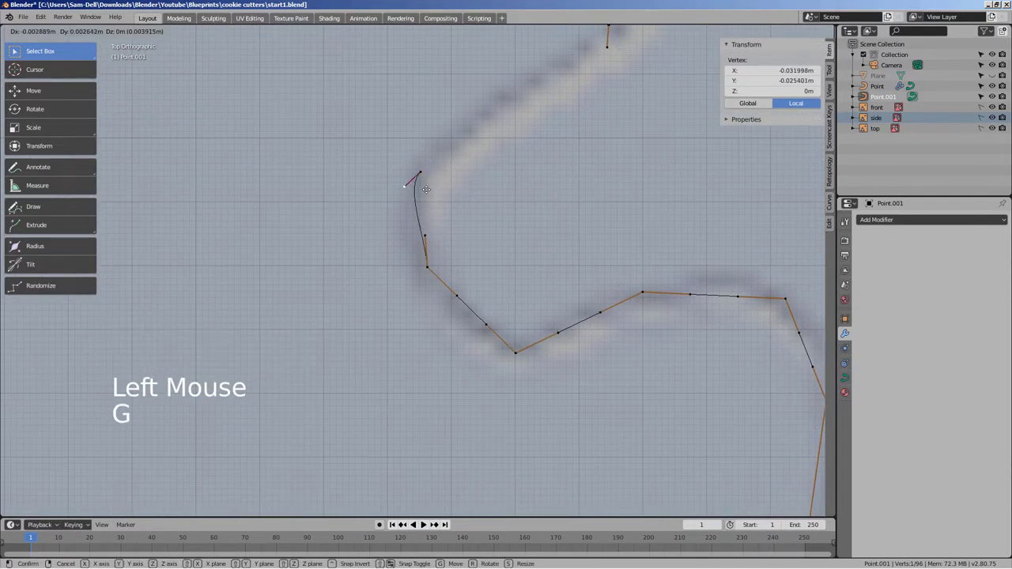
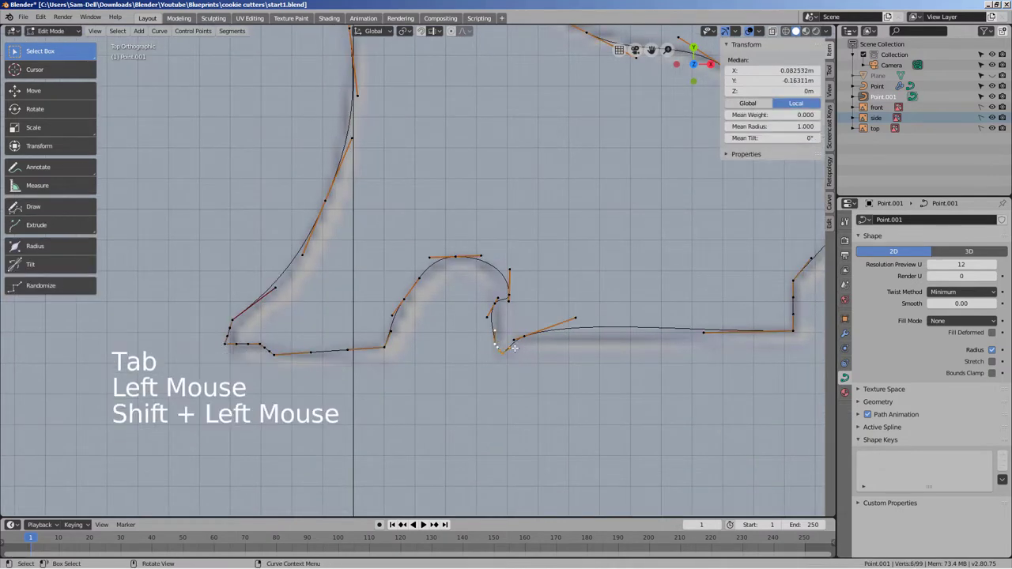
key("g")
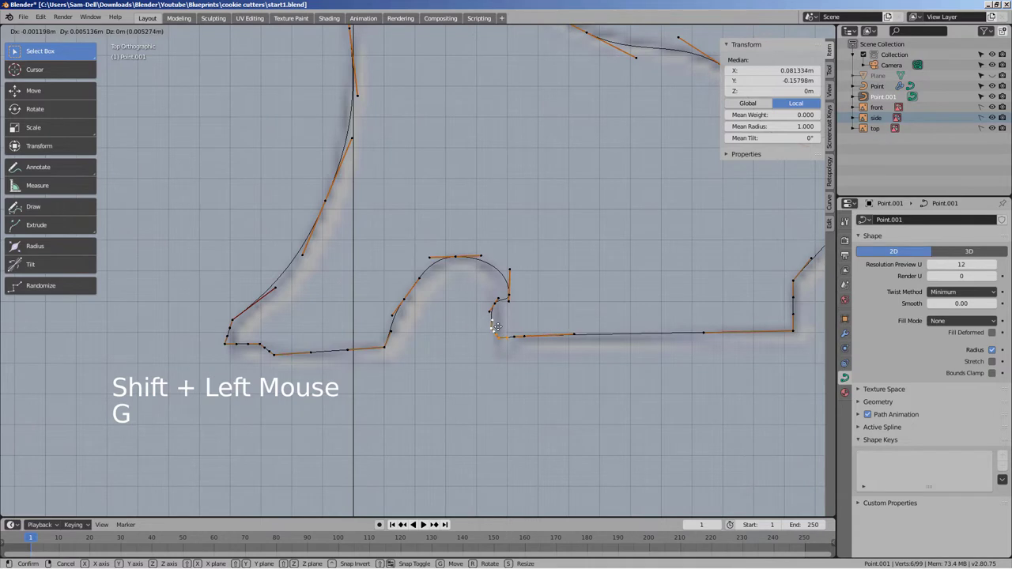
key("Tab")
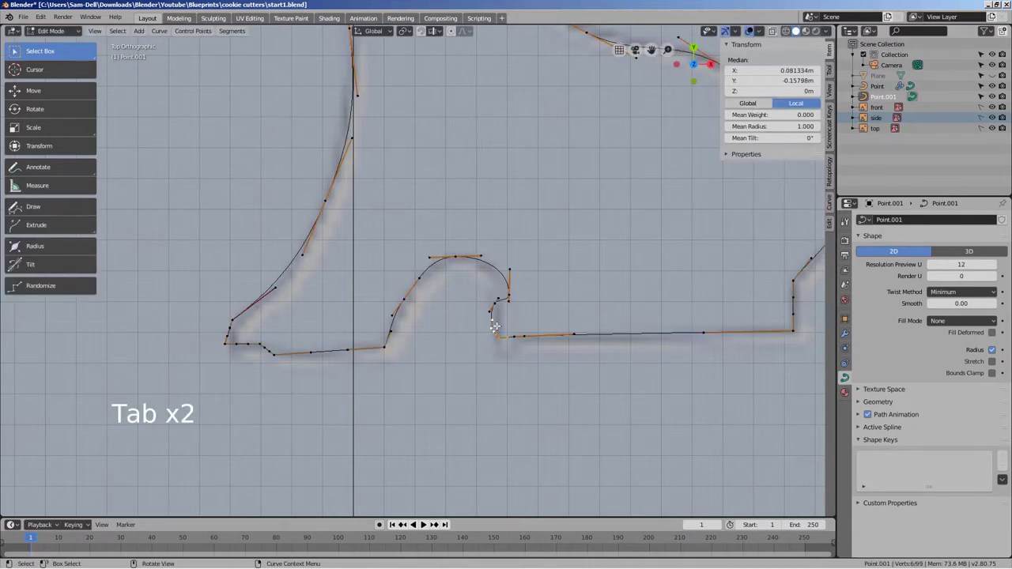
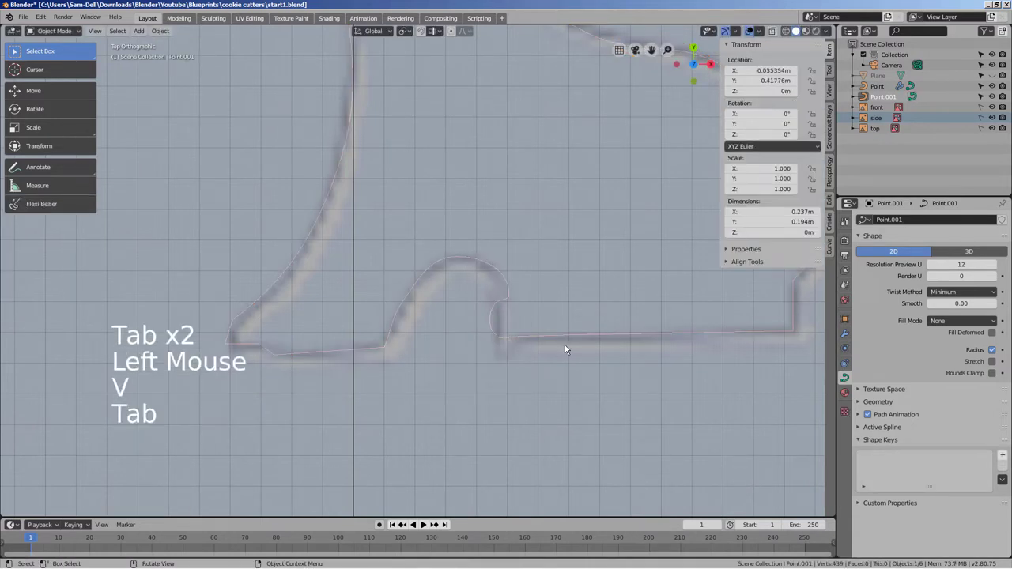
Step: Add a single-point curve with Shift+A and move it onto the teddy bear reference
scroll("down", 3)
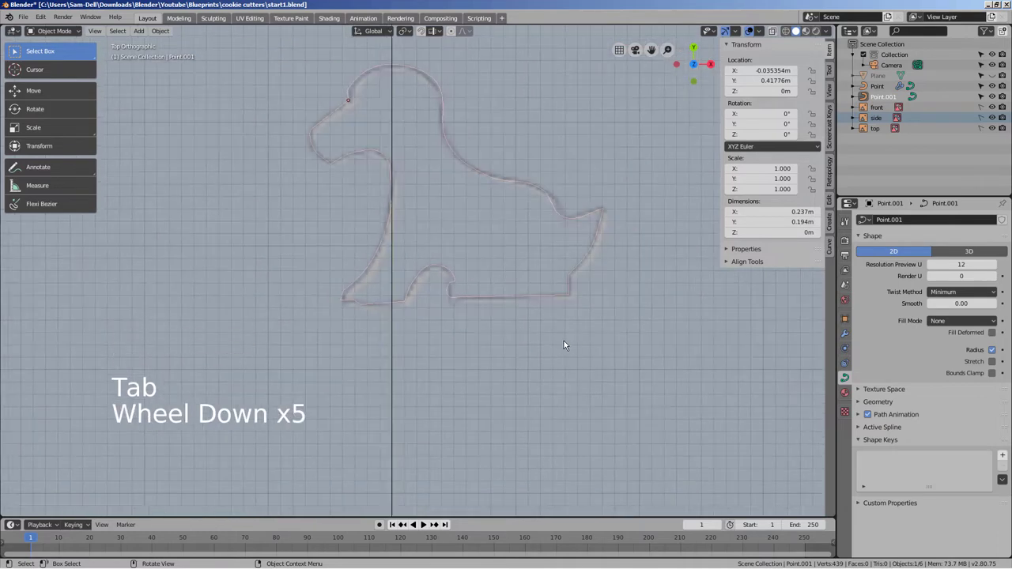
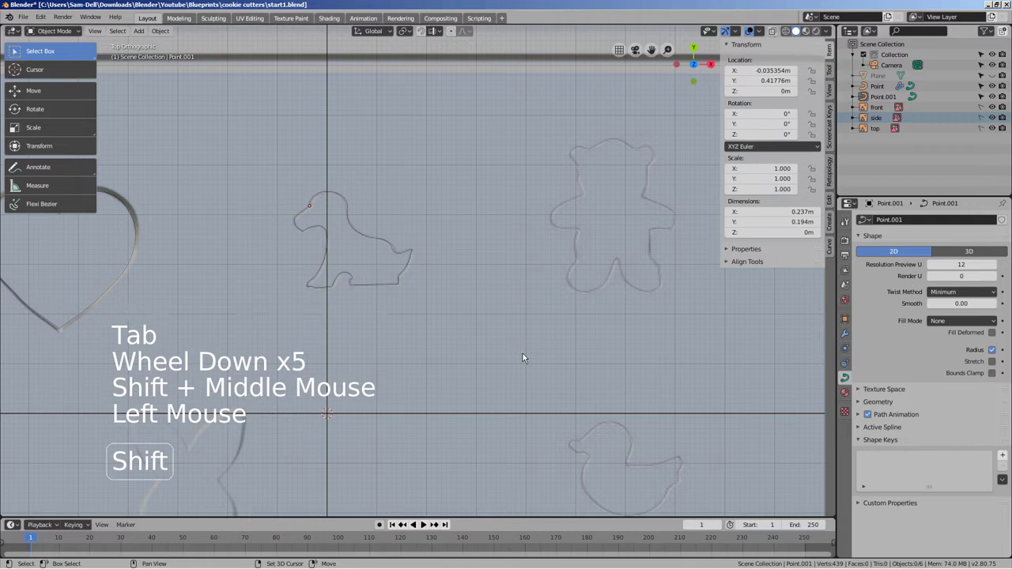
key("shift+a")
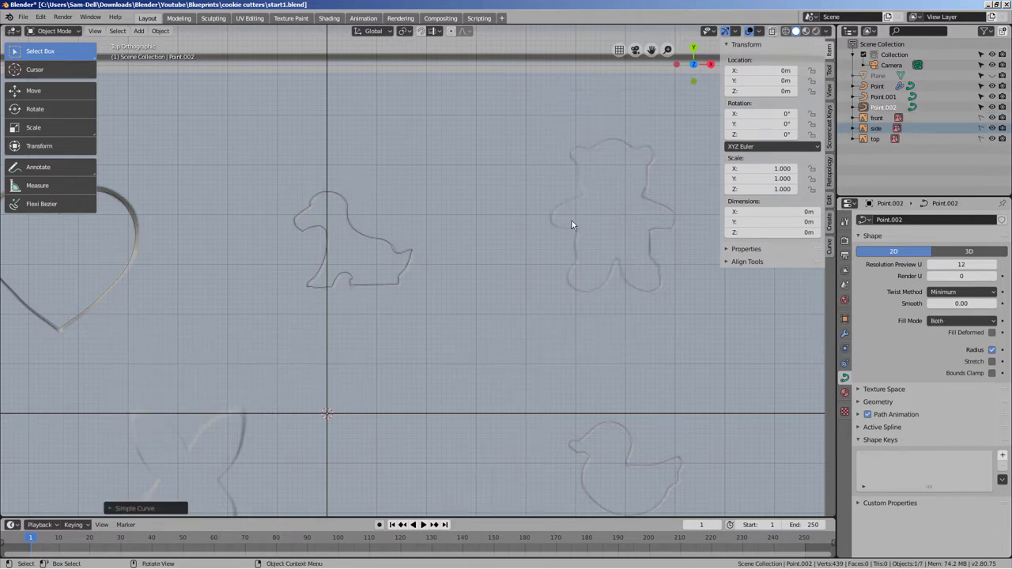
key("g")
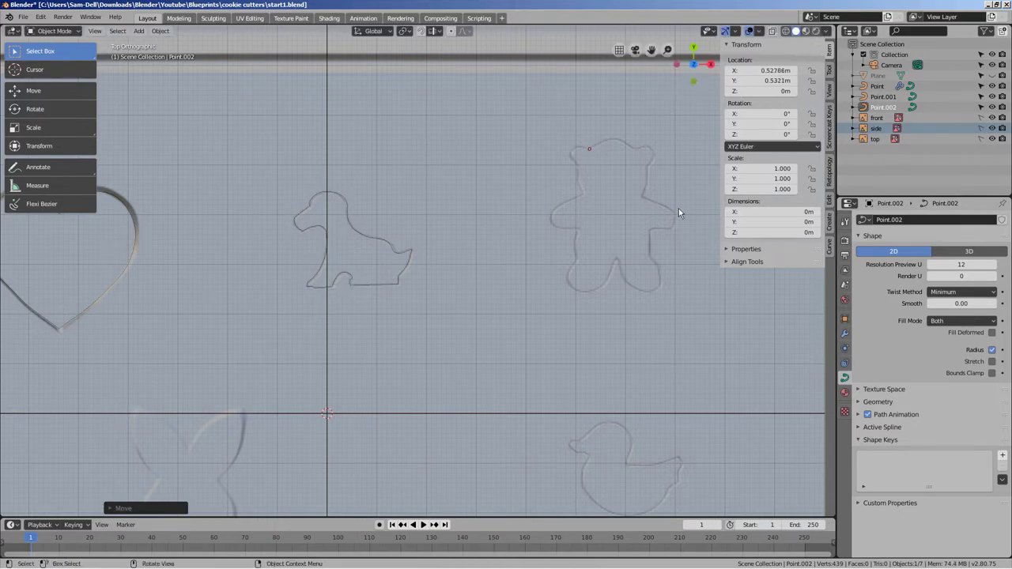
middle_click(661, 261)
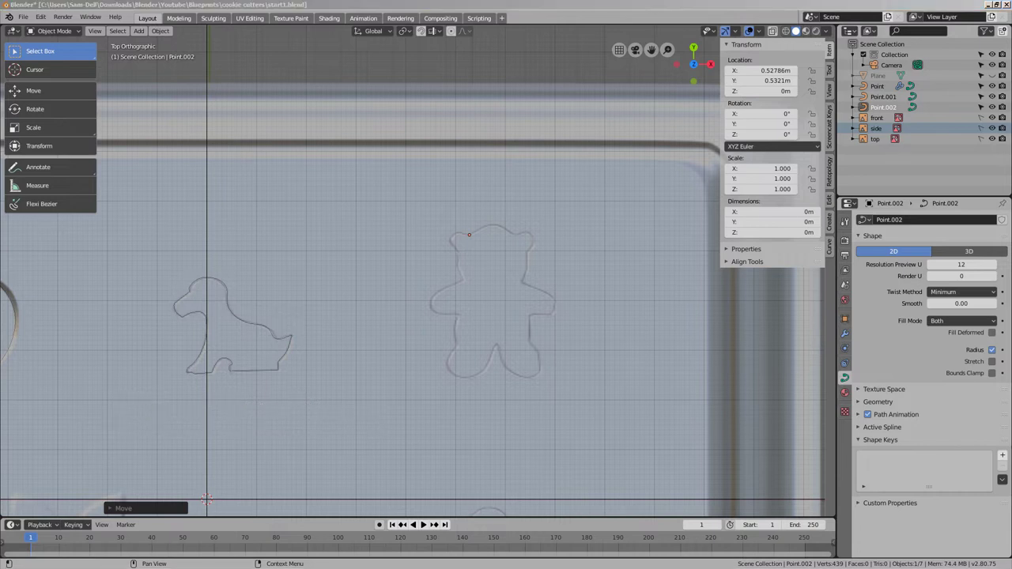
Step: Extrude curve points around the teddy bear's head and ear in Edit Mode
key("Tab")
key("e")
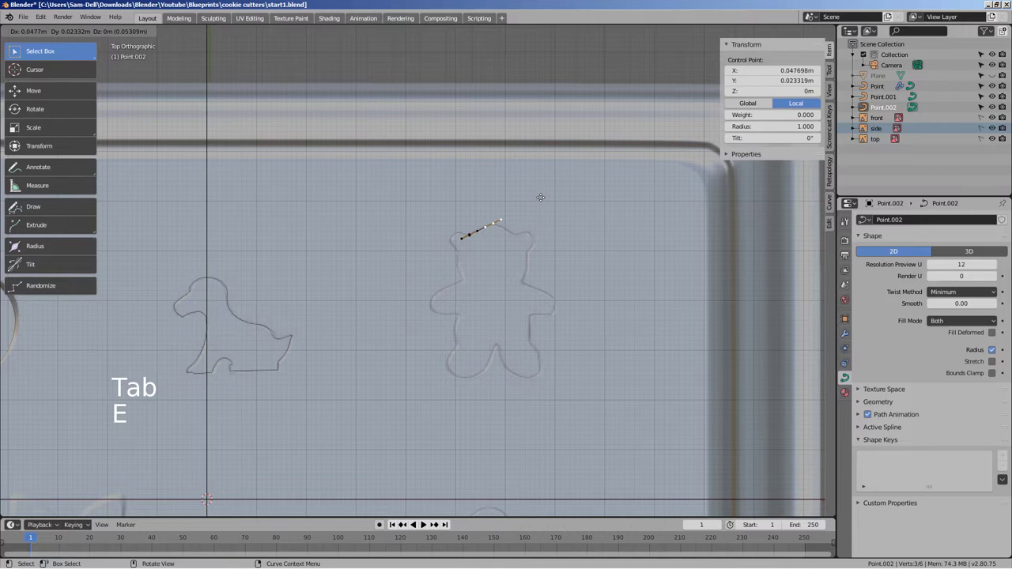
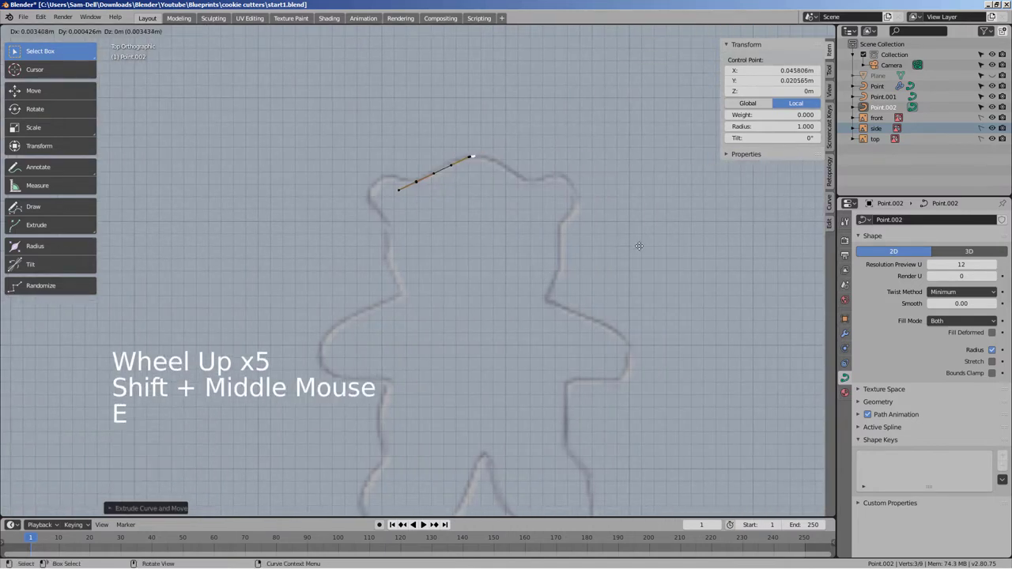
key("e")
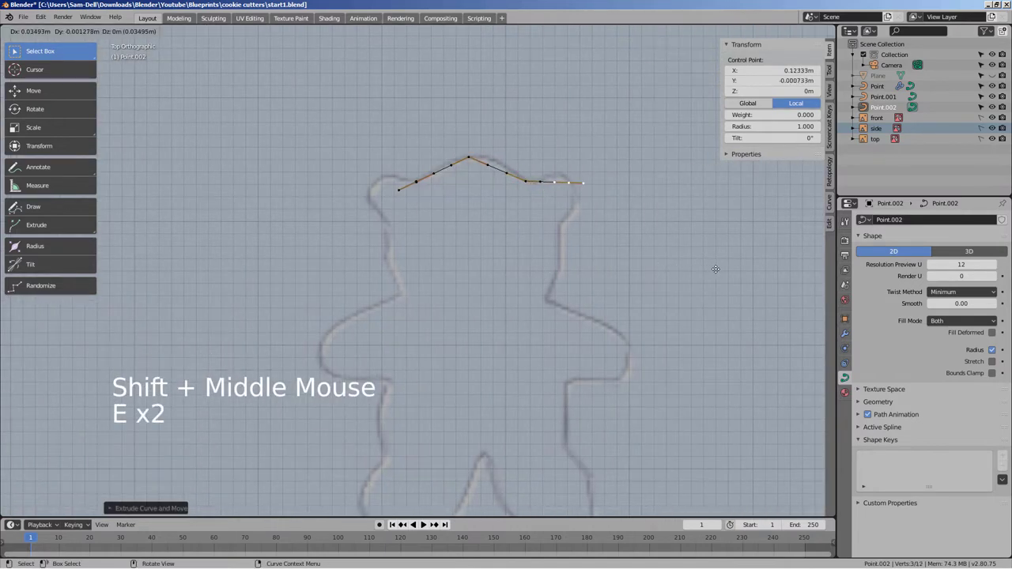
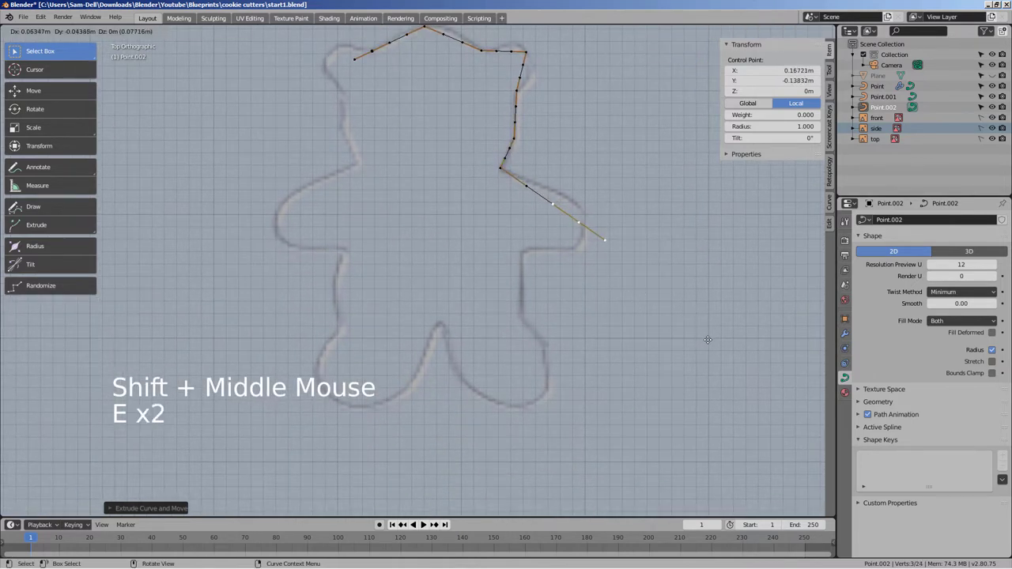
key("e")
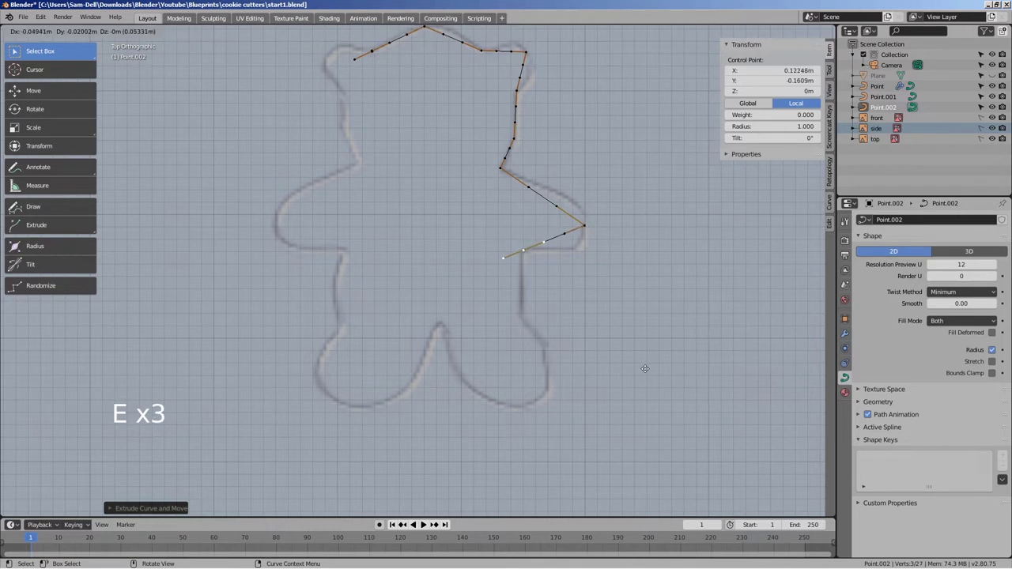
key("e")
key("e")
key("e")
key("e")
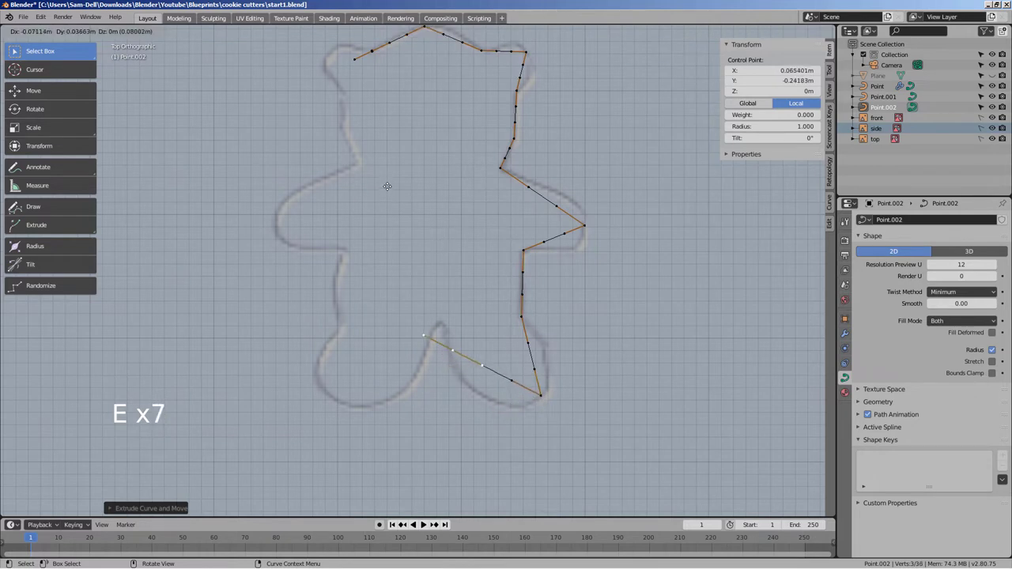
key("e")
key("e")
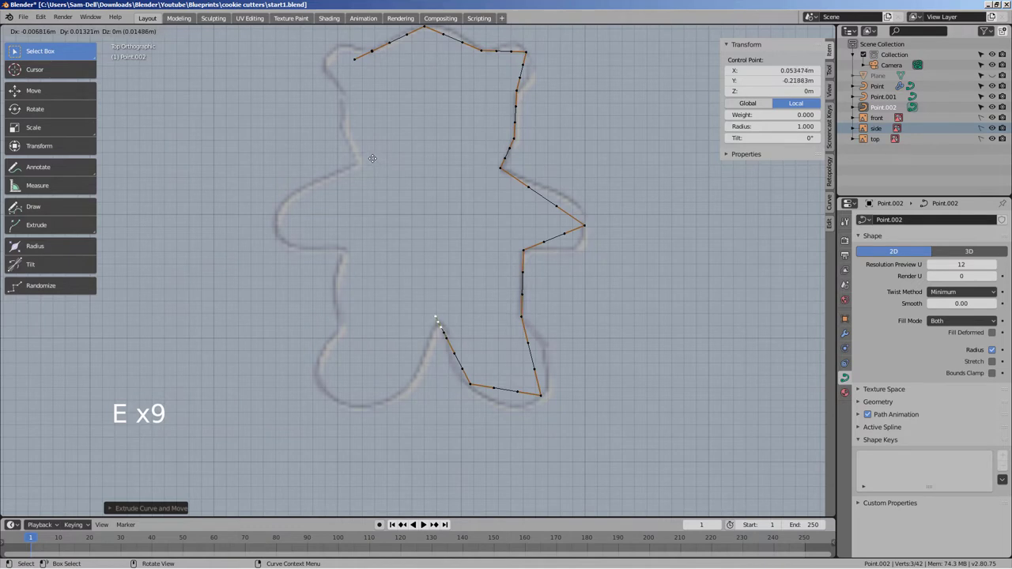
key("e")
key("e")
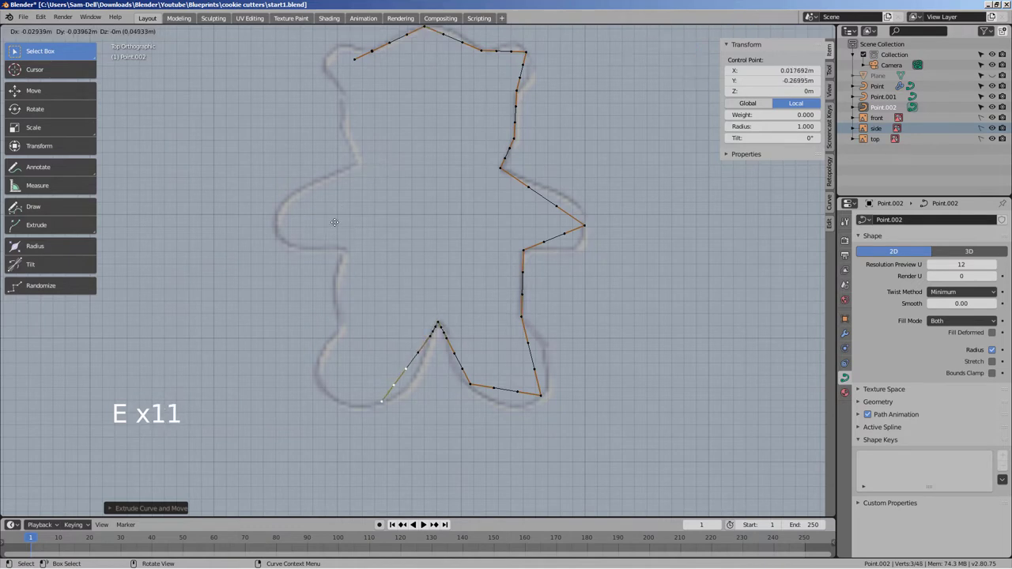
Step: Continue extruding points down the bear's sides and around its left ear, then leave Edit Mode
key("e")
key("e")
key("e")
key("e")
key("e")
key("e")
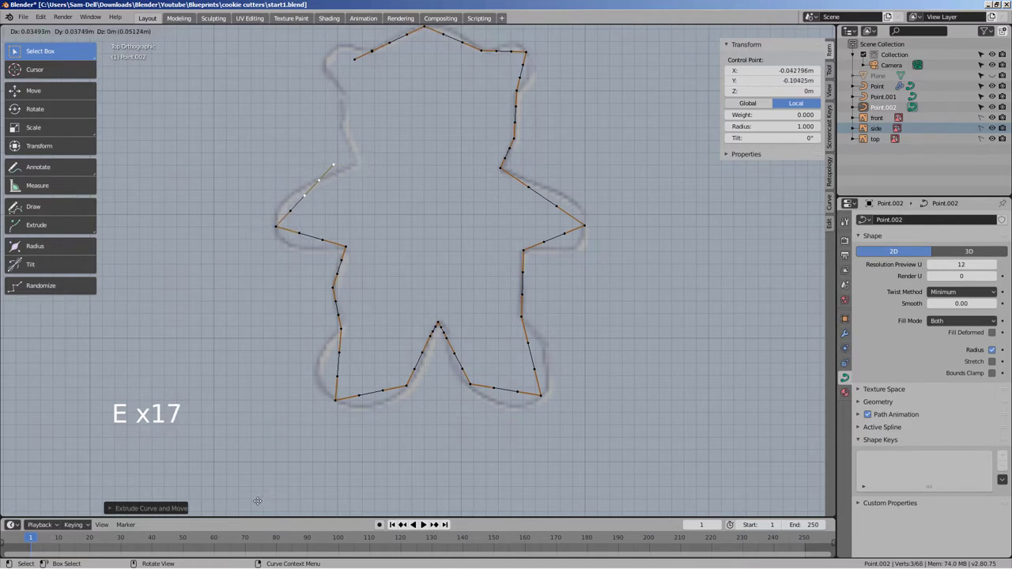
key("e")
key("e")
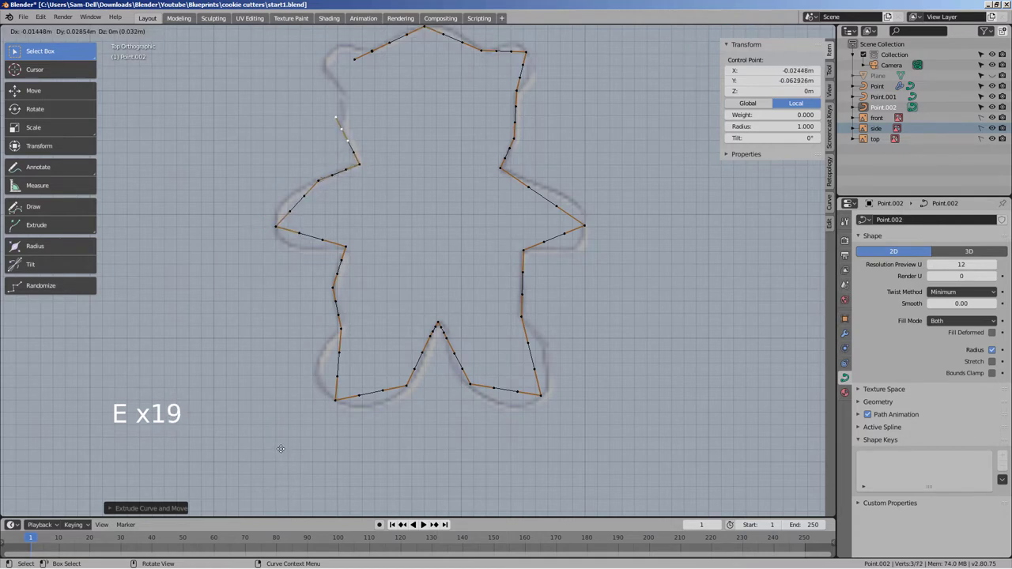
key("e")
key("e")
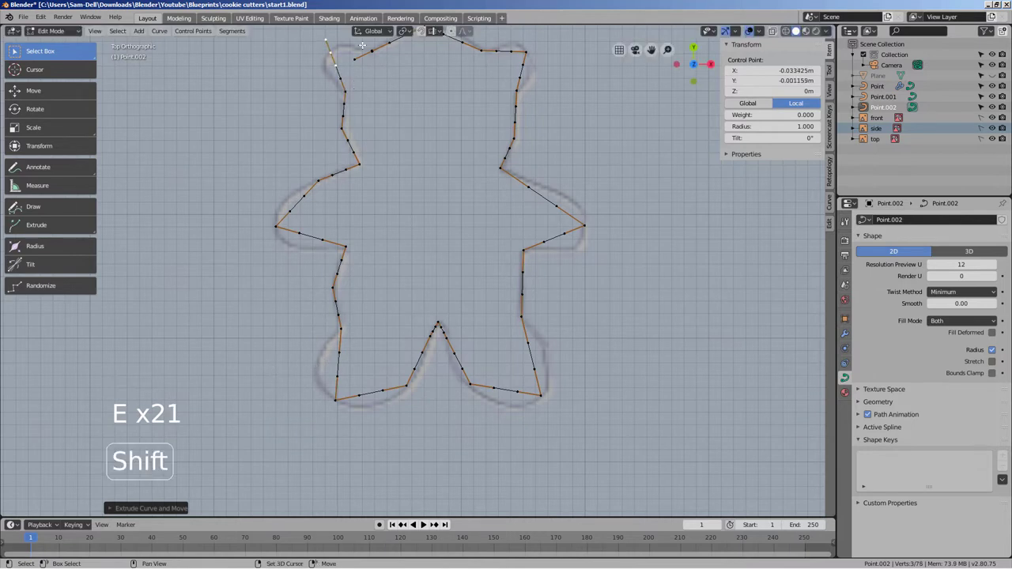
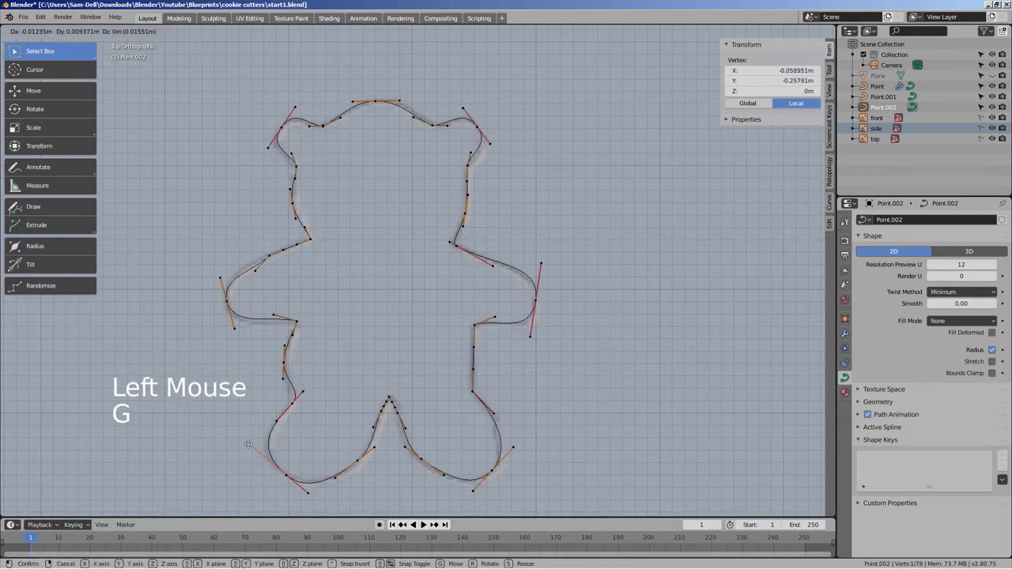
key("Tab")
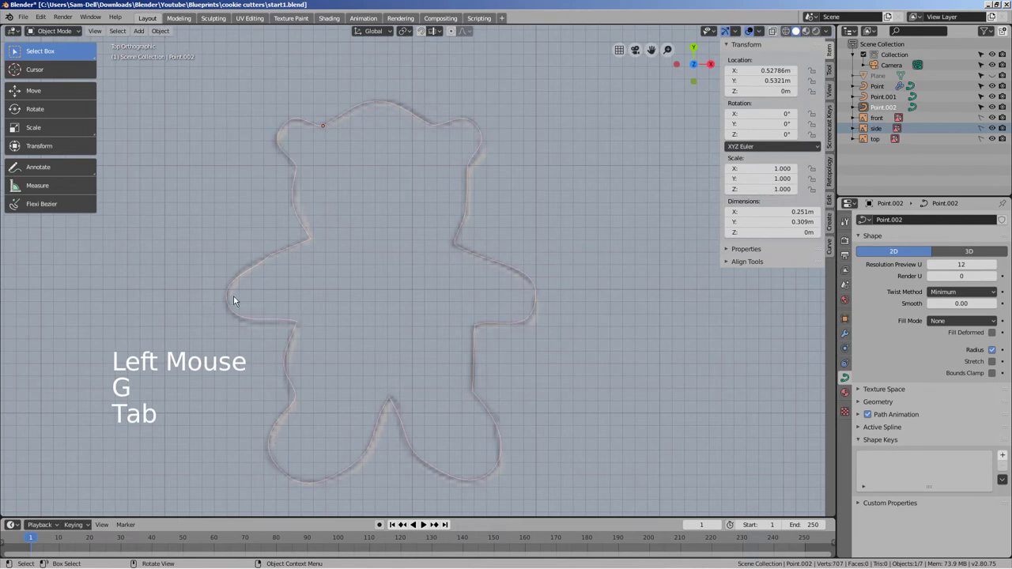
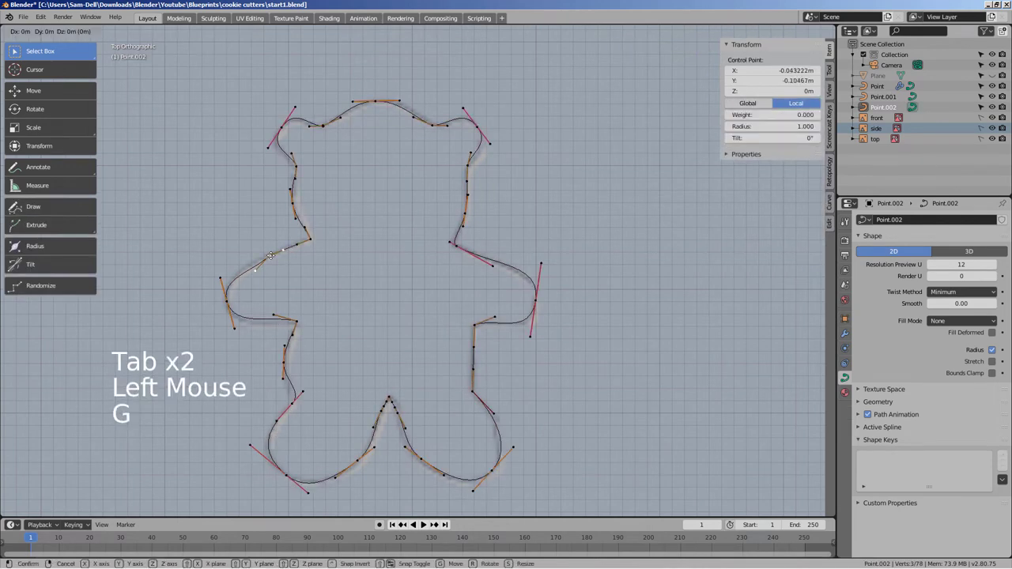
Step: Cancel the accidental point move and reframe the view over the next reference outline
key("v")
key("Tab")
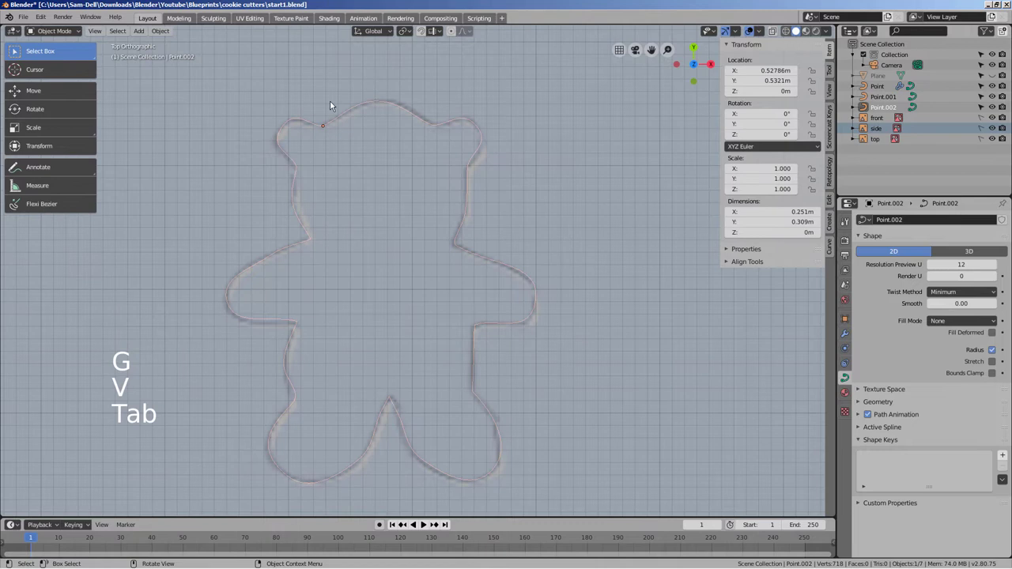
key("Tab")
scroll("down", 3)
key("Tab")
scroll("down", 3)
middle_click(398, 370)
middle_click(432, 275)
middle_click(375, 321)
left_click(444, 256)
Step: Add a new single-point curve on the outline and extrude its first points along the shape
key("shift+a")
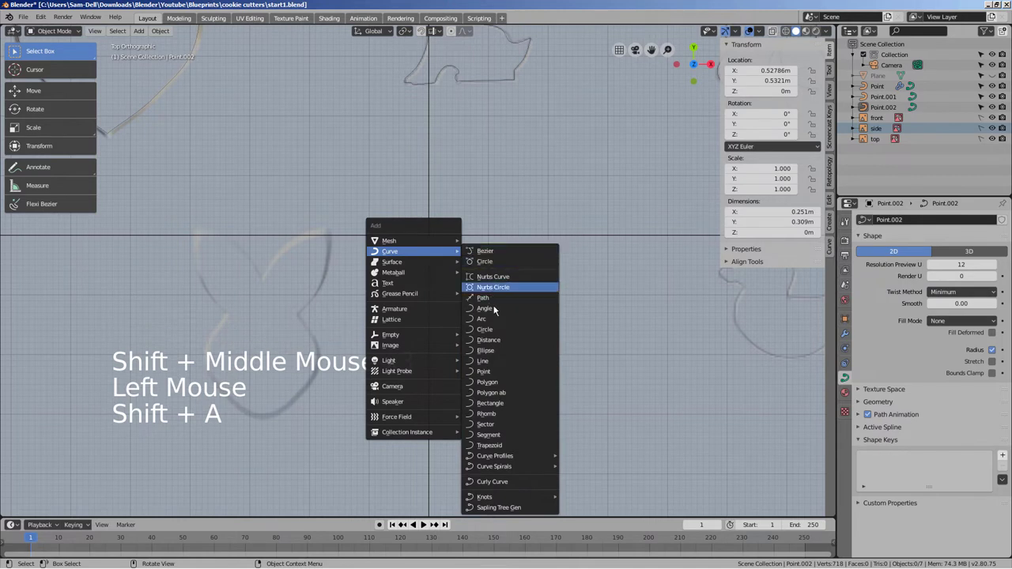
key("g")
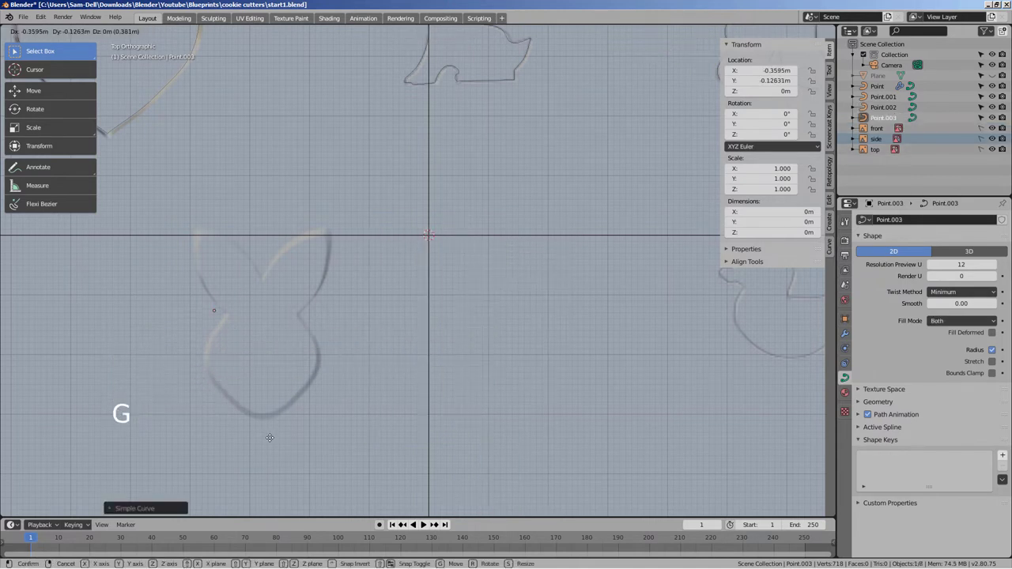
key("Tab")
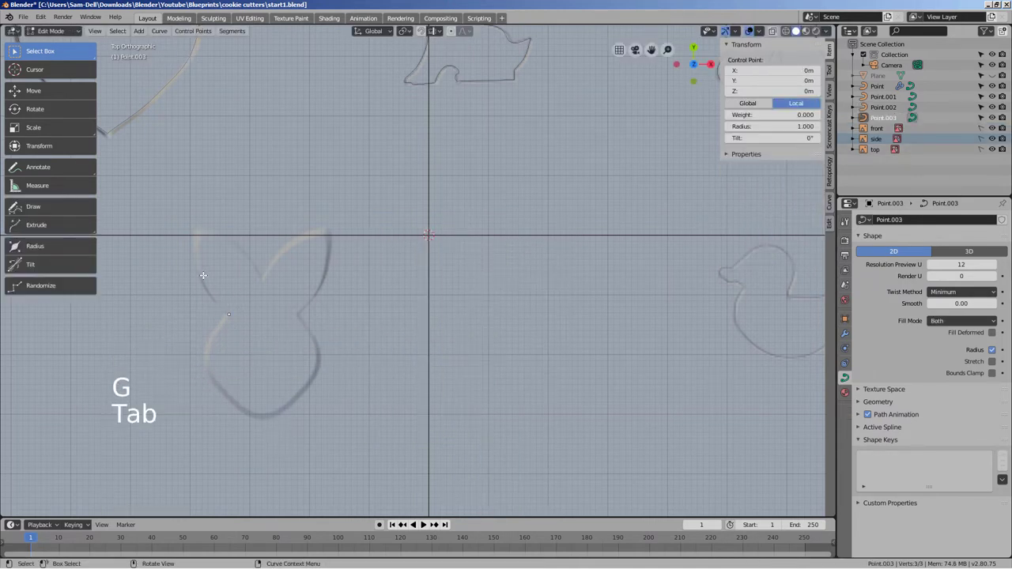
key("e")
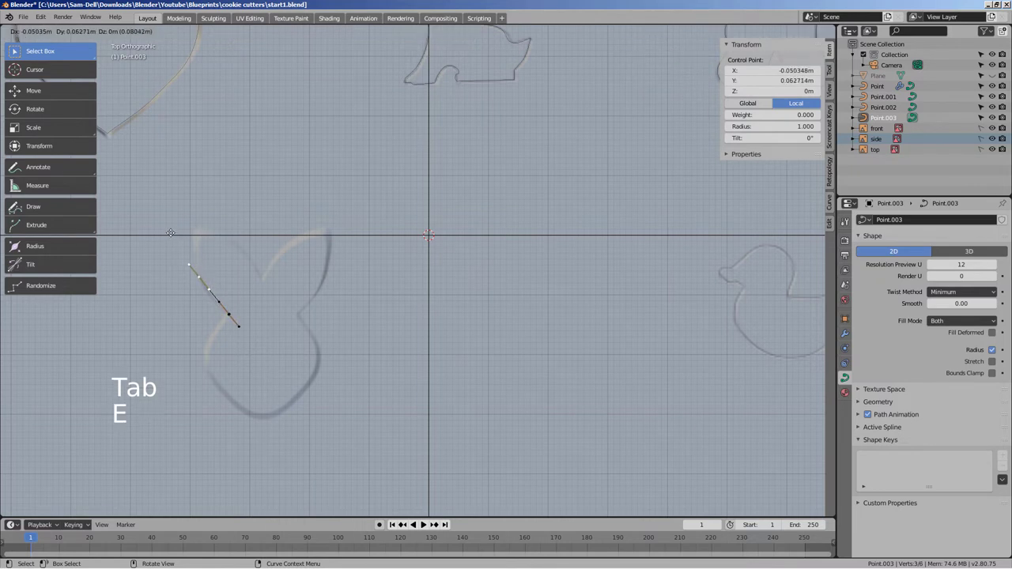
key("e")
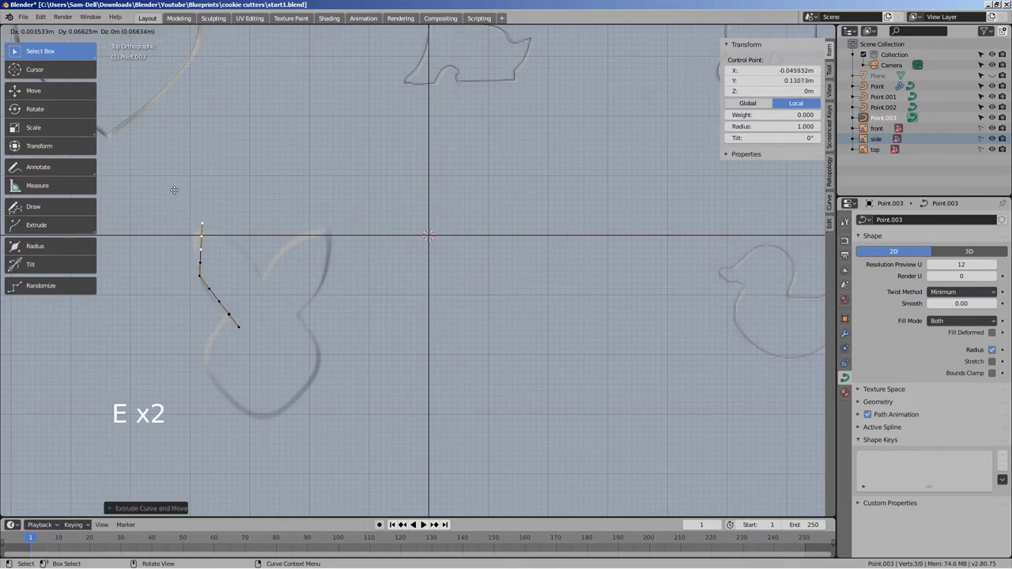
key("e")
key("e")
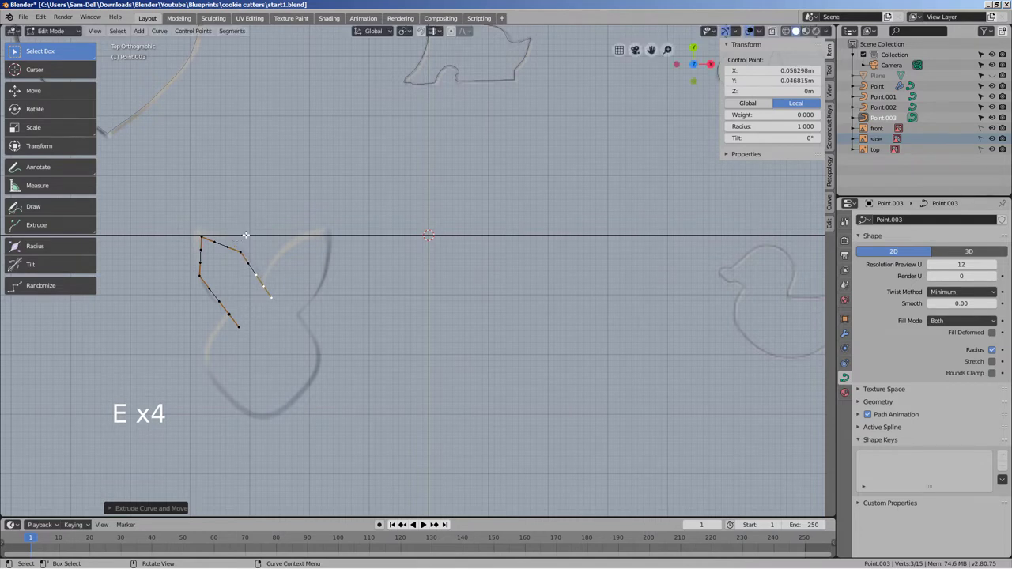
key("e")
key("e")
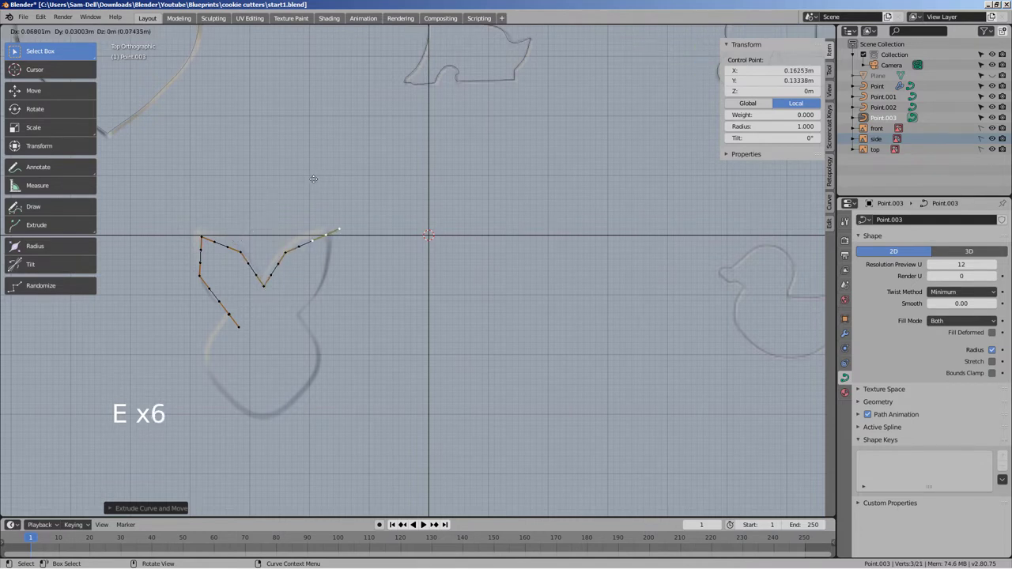
key("e")
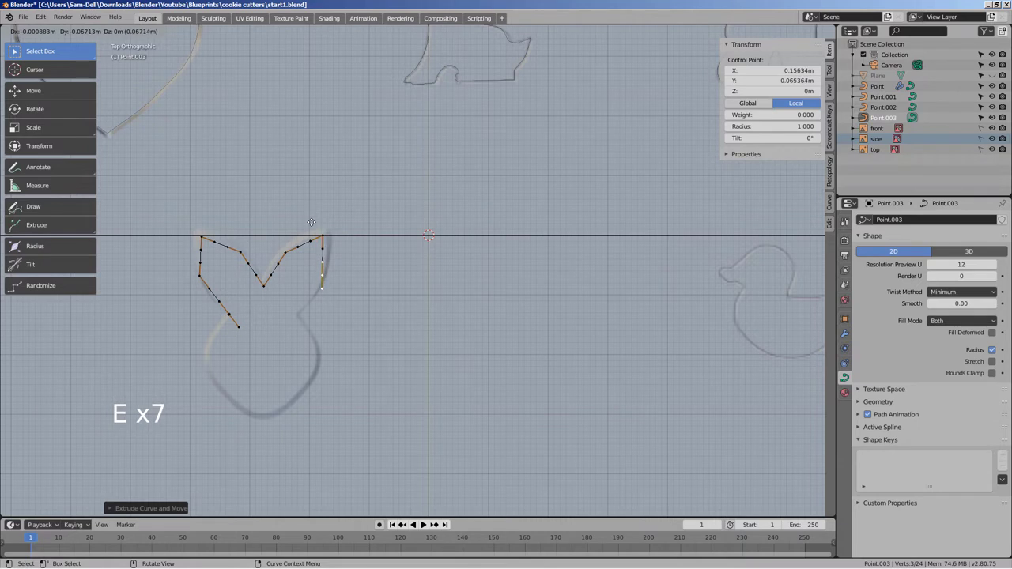
key("e")
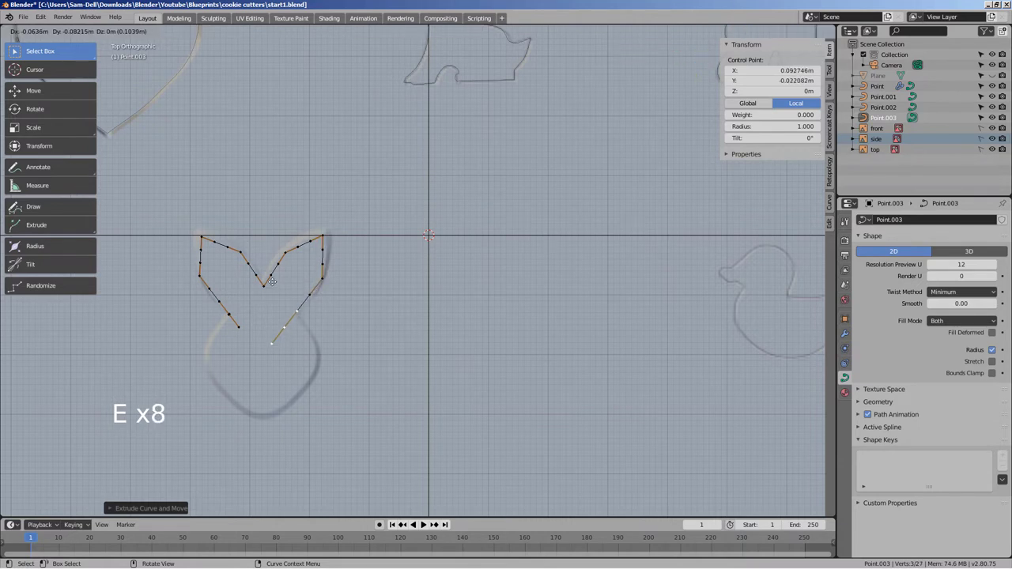
key("e")
Step: Undo two stray points, extrude further along the outline, and set the curve's Fill Mode to None
key("ctrl+z")
key("ctrl+z")
key("e")
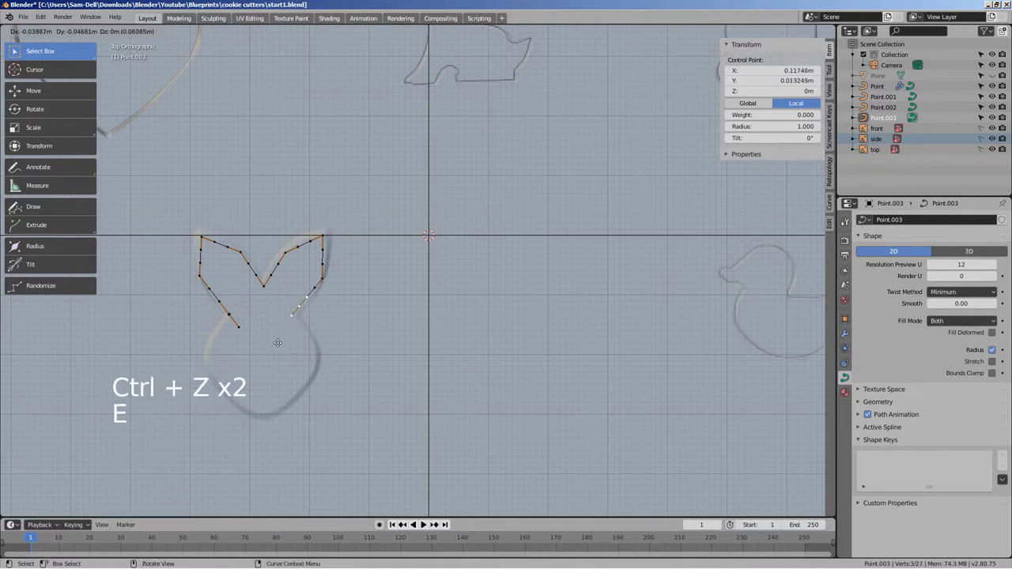
key("e")
key("e")
key("e")
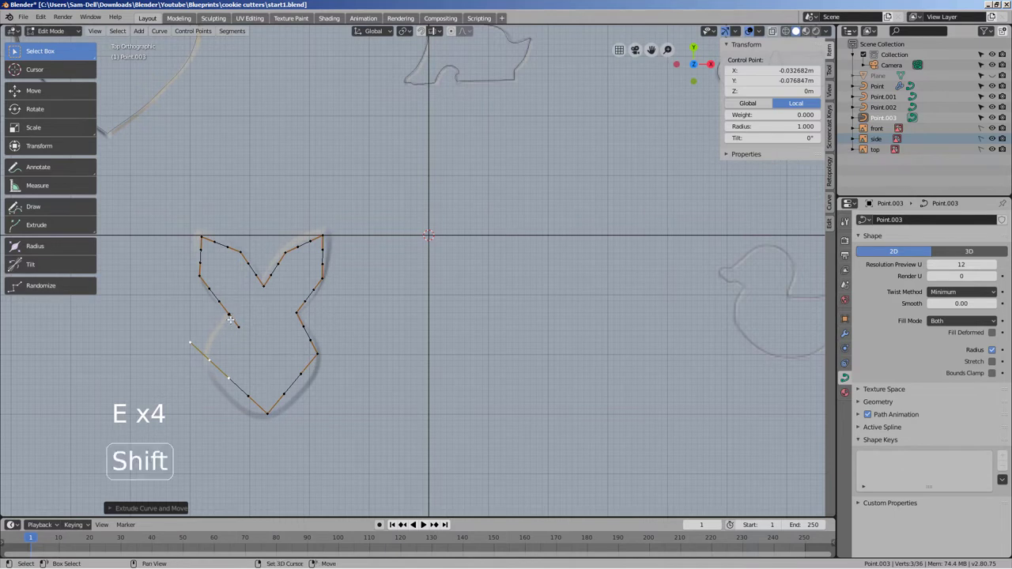
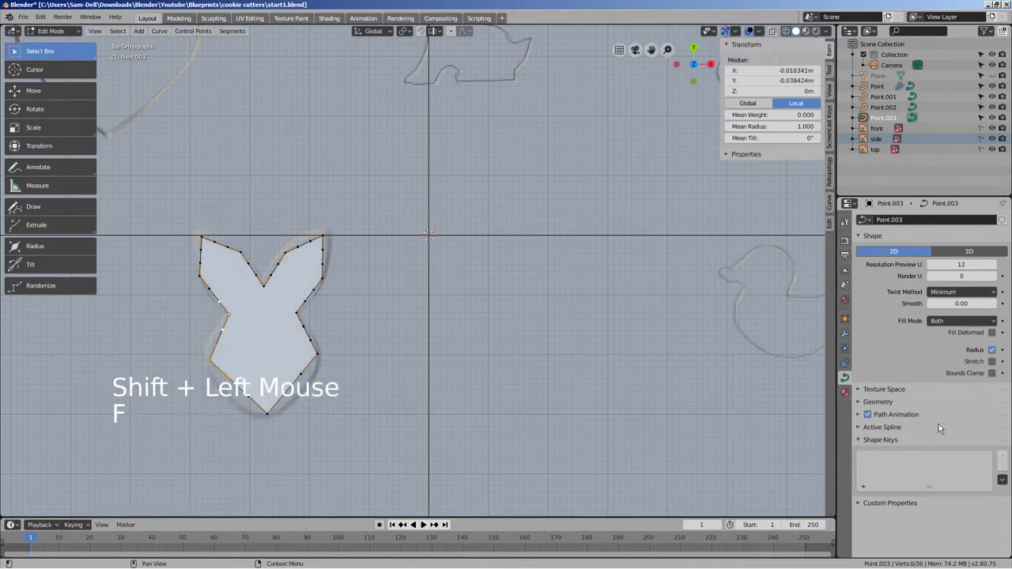
left_click(950, 326)
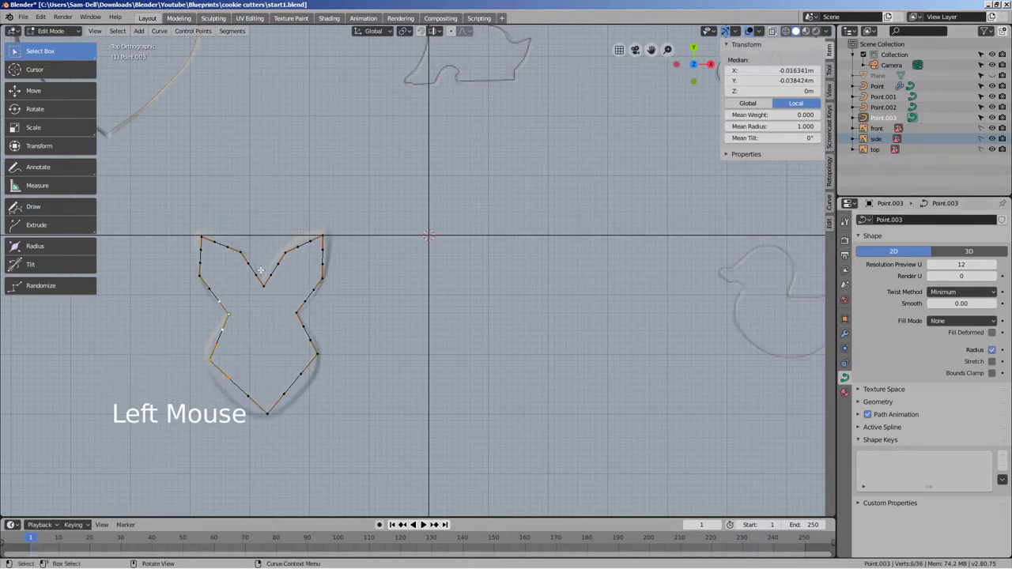
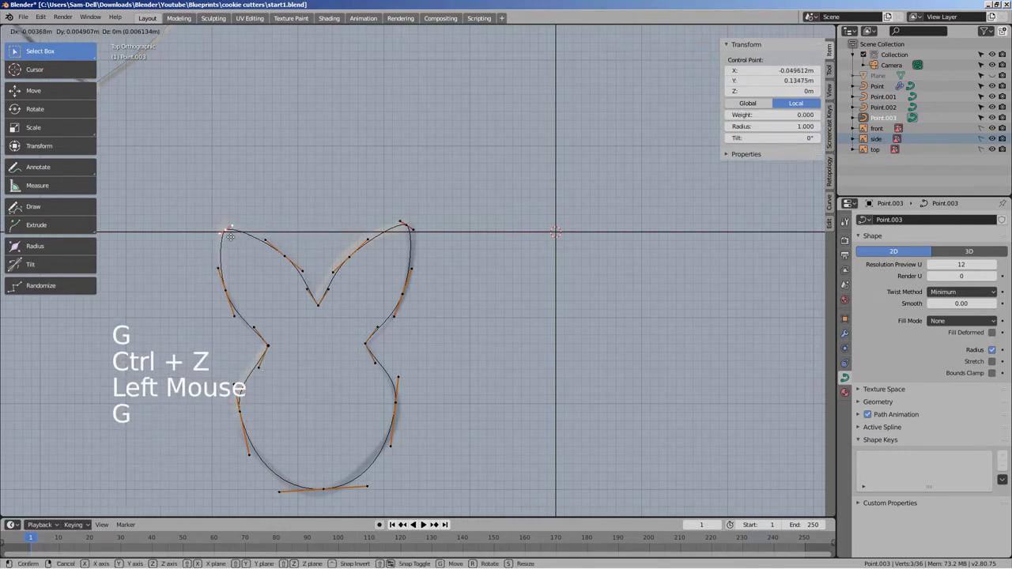
Step: Place the last outline point and return to Object Mode with all traced outlines in view
key("Tab")
key("Tab")
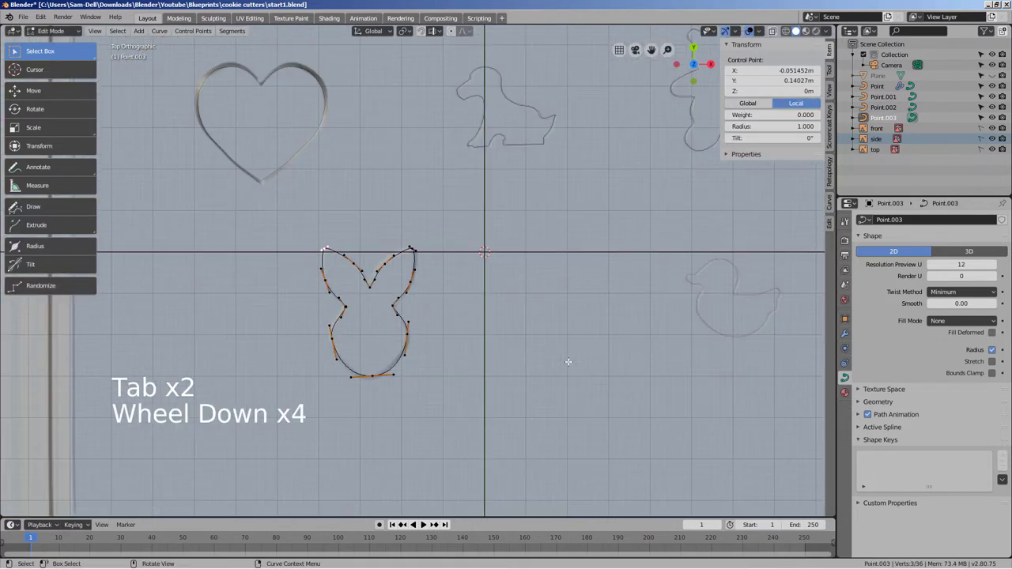
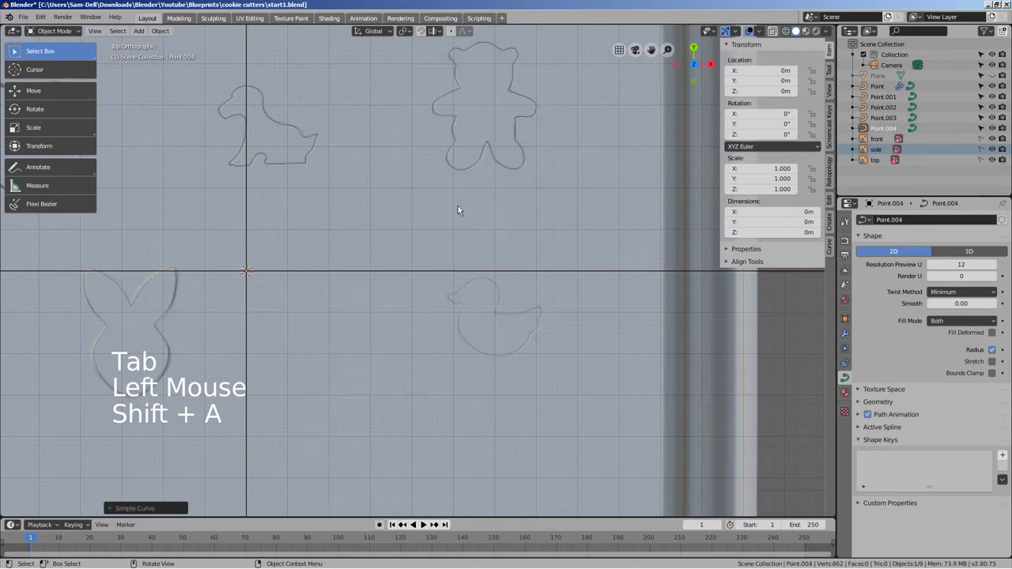
Step: Move the new curve onto the duck reference and extrude its first points around the duck
key("g")
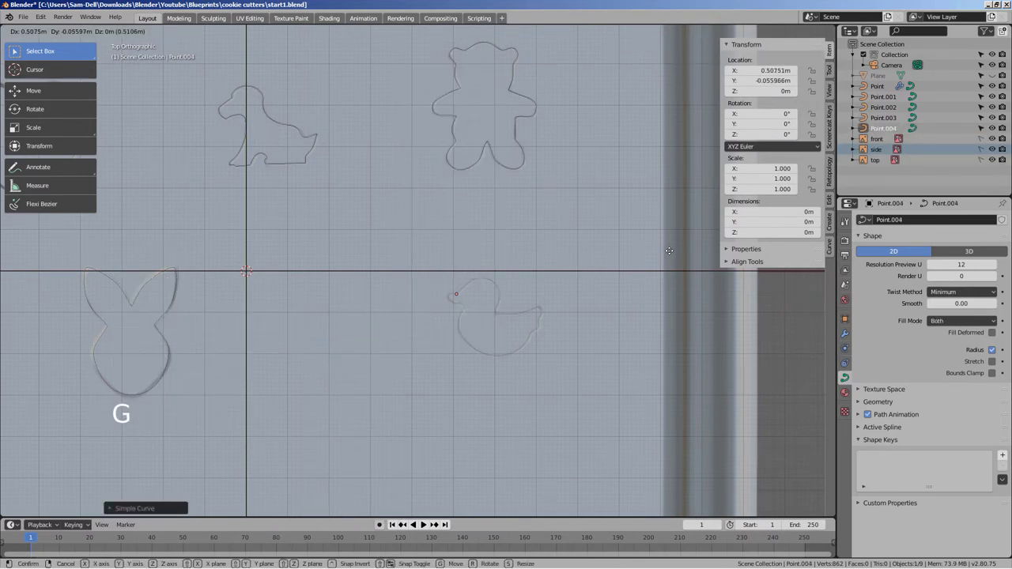
middle_click(577, 338)
scroll("up", 3)
middle_click(286, 384)
key("Tab")
key("e")
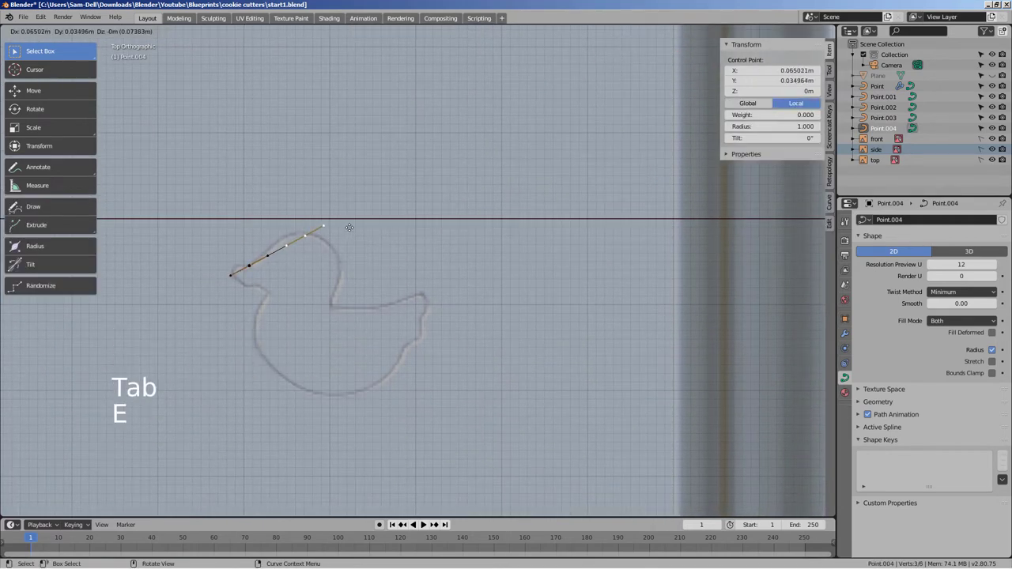
key("e")
key("e")
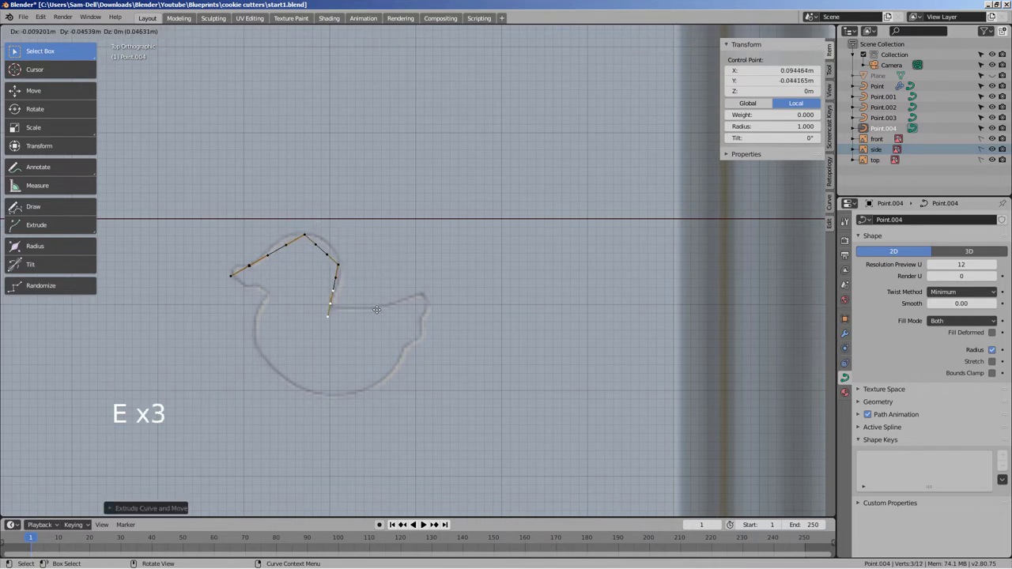
key("e")
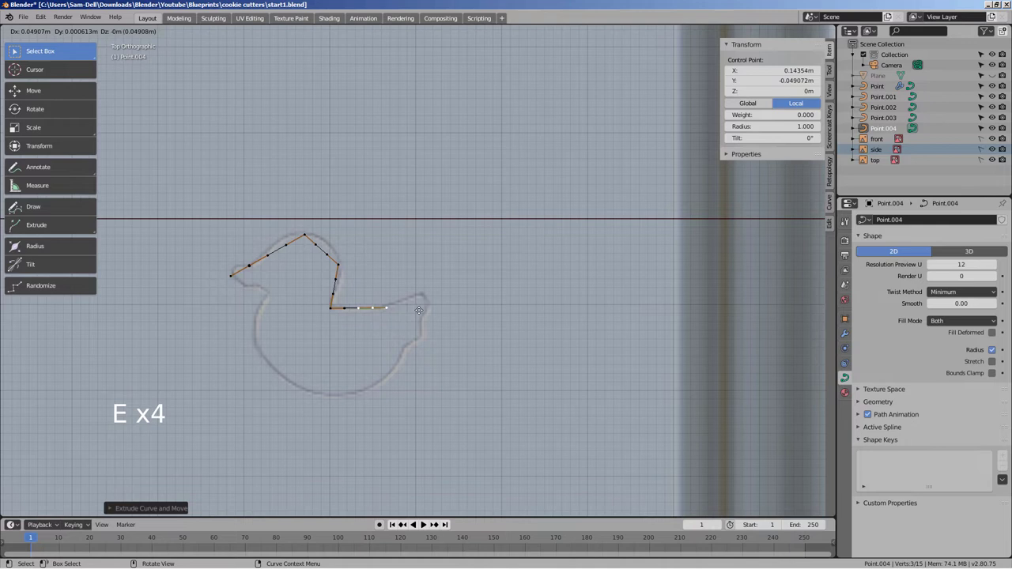
key("e")
key("e")
key("e")
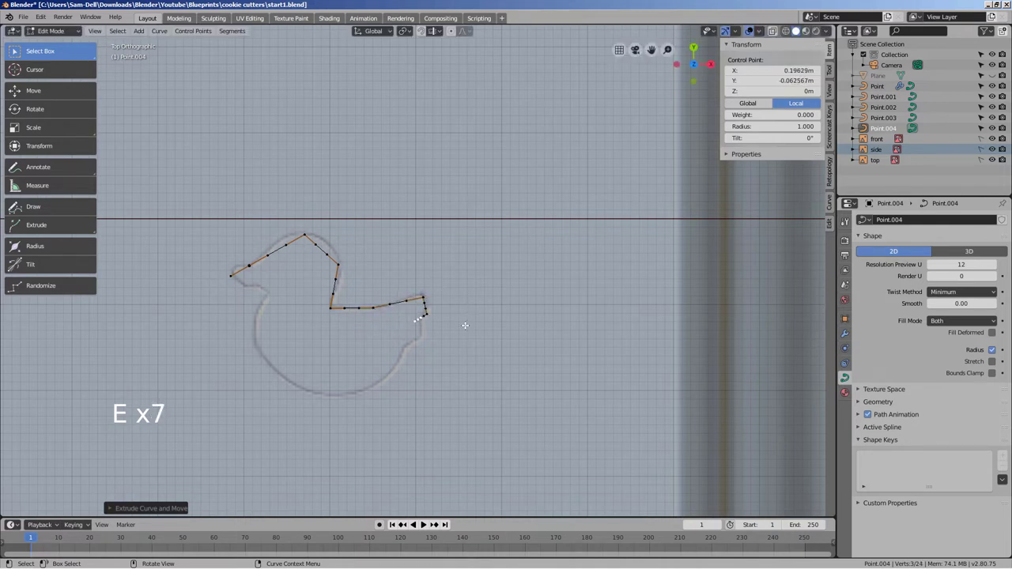
Step: Continue extruding points so the curve follows the rest of the duck outline
key("e")
key("e")
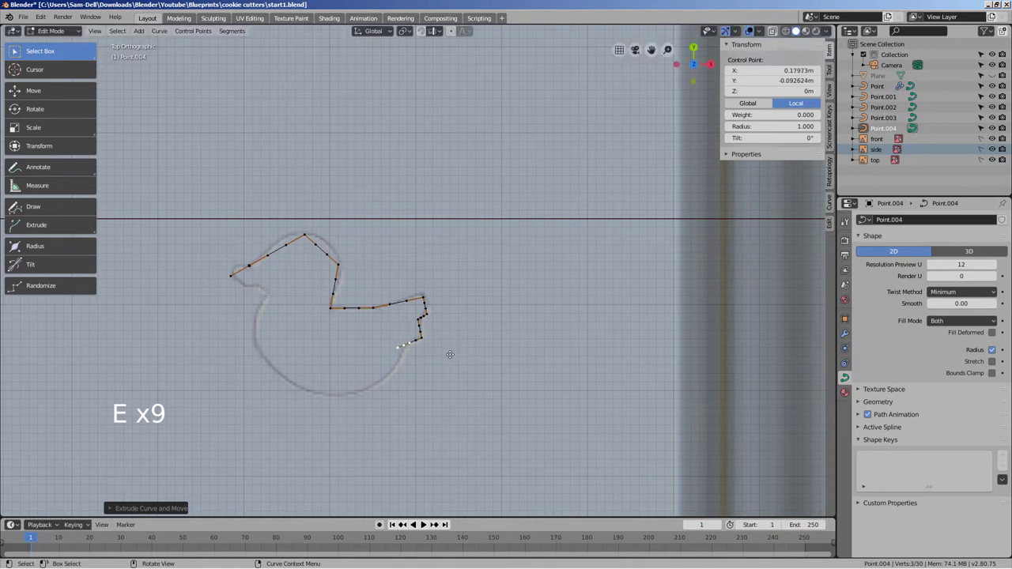
key("e")
key("e")
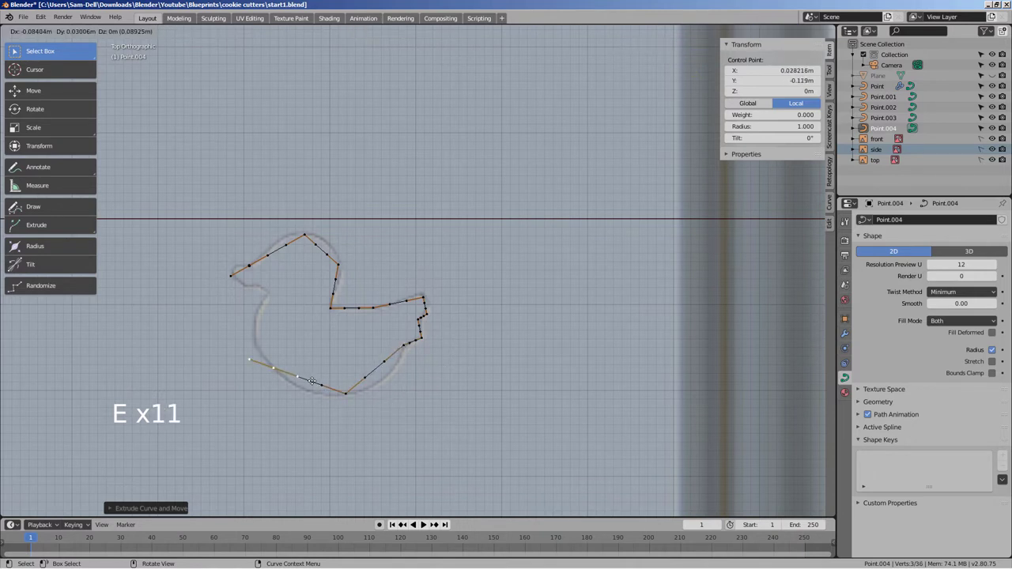
key("e")
key("e")
key("e")
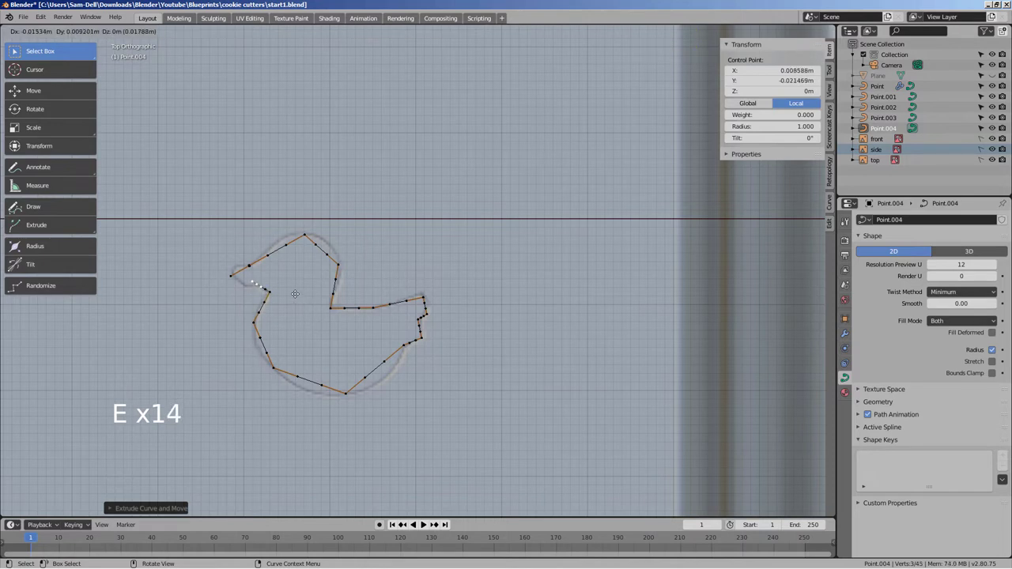
key("e")
key("e")
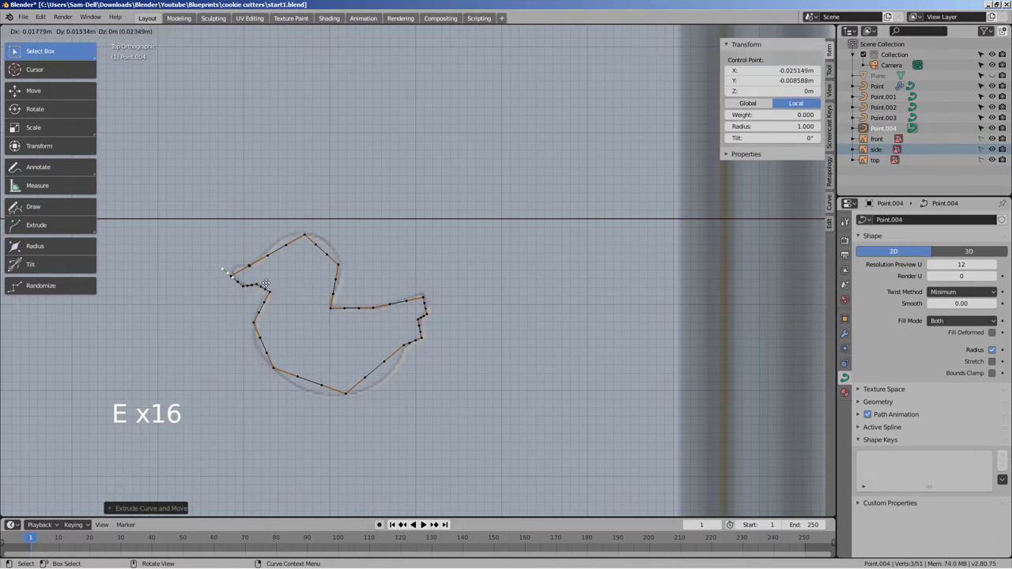
key("e")
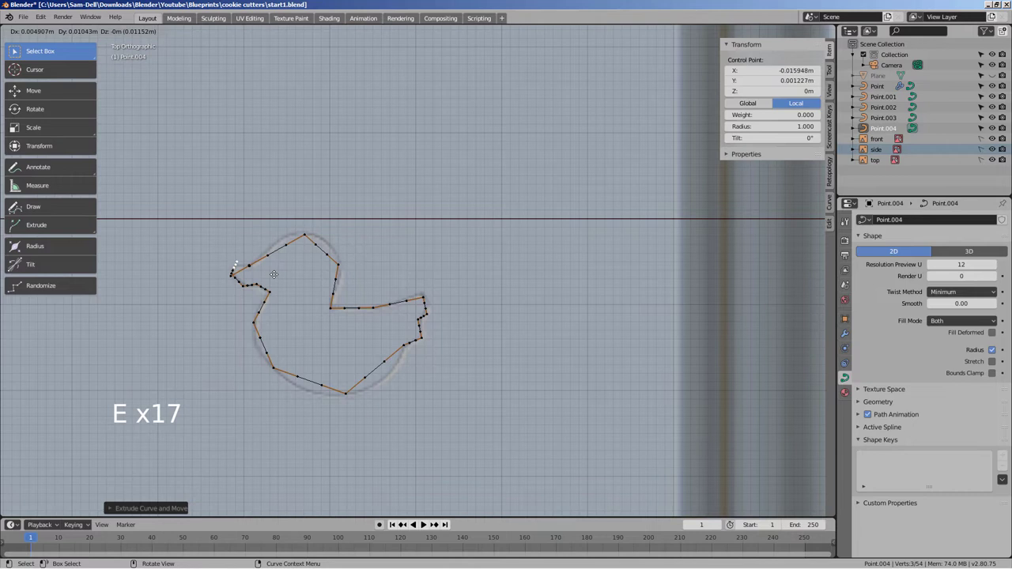
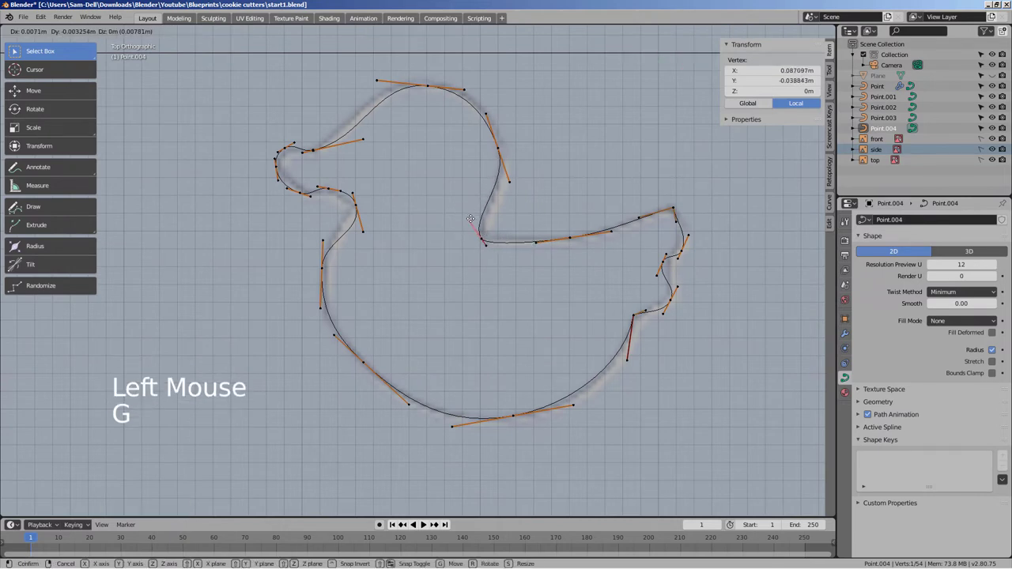
Step: Leave the duck curve's Edit Mode, frame the scene and convert the heart curve Point to a mesh
key("Tab")
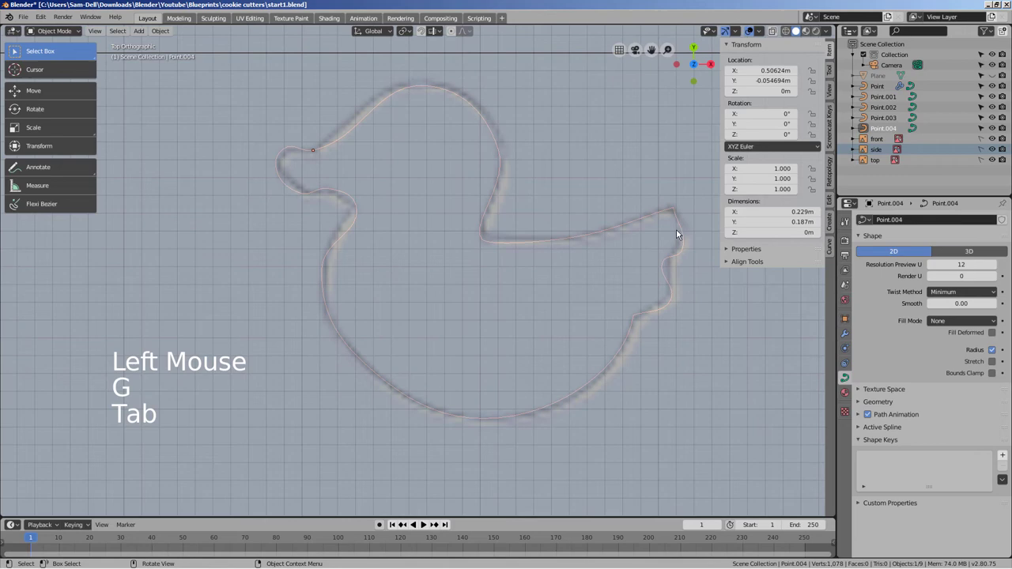
key("Tab")
key("Tab")
scroll("down", 3)
middle_click(385, 309)
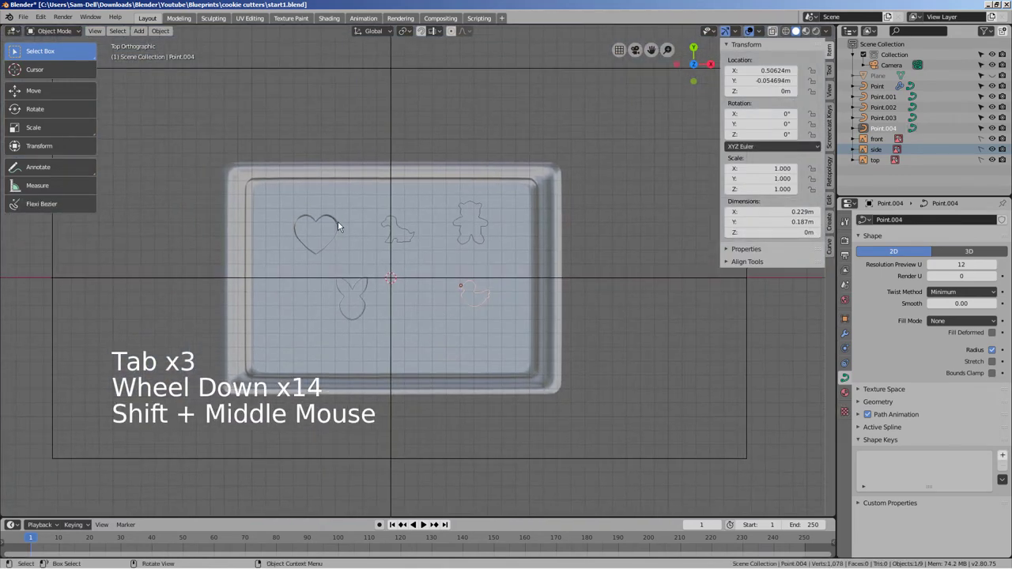
left_click(338, 226)
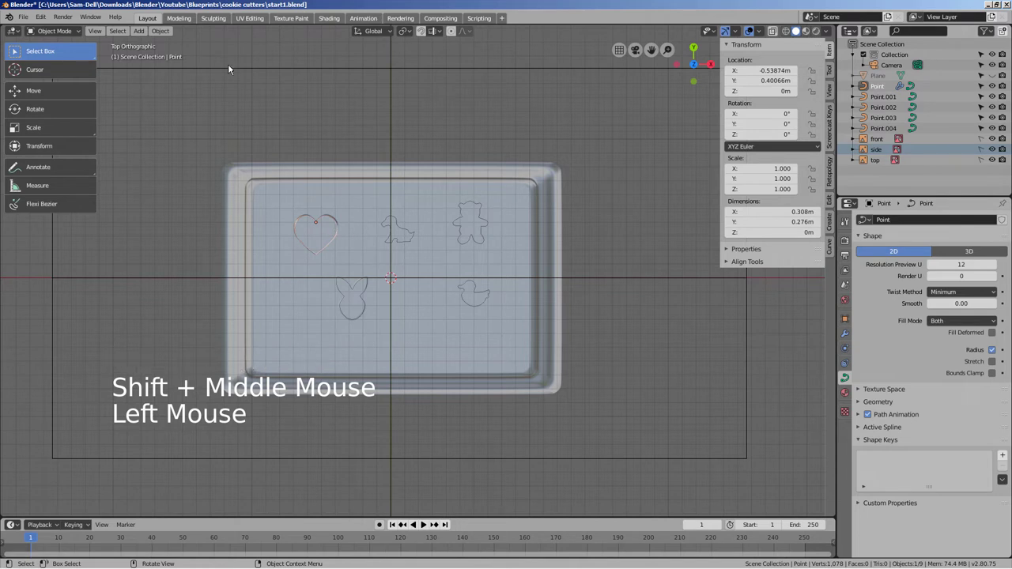
left_click(178, 33)
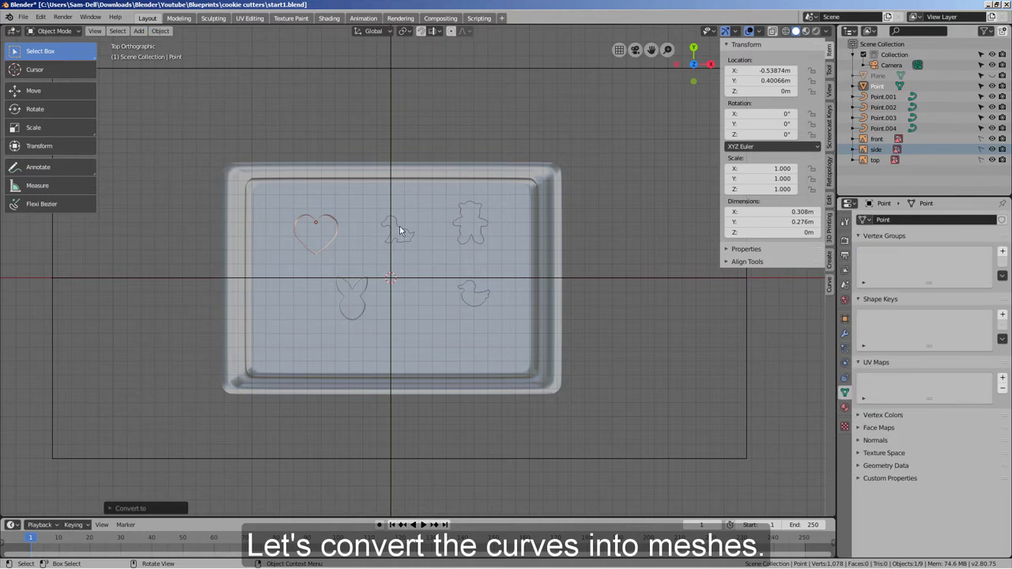
left_click(402, 231)
Step: Convert the Point.001, Point.002 and Point.003 outline curves to meshes
left_click(166, 37)
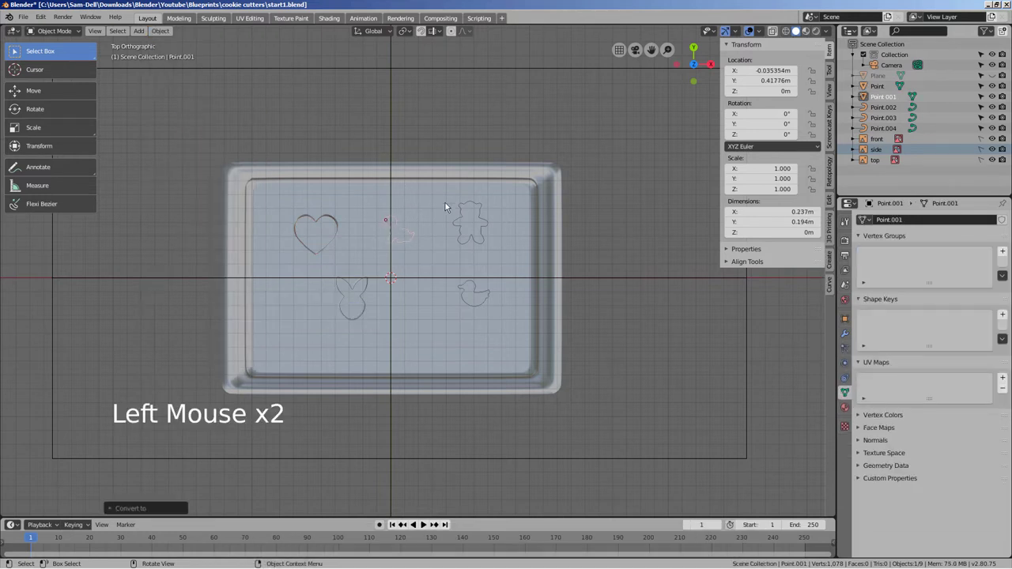
left_click(481, 215)
left_click(163, 39)
left_click(358, 288)
left_click(166, 34)
left_click(471, 284)
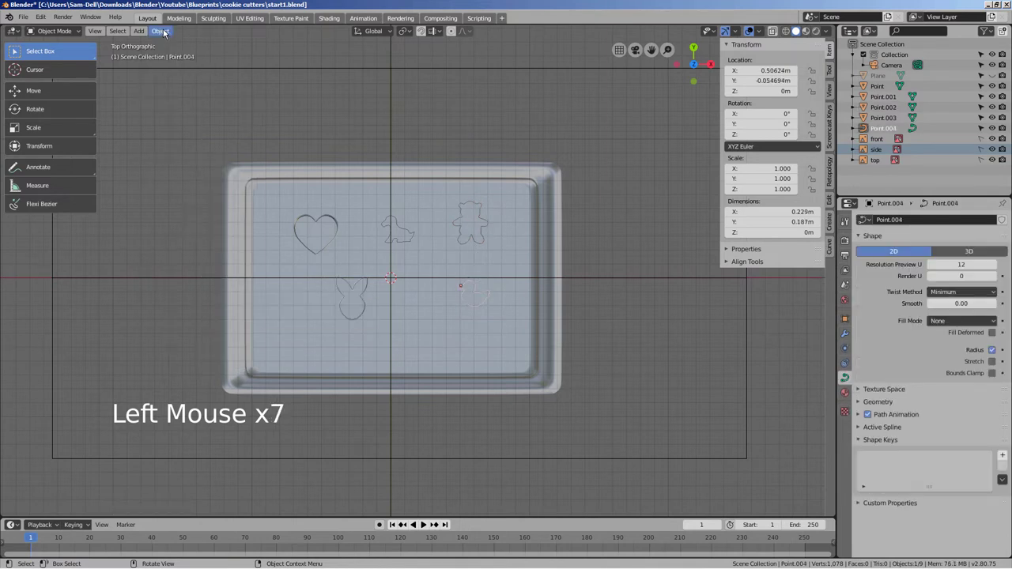
Step: Convert Point.004 to a mesh and extrude all of the heart cutter's vertices 0.3 m upward
left_click(165, 32)
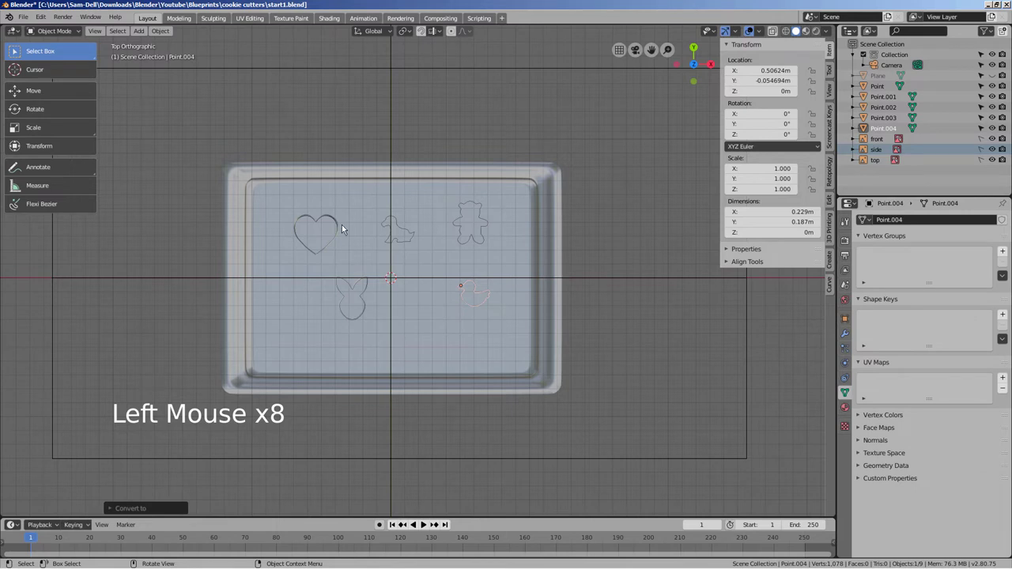
left_click(340, 228)
middle_click(459, 264)
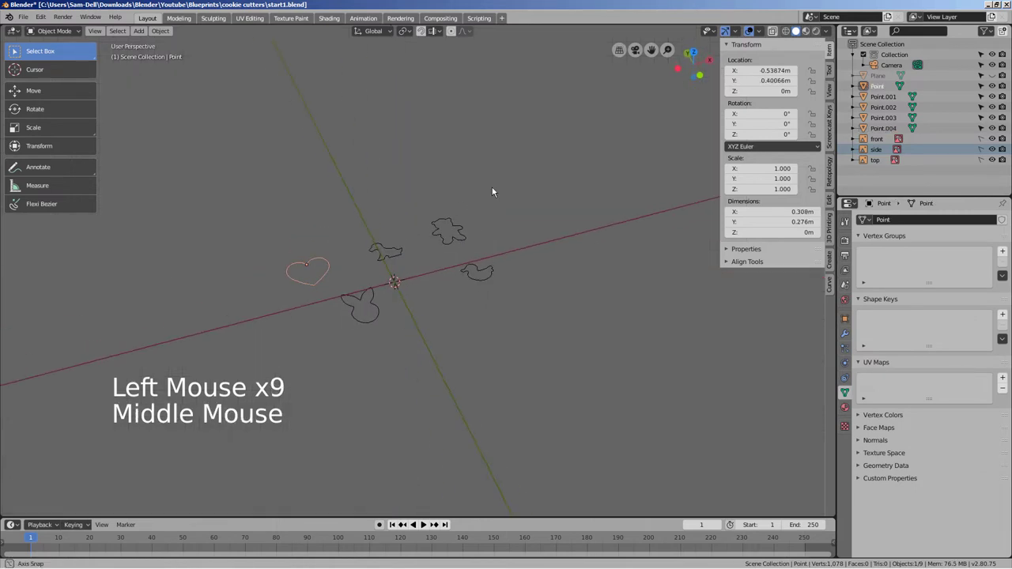
key("Tab")
key("a")
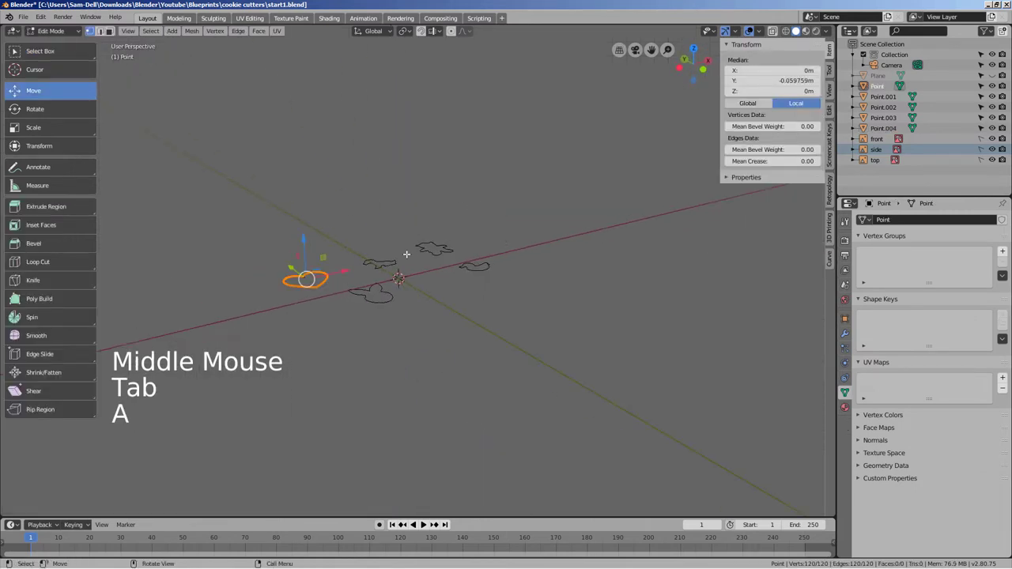
key("e")
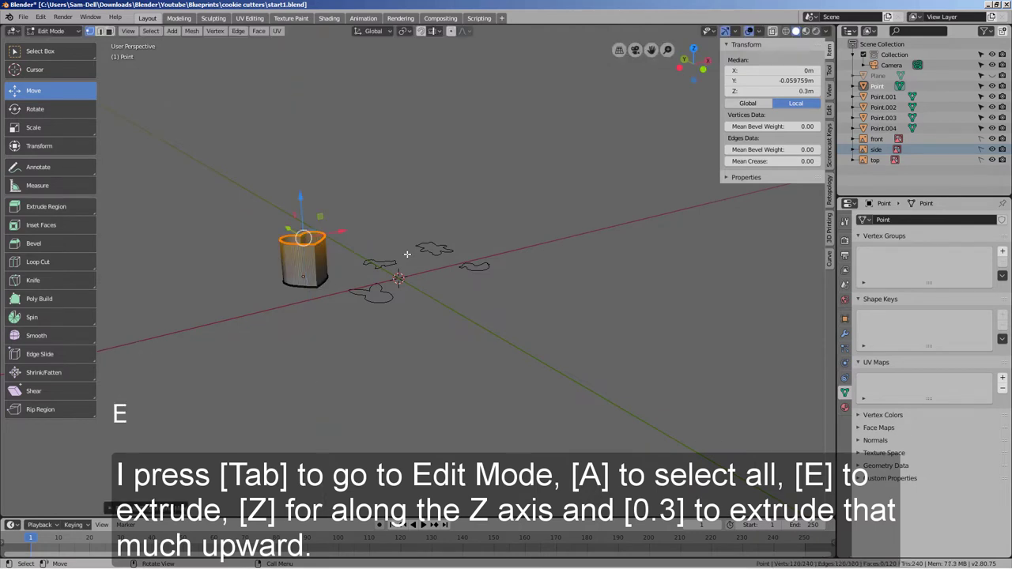
key("Tab")
Step: Extrude the Point.001 and Point.002 outlines 0.3 m upward into walls
left_click(397, 263)
middle_click(436, 283)
key("Tab")
key("a")
key("e")
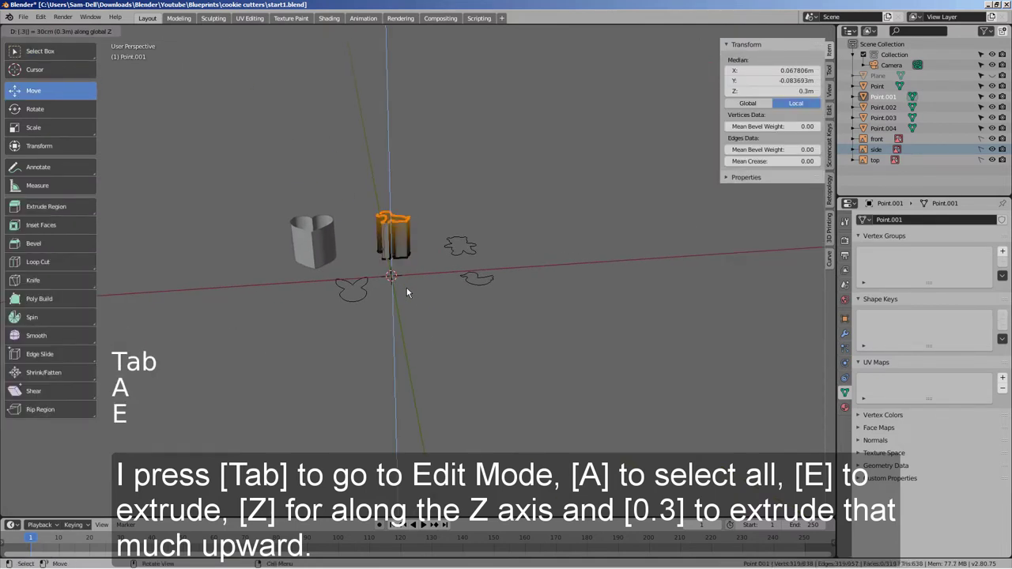
key("Tab")
left_click(473, 249)
key("Tab")
key("a")
key("e")
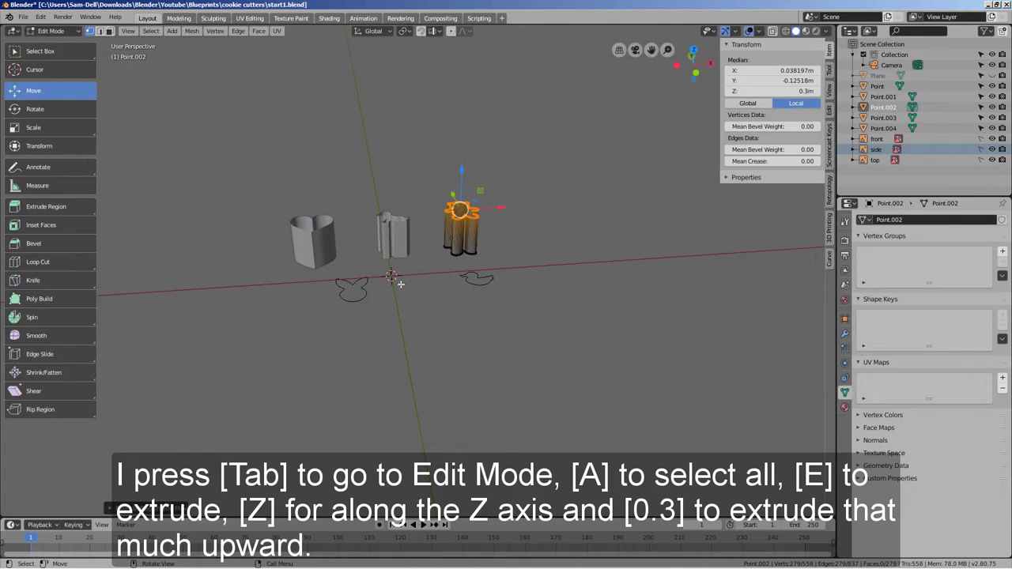
key("Tab")
Step: Extrude the Point.003 and Point.004 outlines 0.3 m upward, then reselect the heart cutter
left_click(363, 297)
key("Tab")
key("a")
key("e")
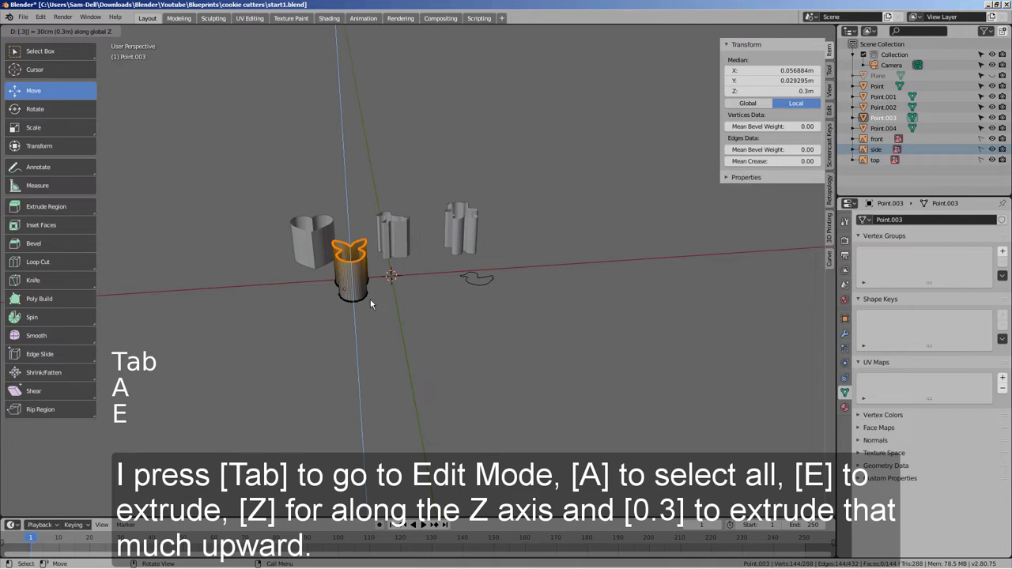
key("Tab")
left_click(482, 283)
key("Tab")
key("e")
key("z")
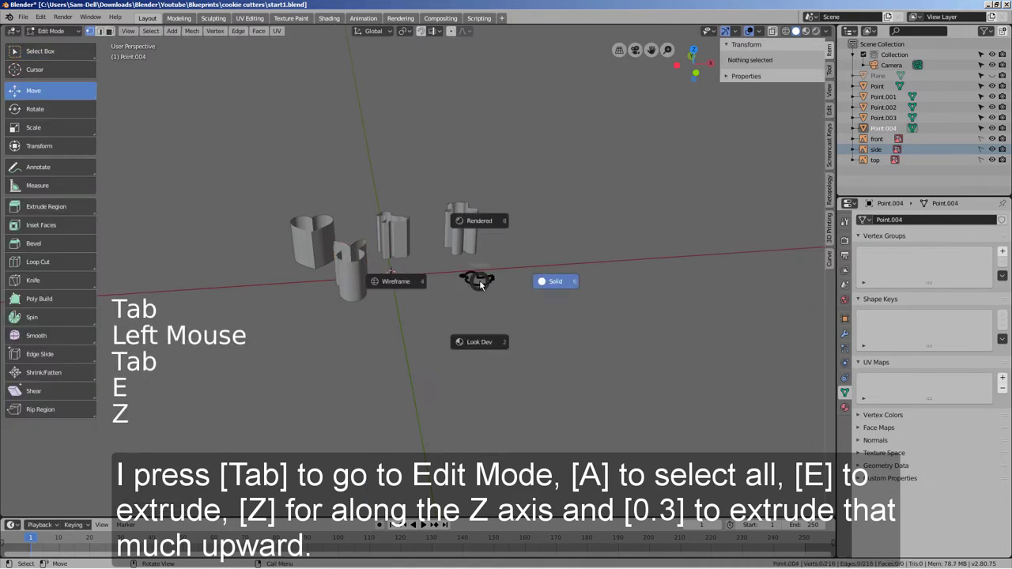
key("a")
key("e")
key("Tab")
middle_click(435, 320)
left_click(333, 239)
Step: Centre the heart and Point.001 cutters' origins on their geometry via Object > Set Origin
key("KP_7")
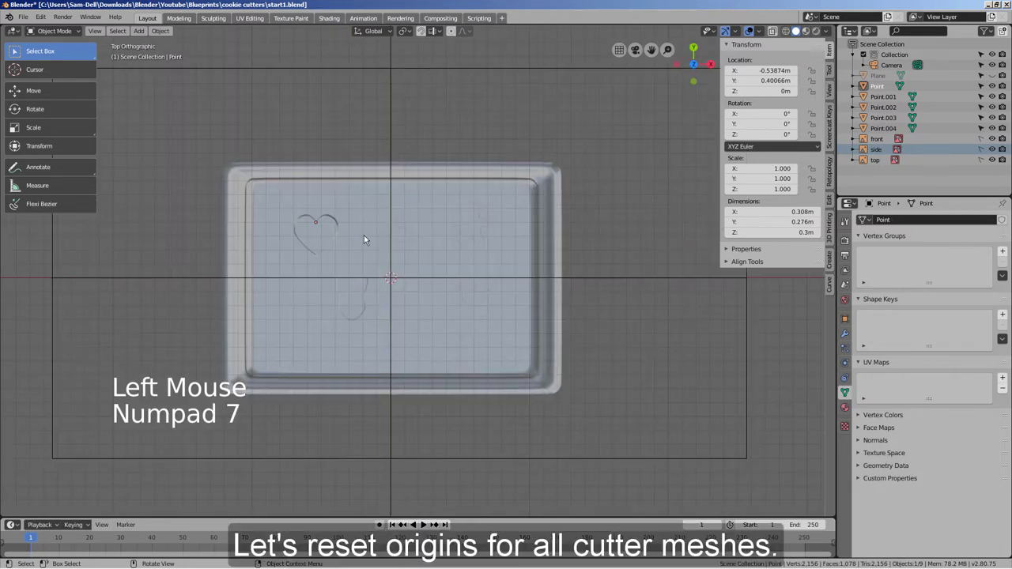
left_click(166, 39)
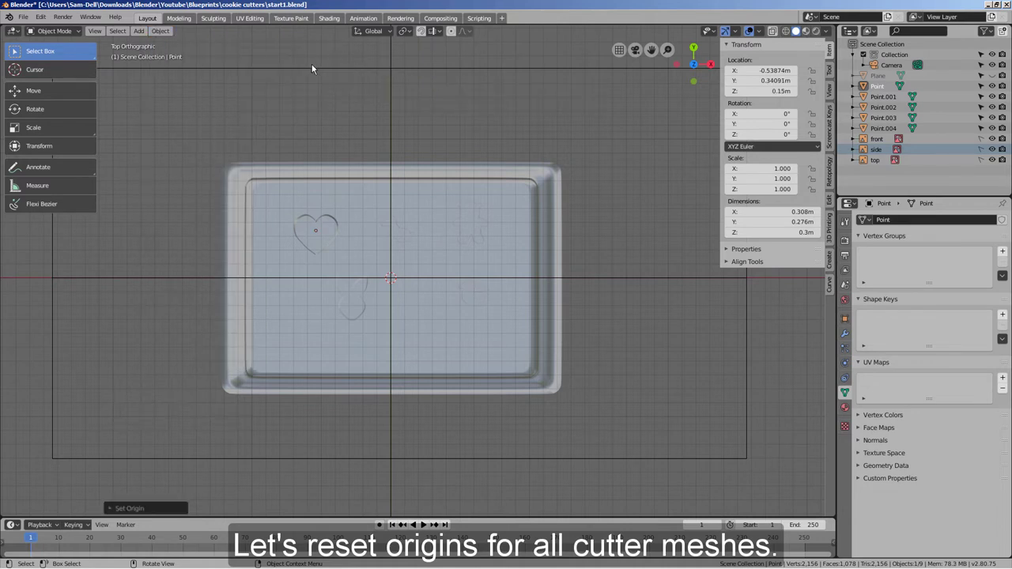
left_click(412, 235)
left_click(406, 231)
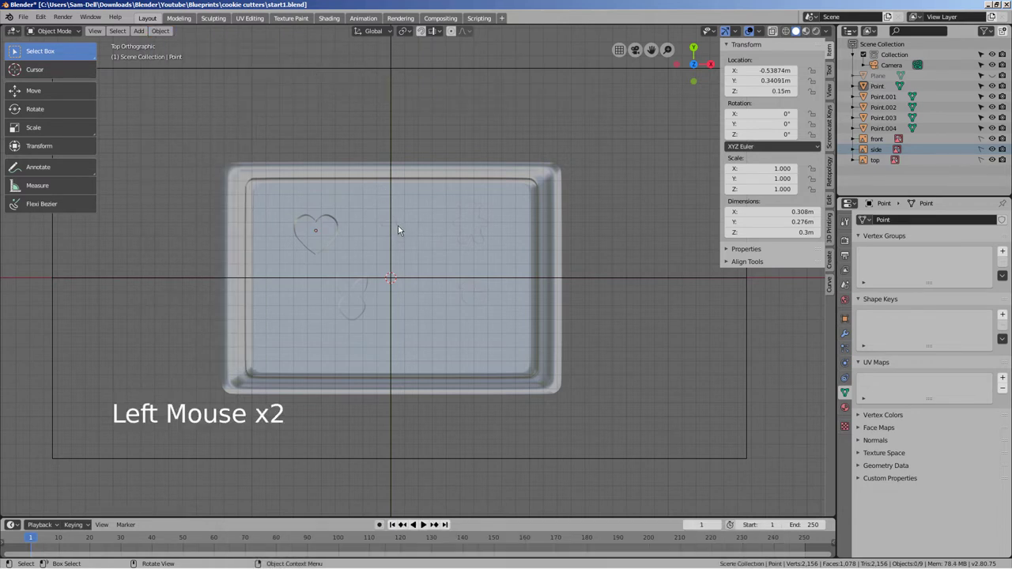
left_click(399, 226)
middle_click(447, 286)
left_click(412, 238)
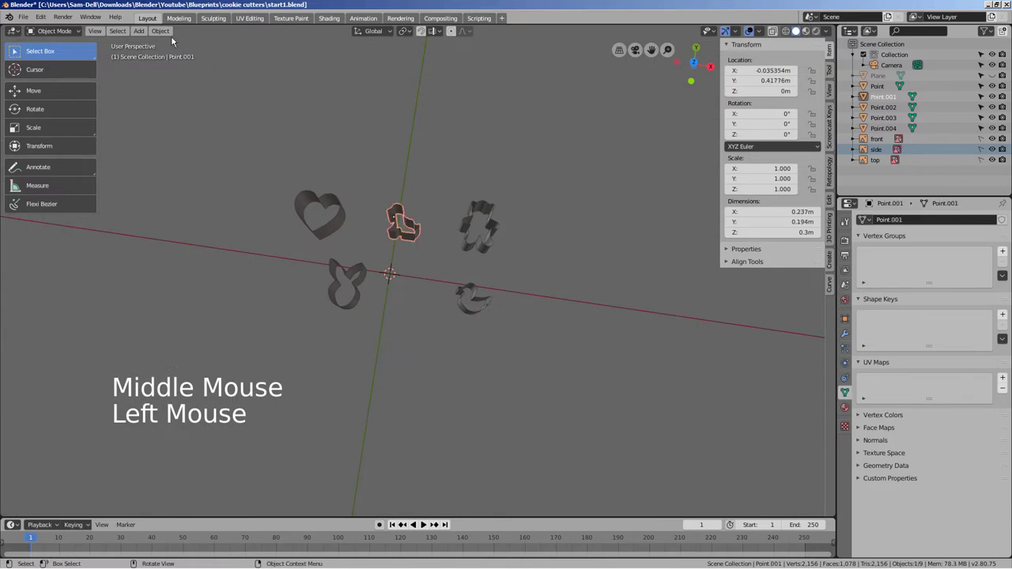
left_click(169, 38)
left_click(493, 238)
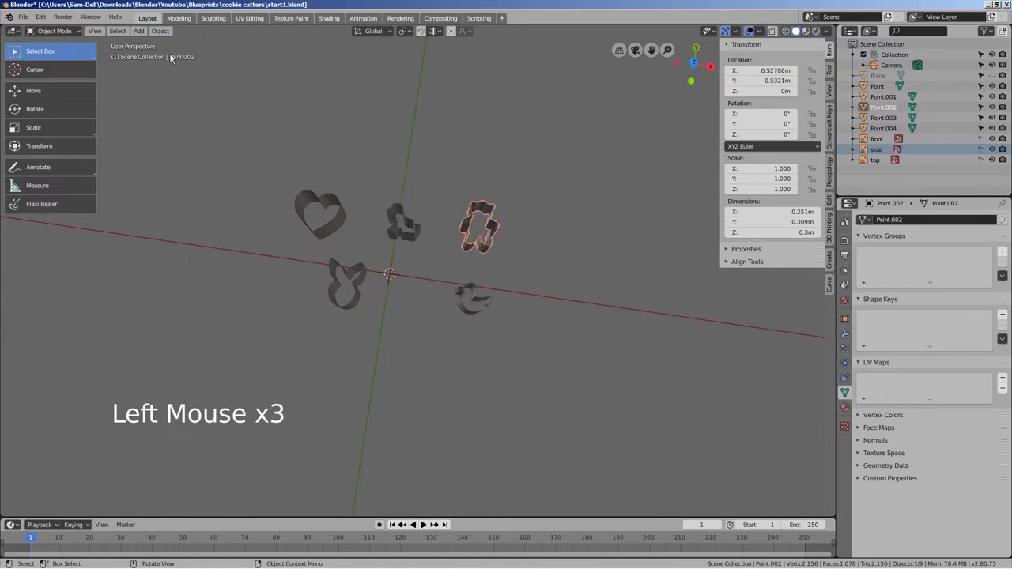
Step: Centre the origins of Point.002, Point.003 and Point.004 on their geometry as well
left_click(167, 35)
left_click(361, 291)
left_click(162, 38)
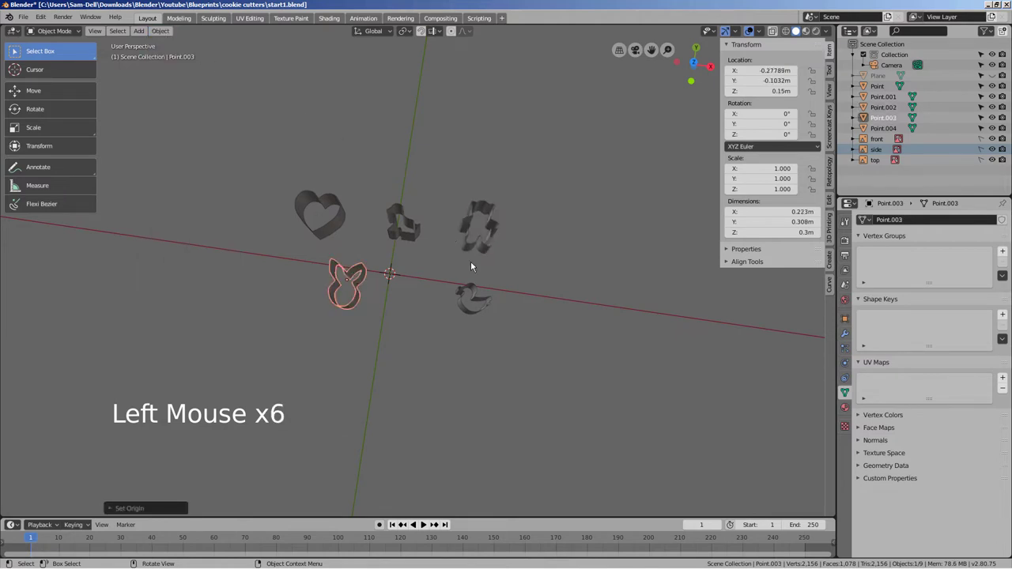
left_click(477, 293)
left_click(172, 36)
Step: Give the heart cutter a Solidify modifier with a 0.01 m wall
left_click(330, 232)
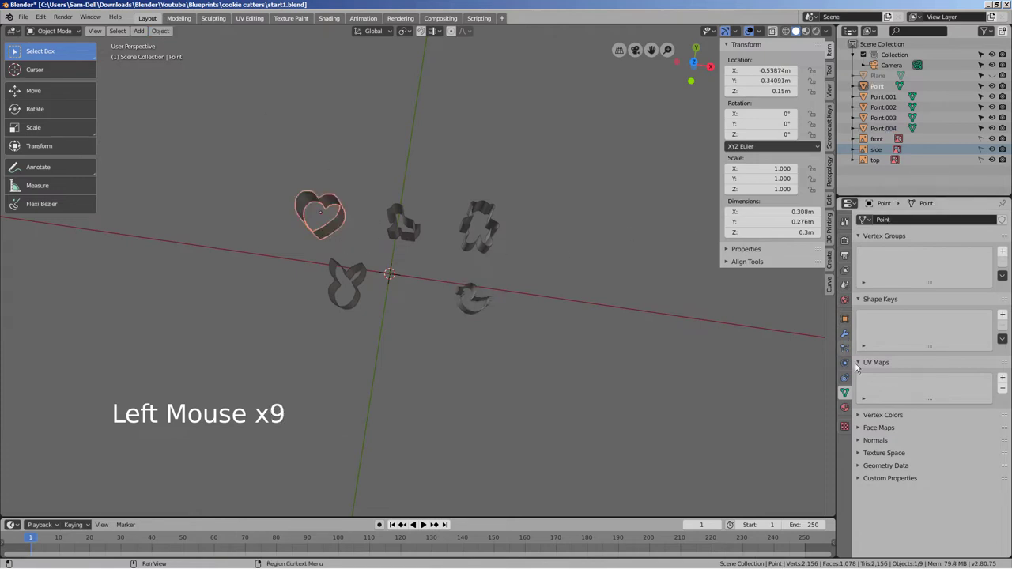
left_click(846, 336)
left_click(889, 223)
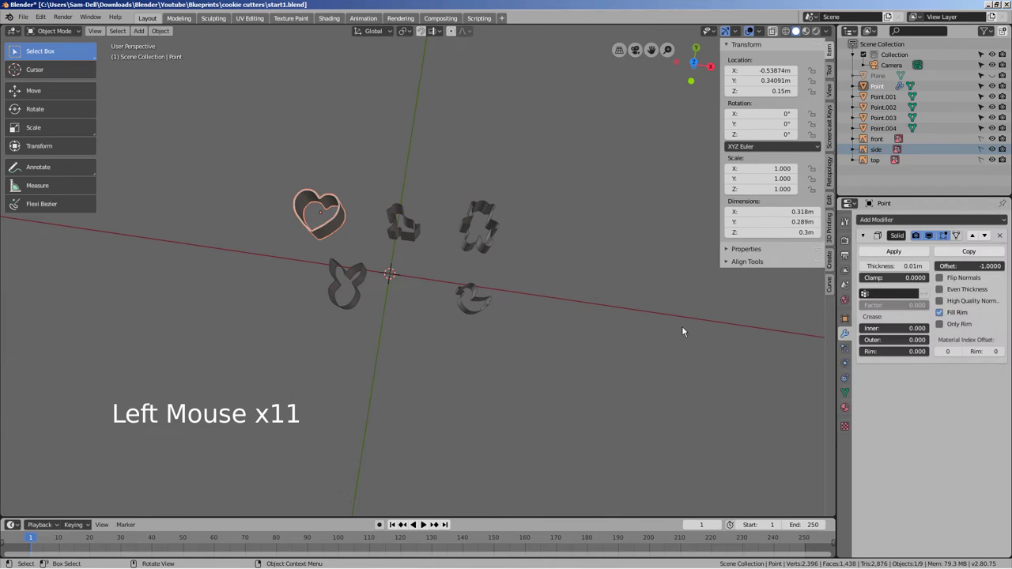
Step: Zoom in on the heart cutter and briefly enter Edit Mode to inspect its new wall
key("KP_7")
scroll("up", 3)
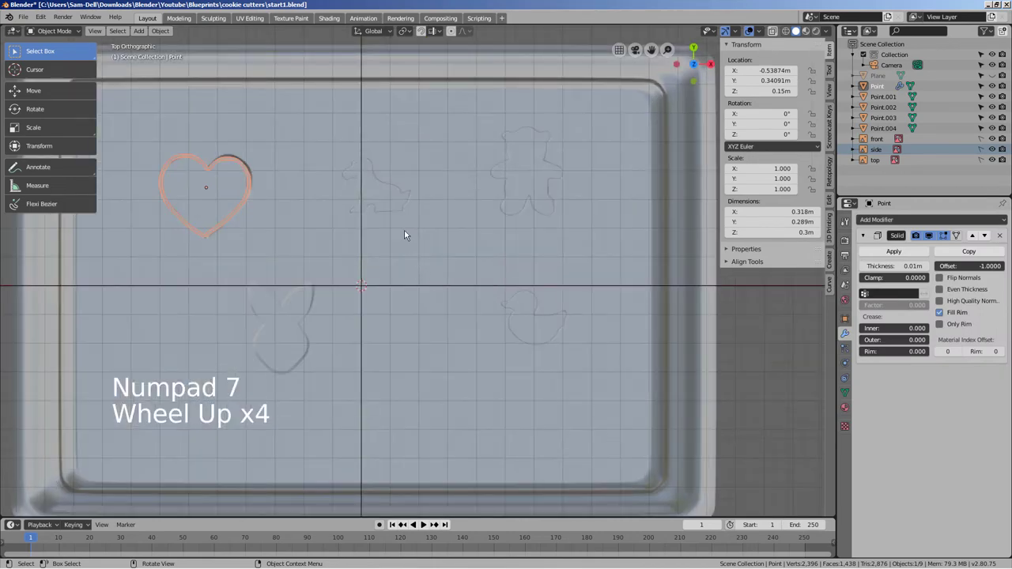
scroll("up", 3)
middle_click(284, 248)
scroll("up", 3)
scroll("up", 3)
key("Tab")
scroll("up", 3)
key("Tab")
key("Tab")
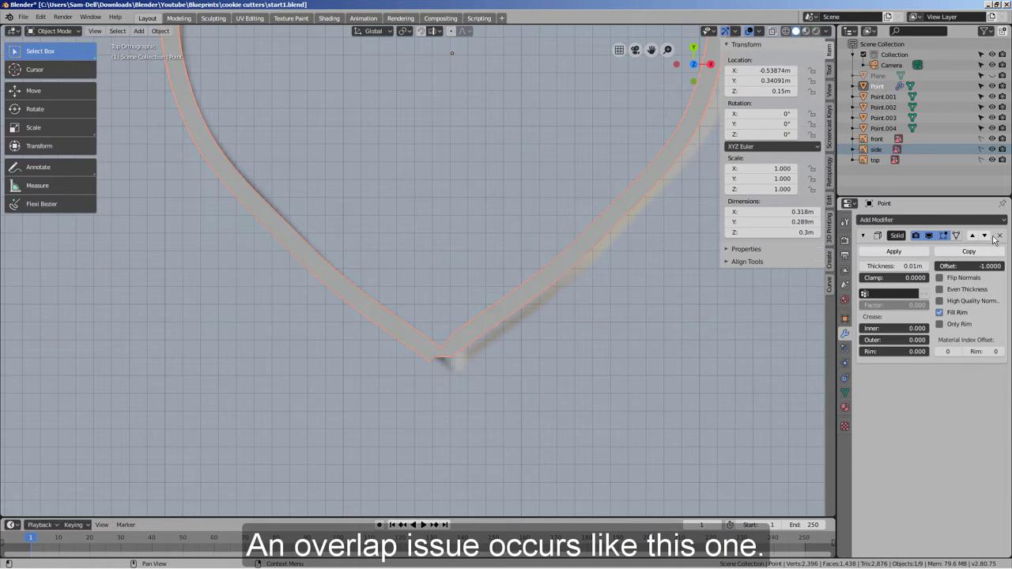
left_click(1004, 235)
scroll("down", 3)
middle_click(666, 345)
Step: Give the Point.001 cutter a 0.01 m Solidify wall and inspect it from several angles
left_click(548, 246)
left_click(554, 240)
middle_click(590, 301)
left_click(563, 231)
middle_click(583, 242)
left_click(892, 223)
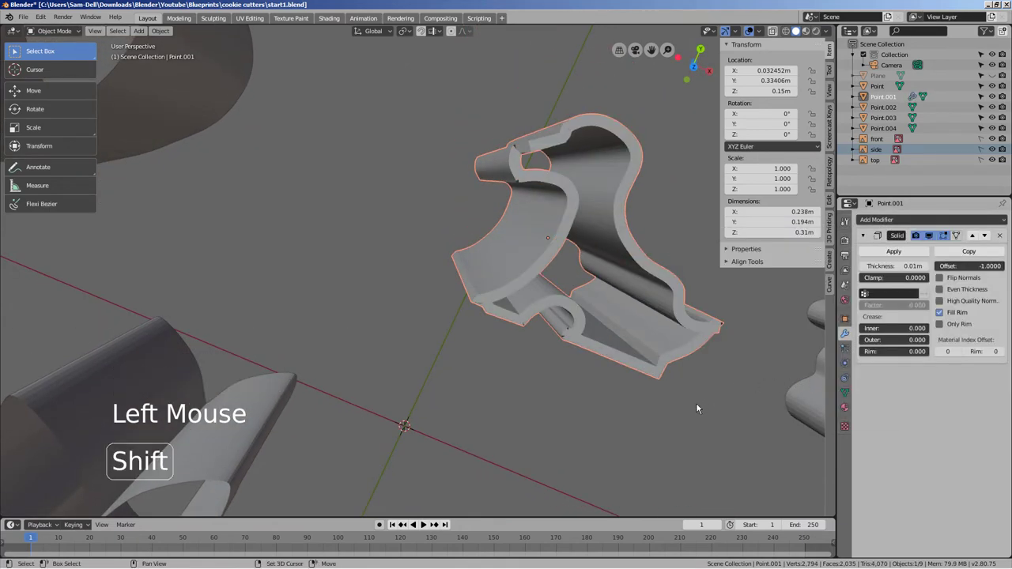
middle_click(687, 408)
middle_click(570, 395)
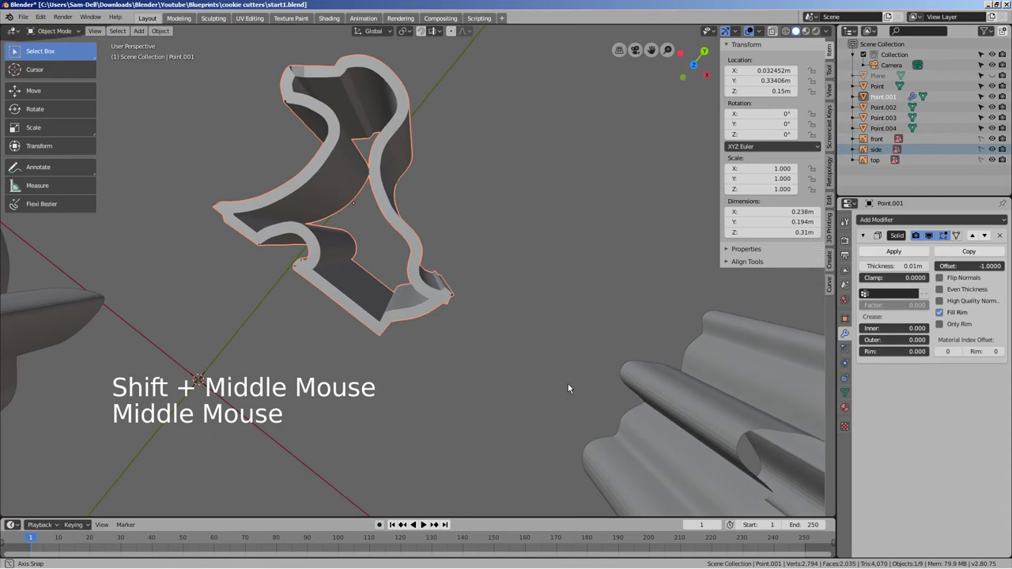
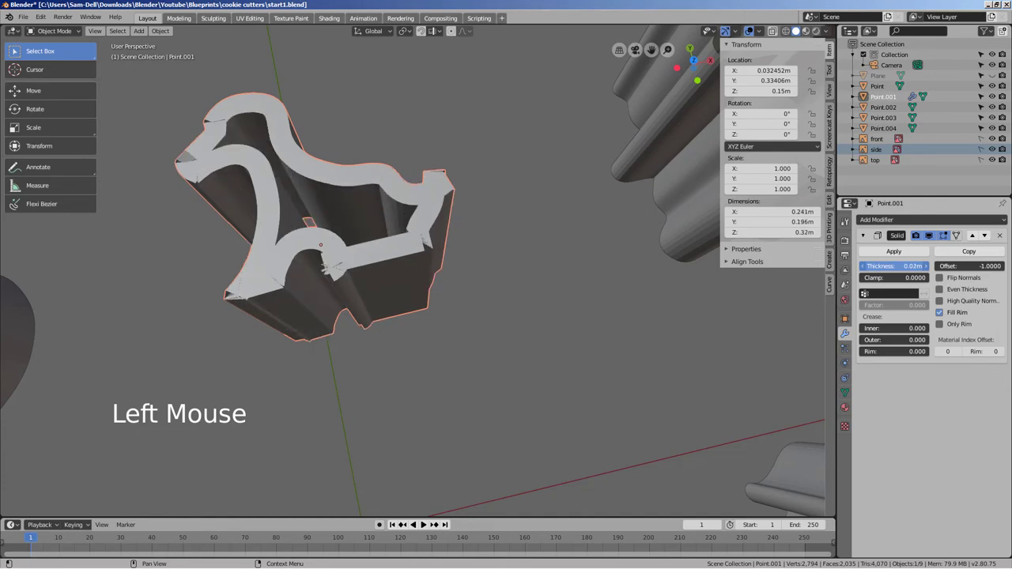
key("ctrl+z")
Step: Give the Point.002 cutter a 0.01 m Solidify wall and check it by orbiting
left_click(1002, 240)
middle_click(673, 403)
left_click(502, 249)
double_click(879, 223)
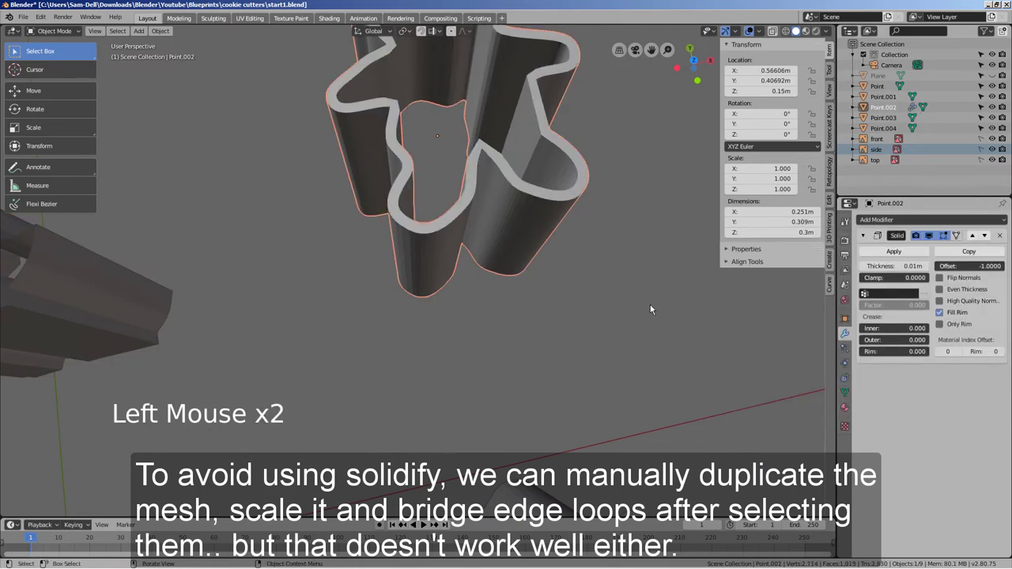
middle_click(643, 312)
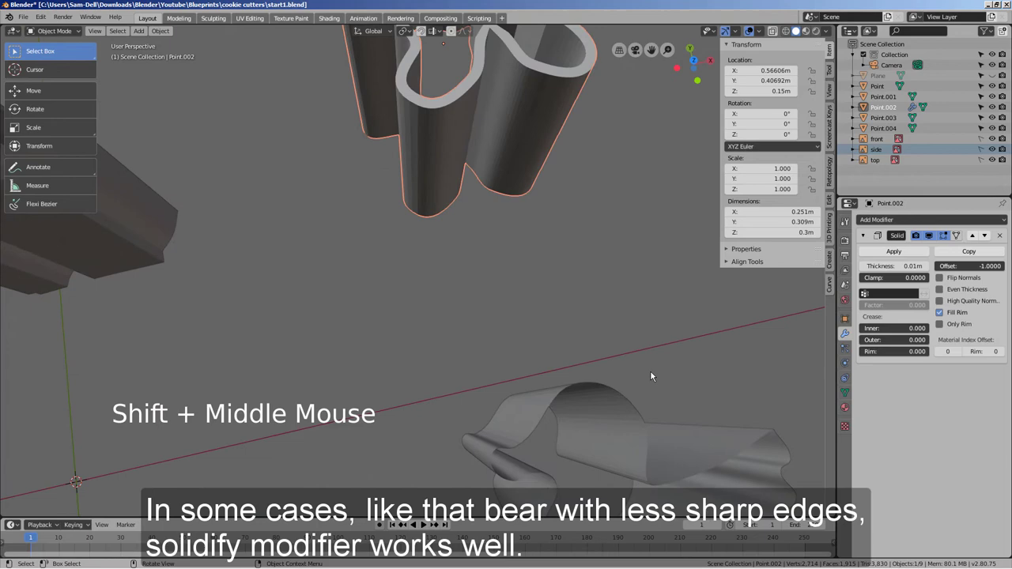
Step: Try a Solidify wall on Point.004, then undo it so Point.004 has no modifier
left_click(643, 417)
middle_click(721, 410)
left_click(886, 229)
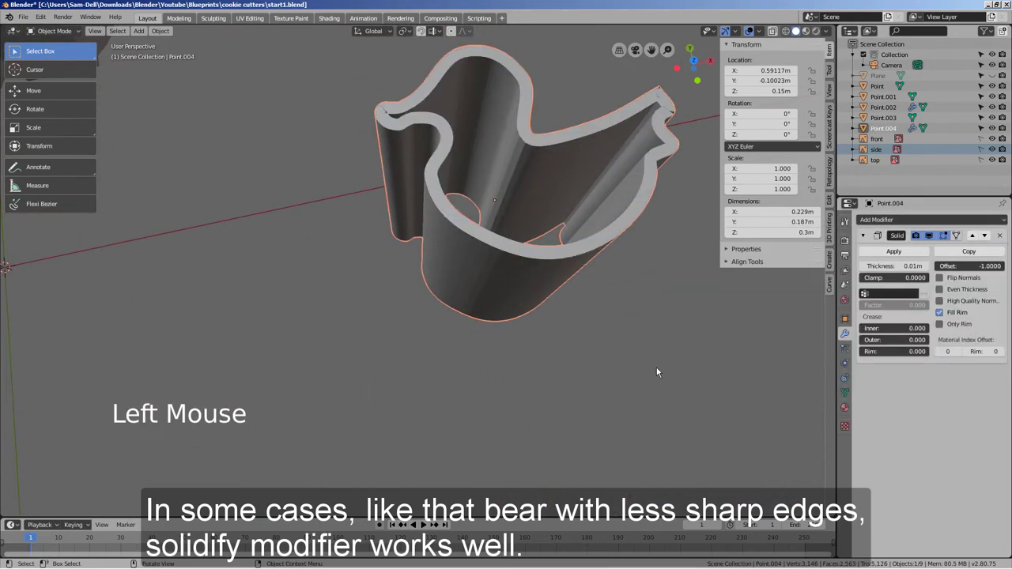
middle_click(686, 360)
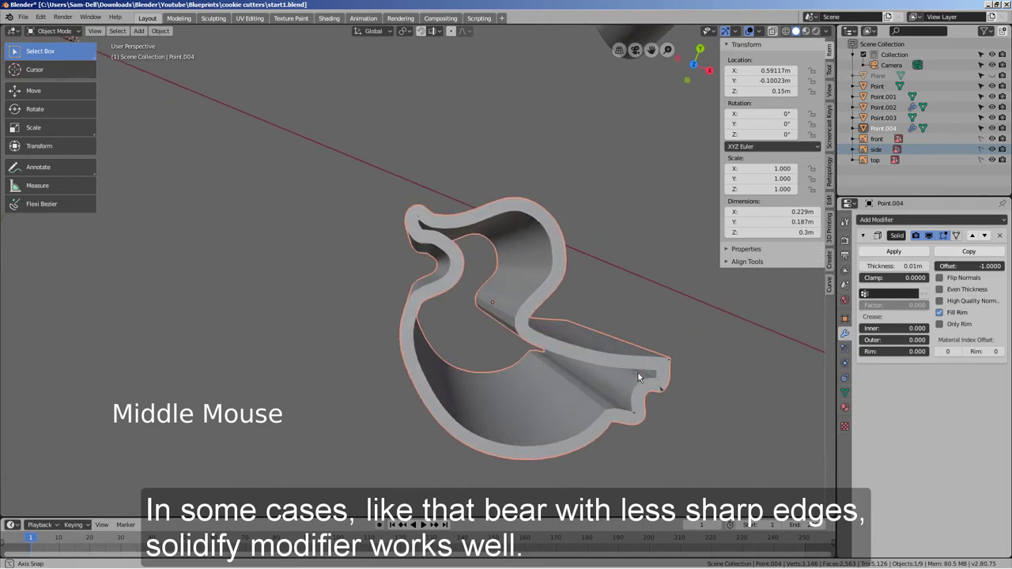
key("ctrl+z")
middle_click(461, 338)
Step: Give the Point.003 cutter a 0.01 m Solidify wall and orbit to inspect it
middle_click(441, 341)
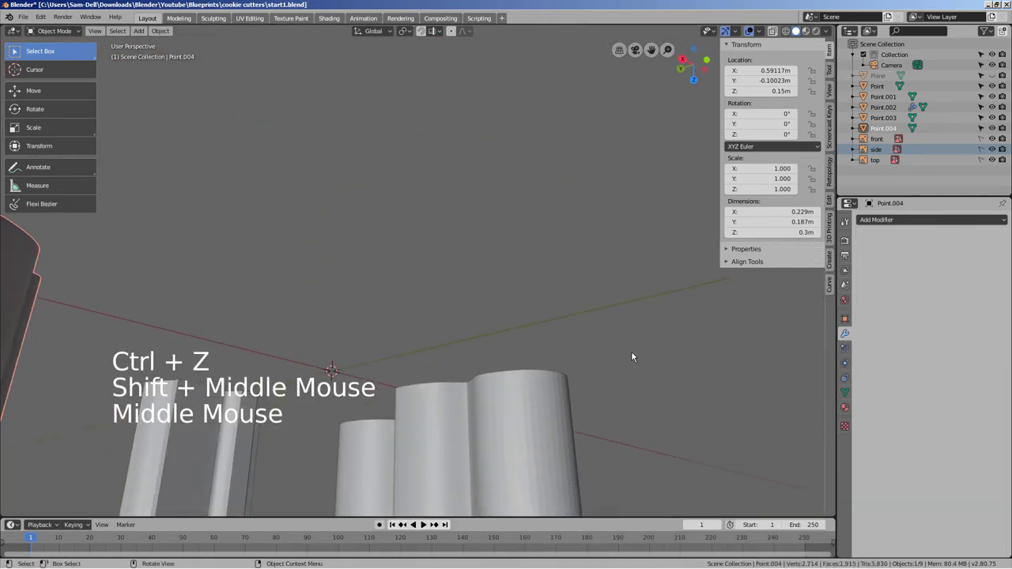
key("KP_7")
scroll("down", 3)
scroll("up", 3)
middle_click(434, 292)
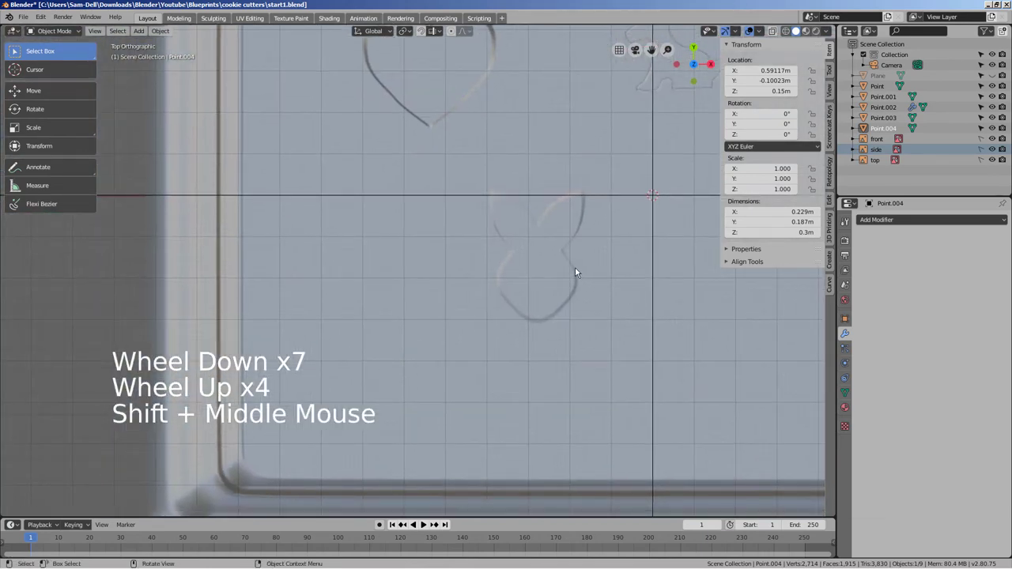
left_click(577, 273)
middle_click(683, 343)
left_click(601, 290)
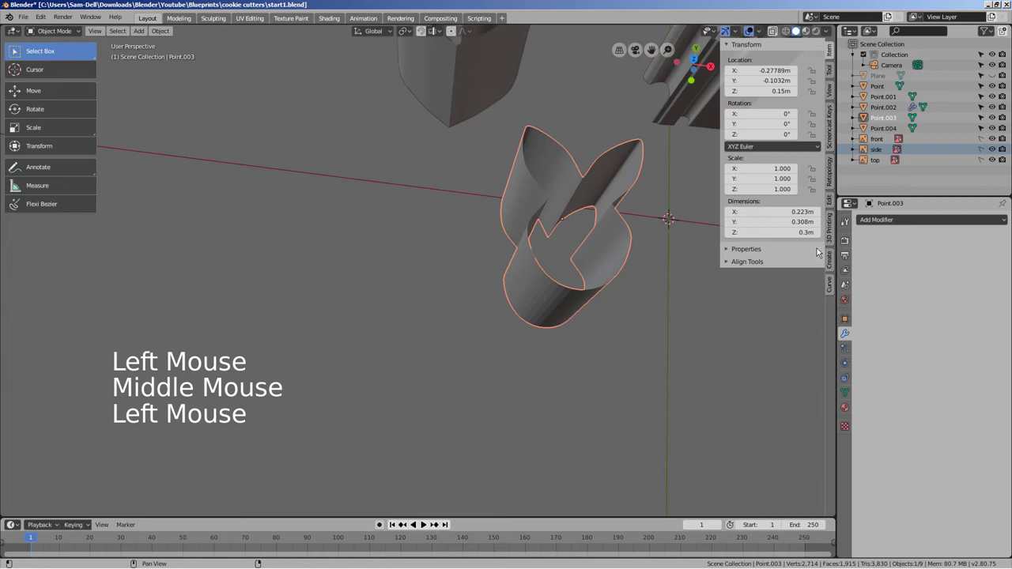
double_click(898, 226)
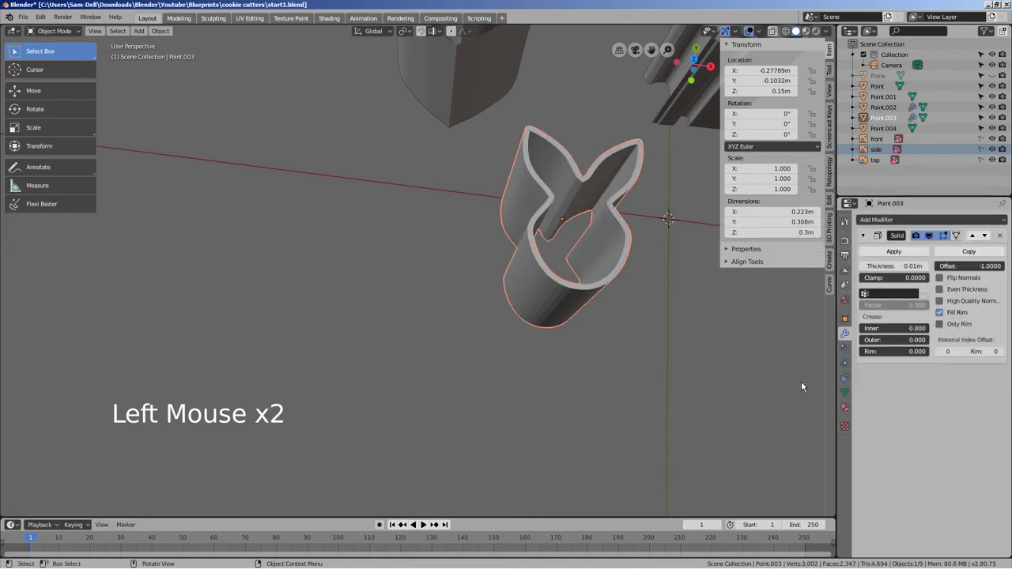
left_click(717, 369)
middle_click(712, 370)
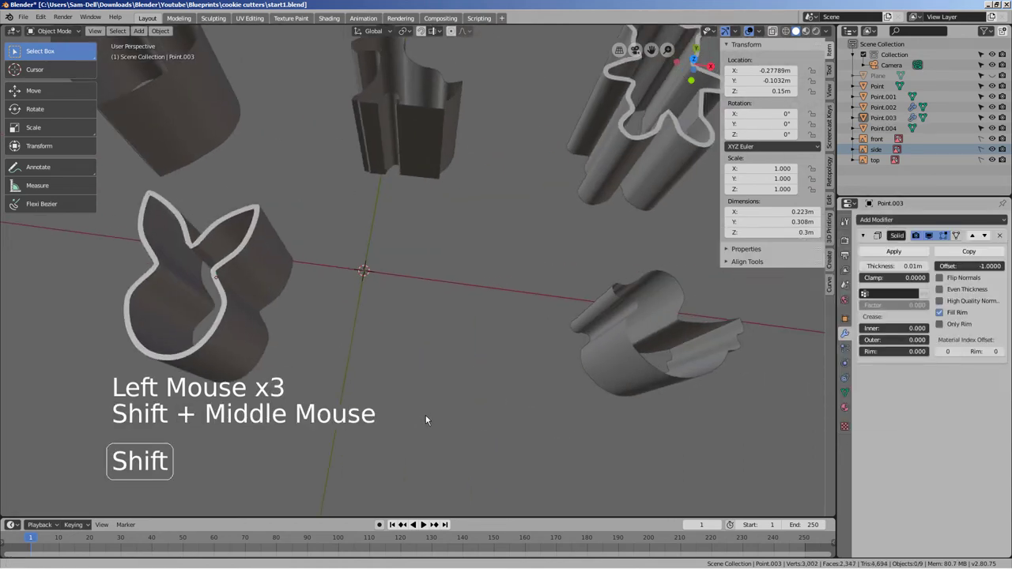
middle_click(660, 450)
Step: Select Point.004, re-centre its origin at 0.15 m height and begin adding a modifier
left_click(355, 354)
key("ctrl+a")
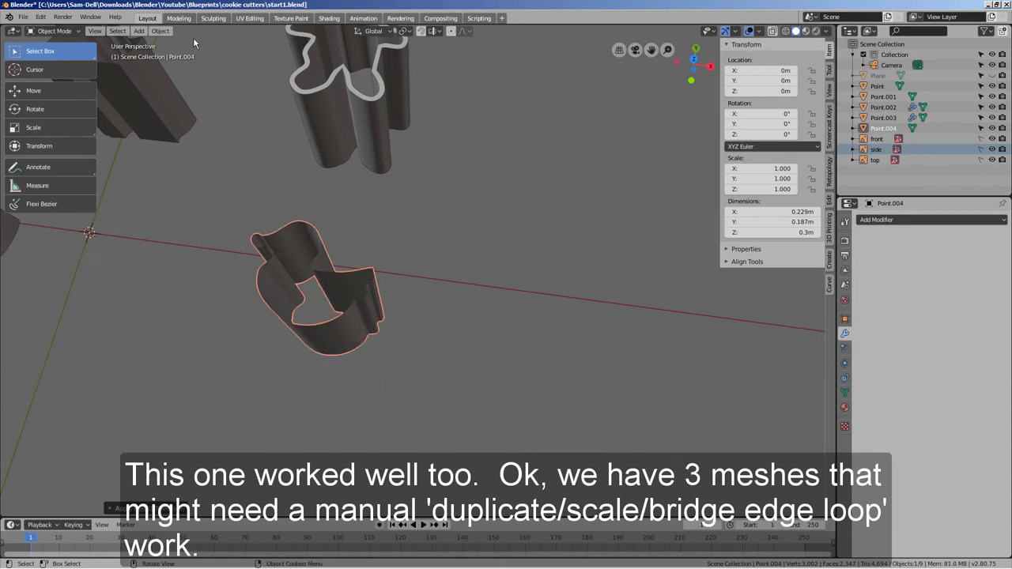
left_click(161, 34)
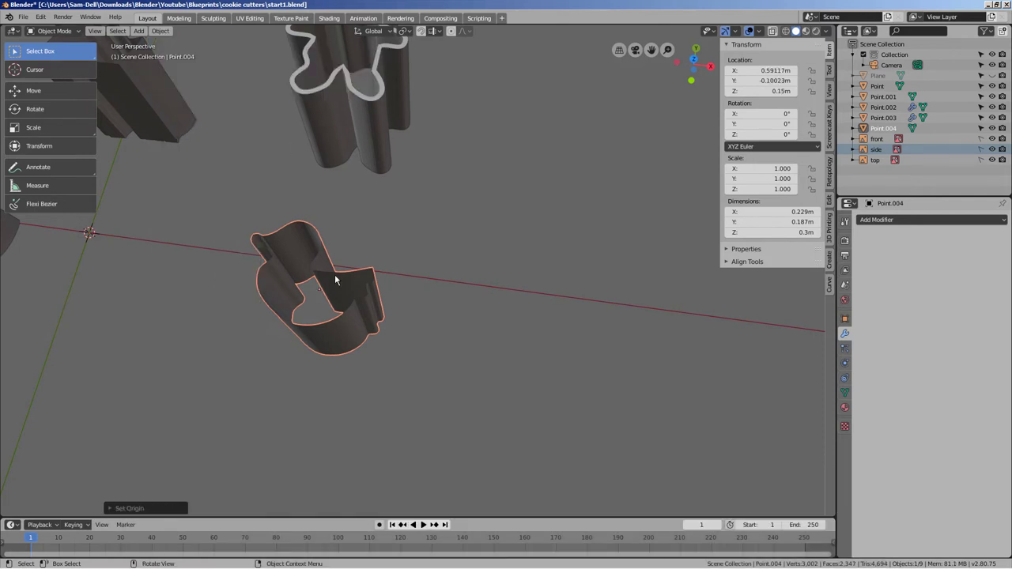
left_click(947, 223)
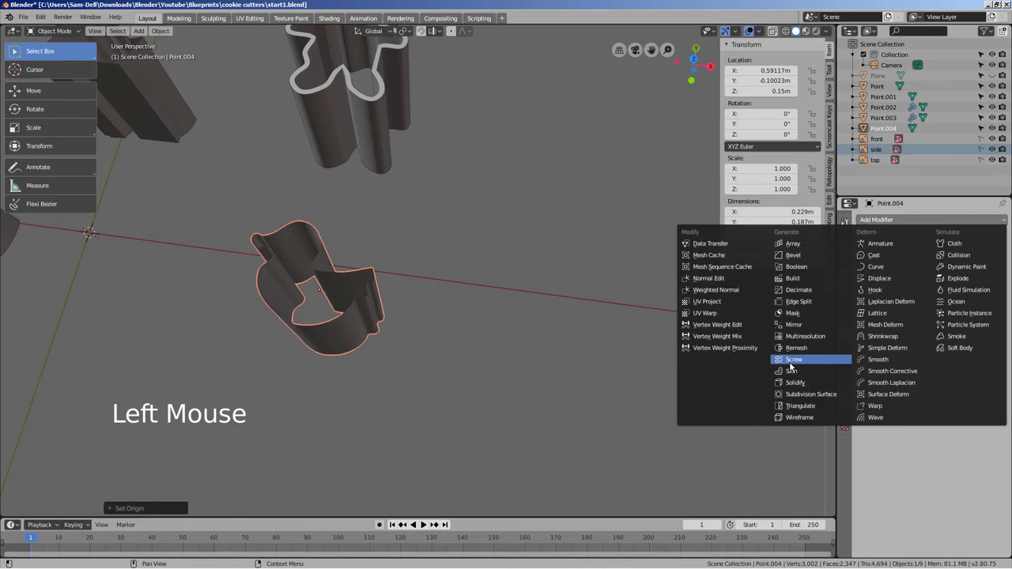
Step: Undo the pending modifier and select the heart cutter from a top view
key("ctrl+z")
scroll("down", 3)
middle_click(440, 247)
key("KP_7")
left_click(364, 253)
middle_click(429, 309)
left_click(369, 276)
Step: Duplicate the heart as Point.005 with Shift+D and scale the copy down to about 0.93
key("KP_7")
middle_click(413, 292)
scroll("up", 3)
middle_click(595, 290)
key("shift+d")
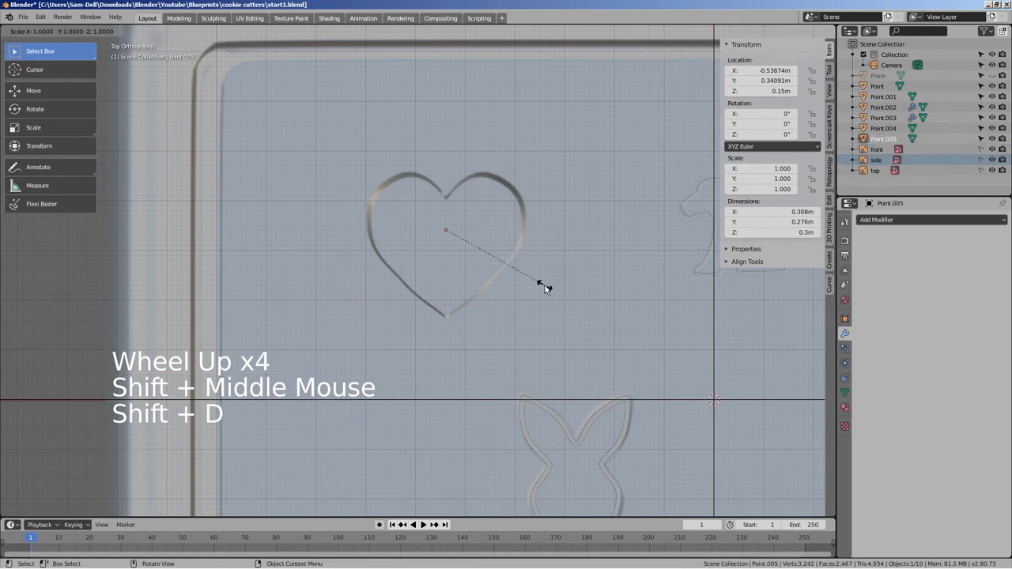
middle_click(534, 293)
scroll("up", 3)
middle_click(530, 277)
Step: Join the smaller heart copy into the heart with Ctrl+J and select its rim edge loops in Edit Mode
key("Tab")
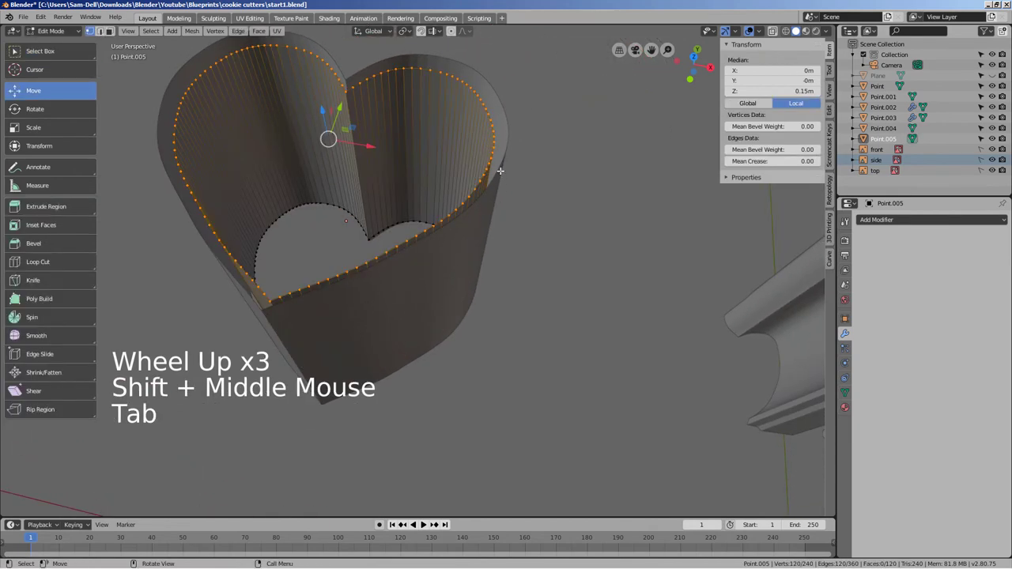
key("2")
key("Tab")
left_click(503, 174)
key("ctrl+j")
key("Tab")
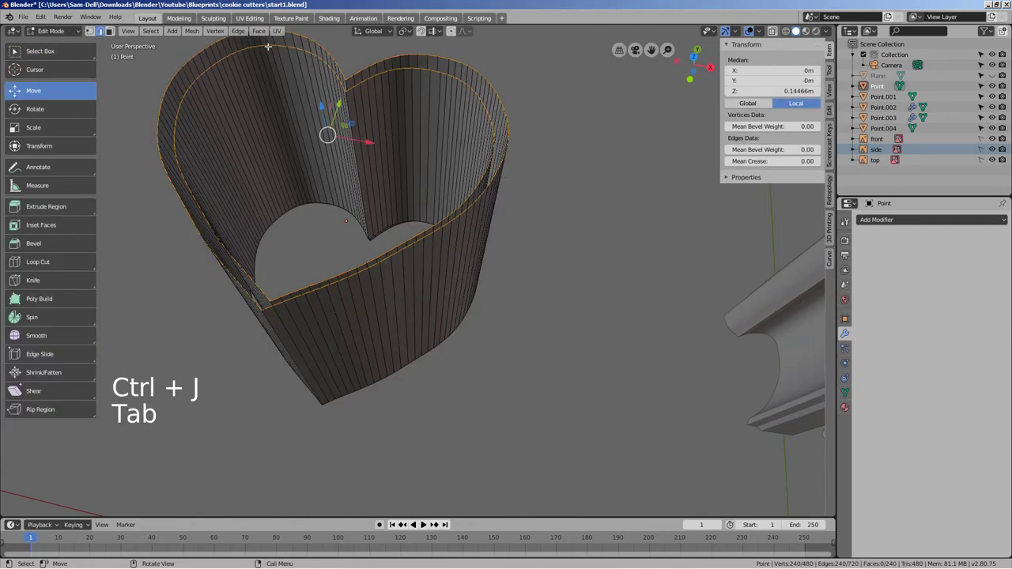
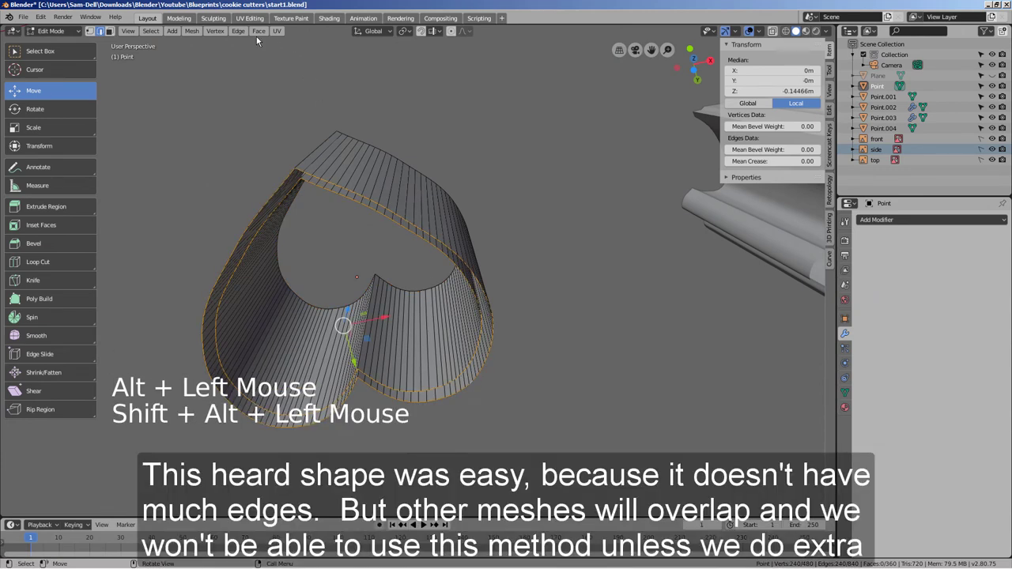
Step: Leave the Edge menu, duplicate the wavy Point.001 cutter as Point.005 and inspect the copy
left_click(245, 39)
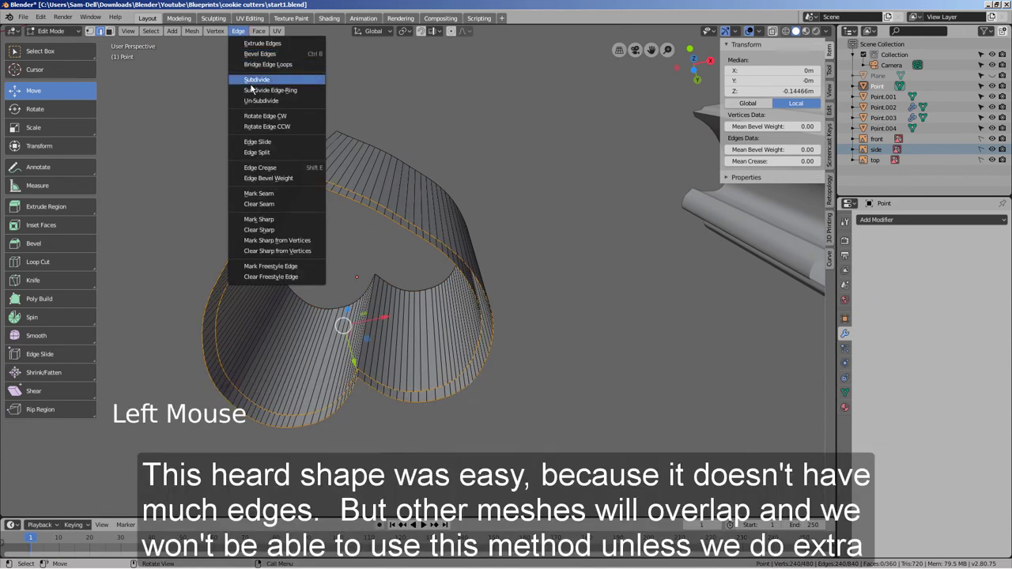
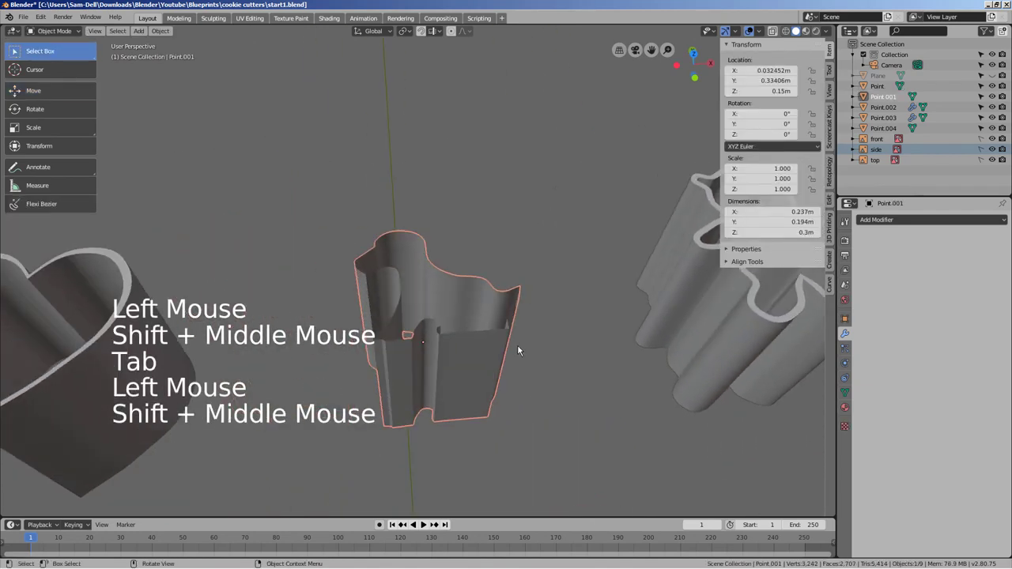
middle_click(539, 365)
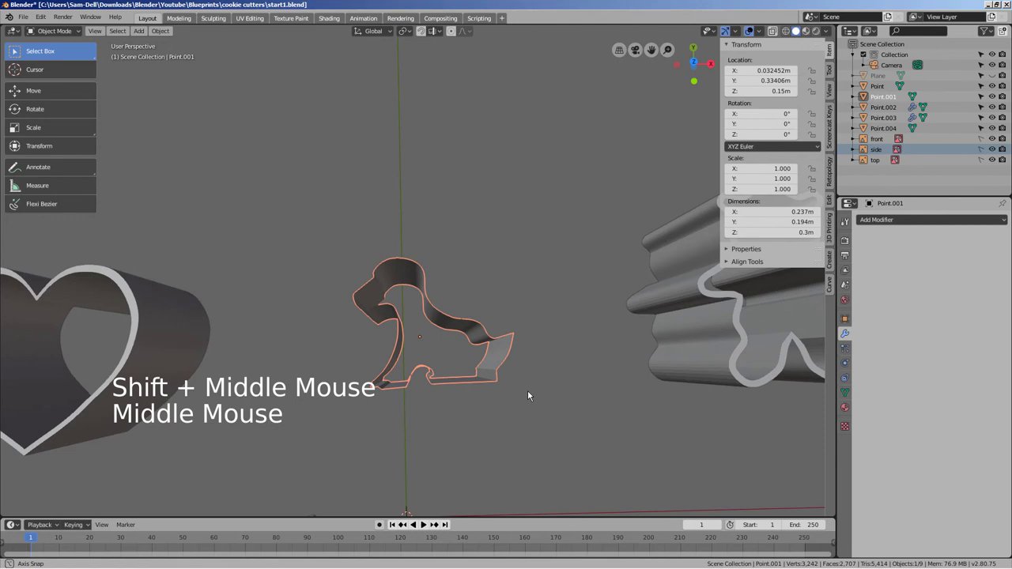
key("shift+d")
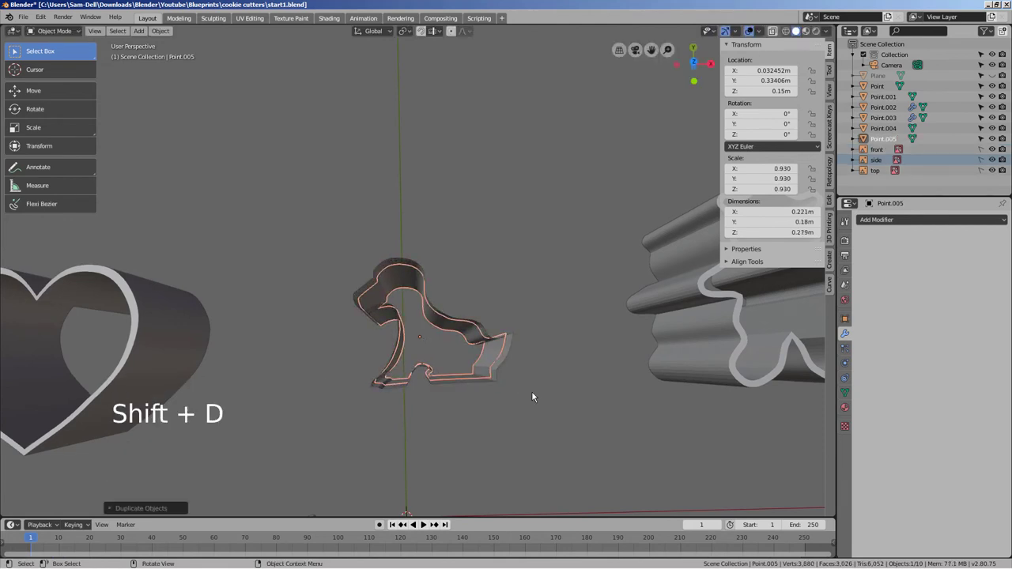
middle_click(567, 395)
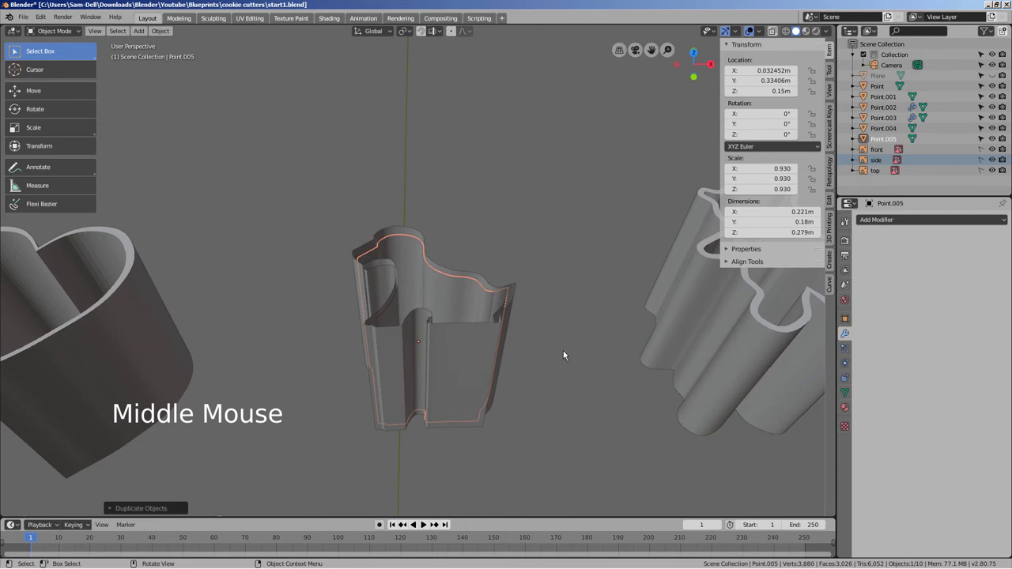
key("KP_7")
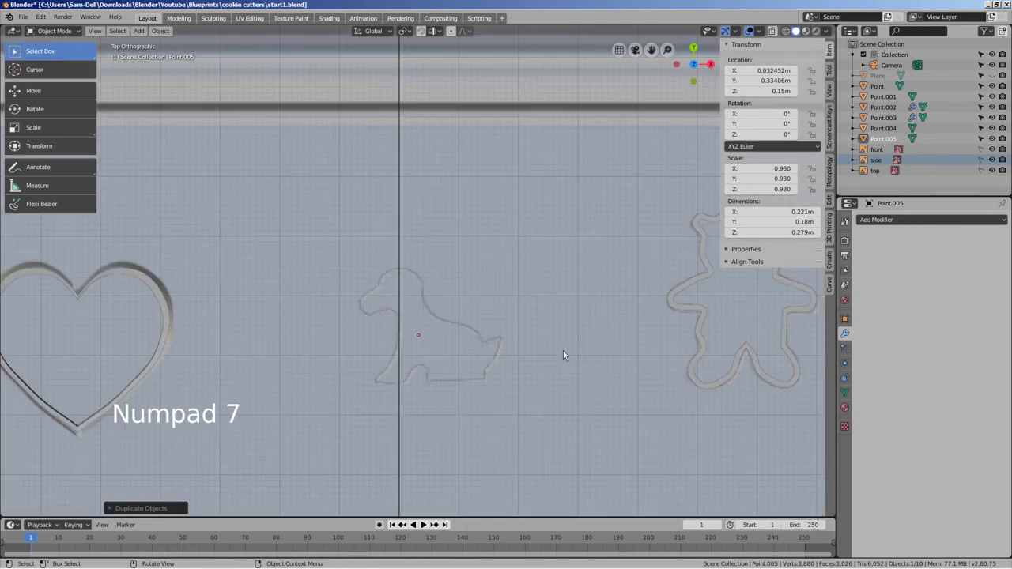
key("KP_5")
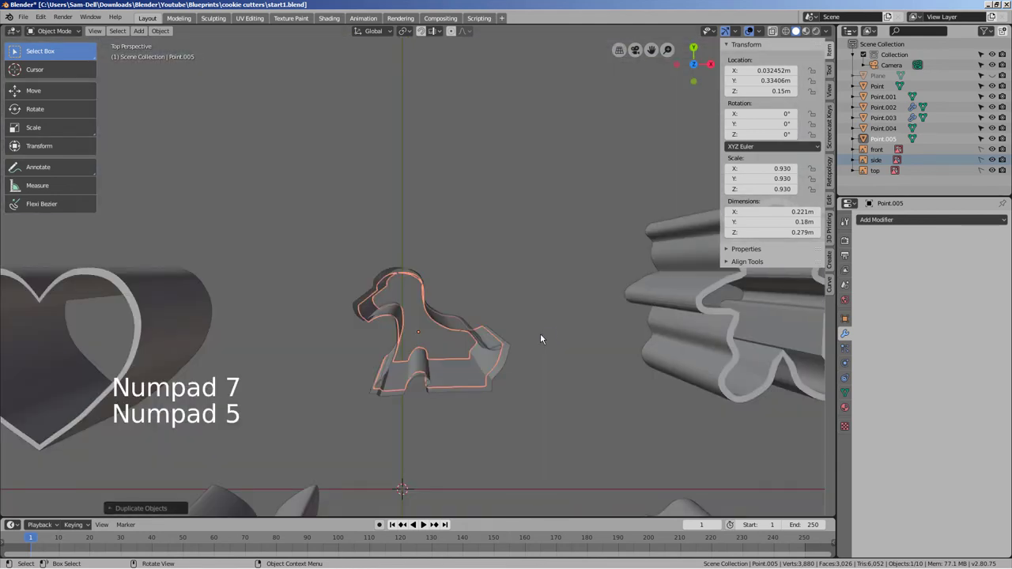
middle_click(546, 311)
scroll("up", 3)
middle_click(502, 236)
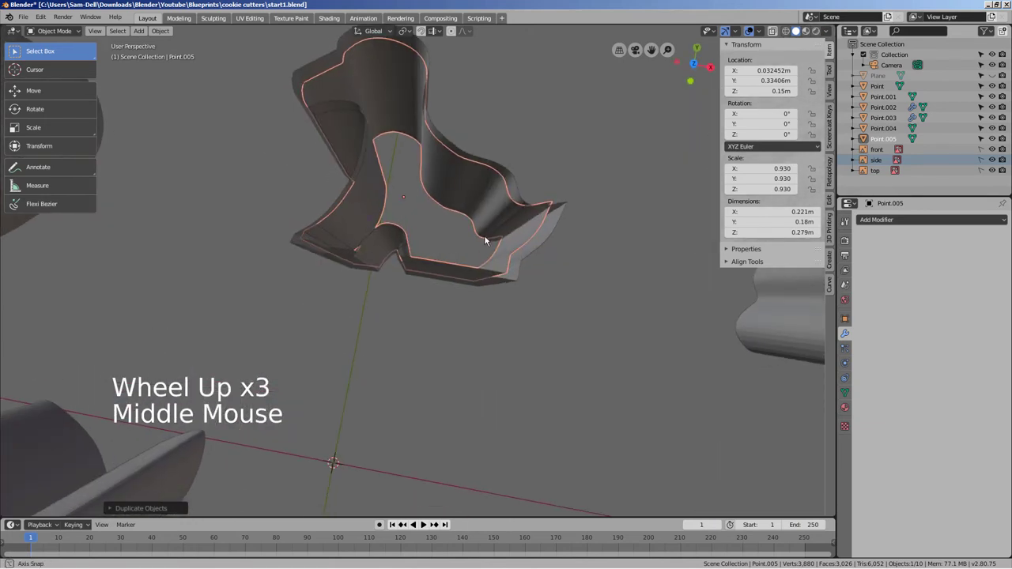
Step: Nudge the copy slightly along Y, then undo so only Point.001 remains selected
left_click(40, 89)
left_click(421, 148)
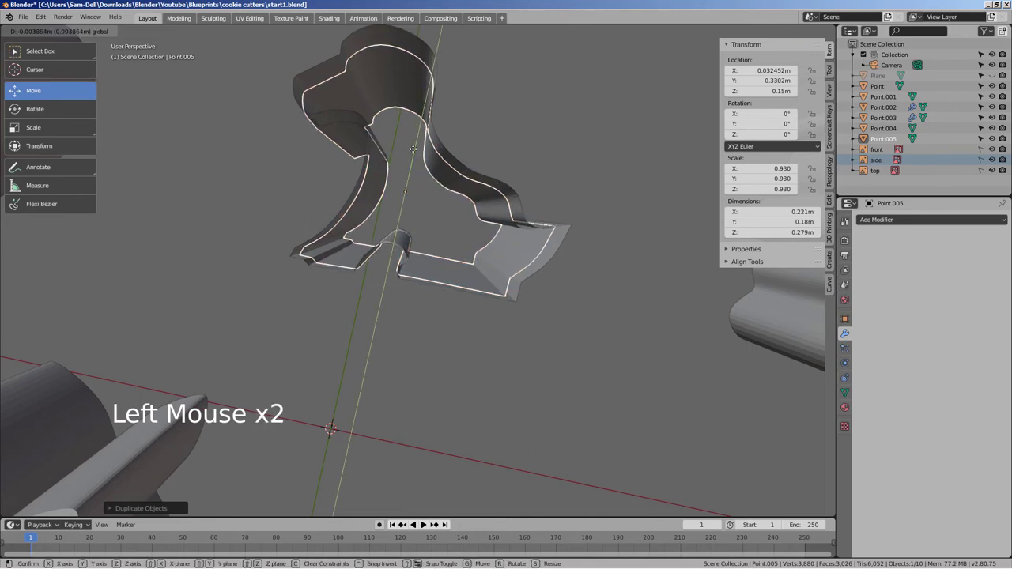
middle_click(565, 224)
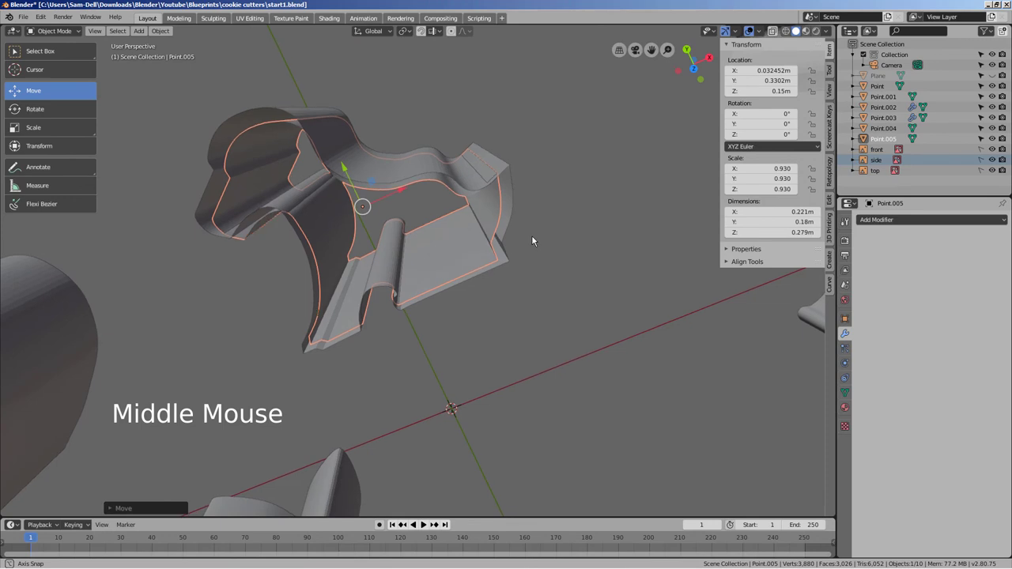
key("ctrl+z")
key("ctrl+z")
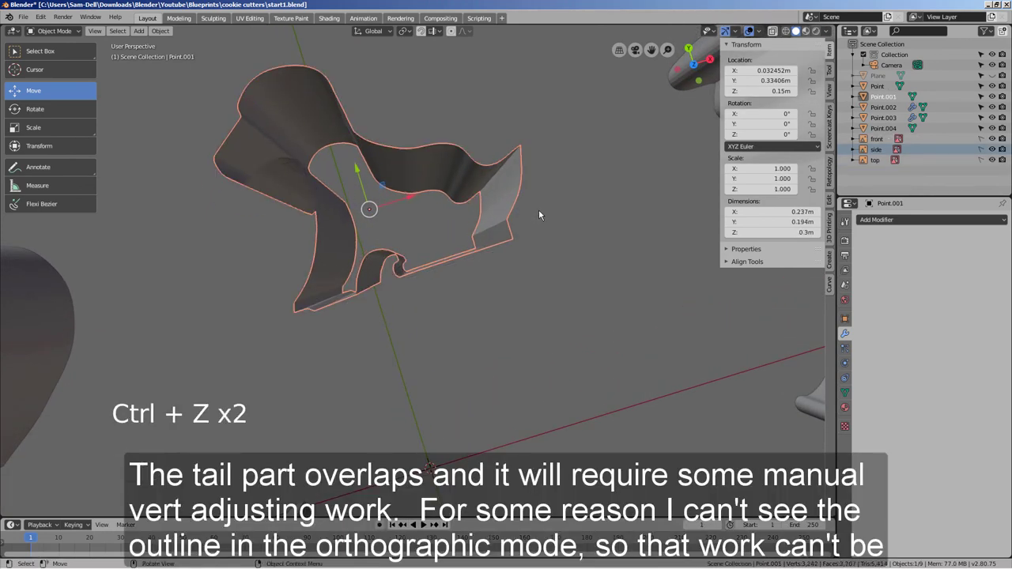
Step: Duplicate Point.001 again, scale the copy up to about 1.178 and inspect its walls closely
key("s")
key("ctrl+z")
key("shift+d")
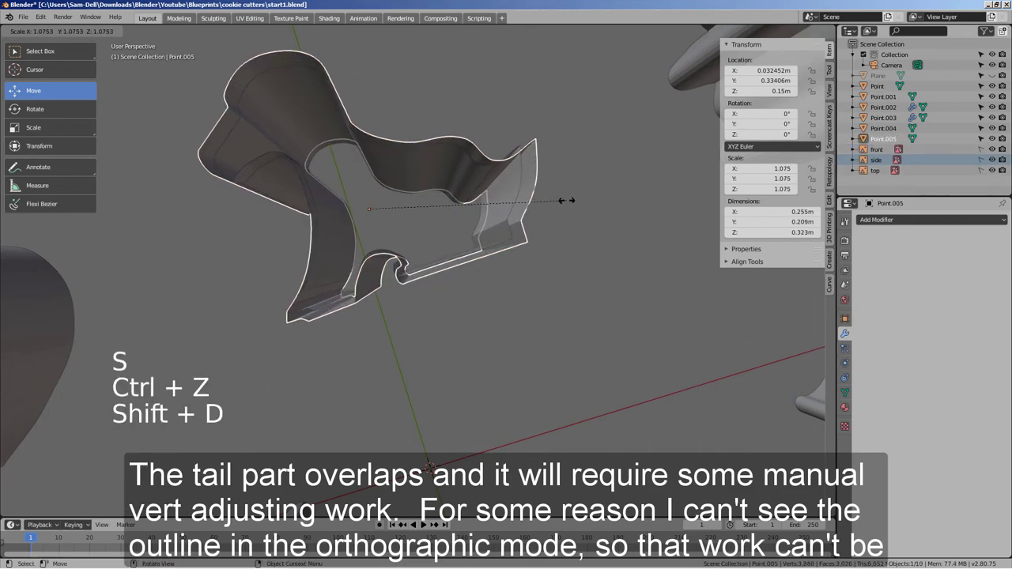
middle_click(565, 221)
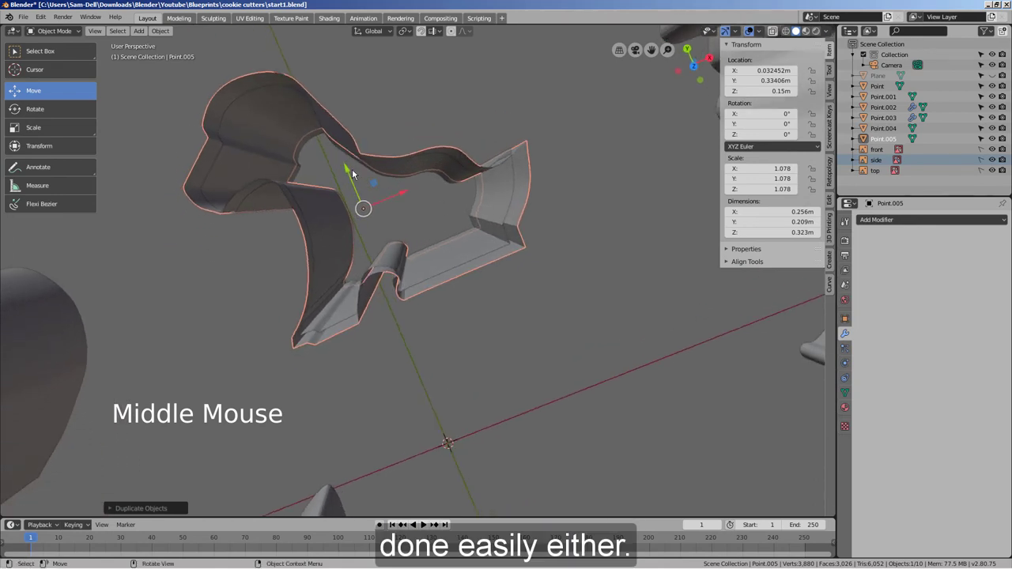
left_click(353, 171)
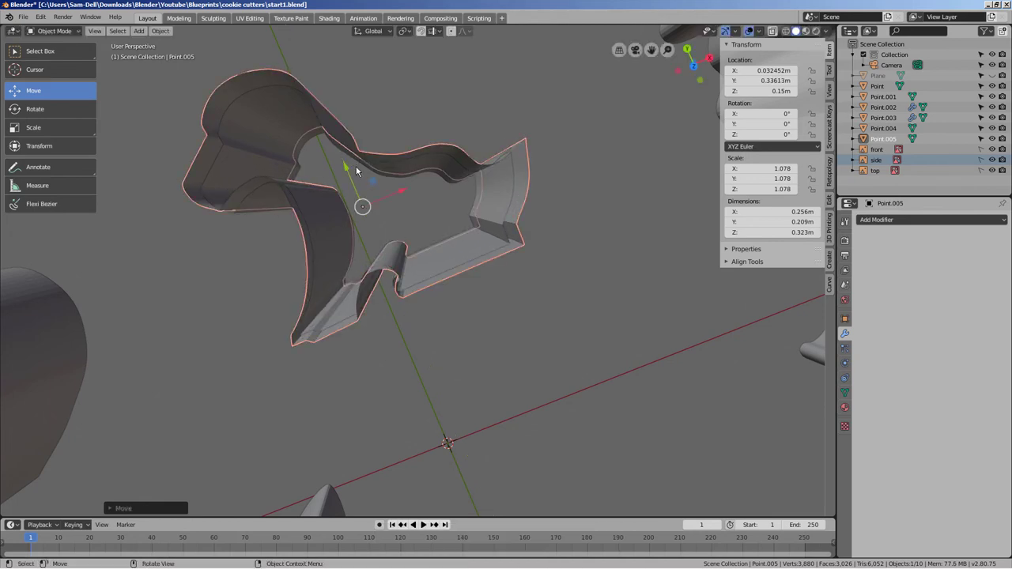
key("s")
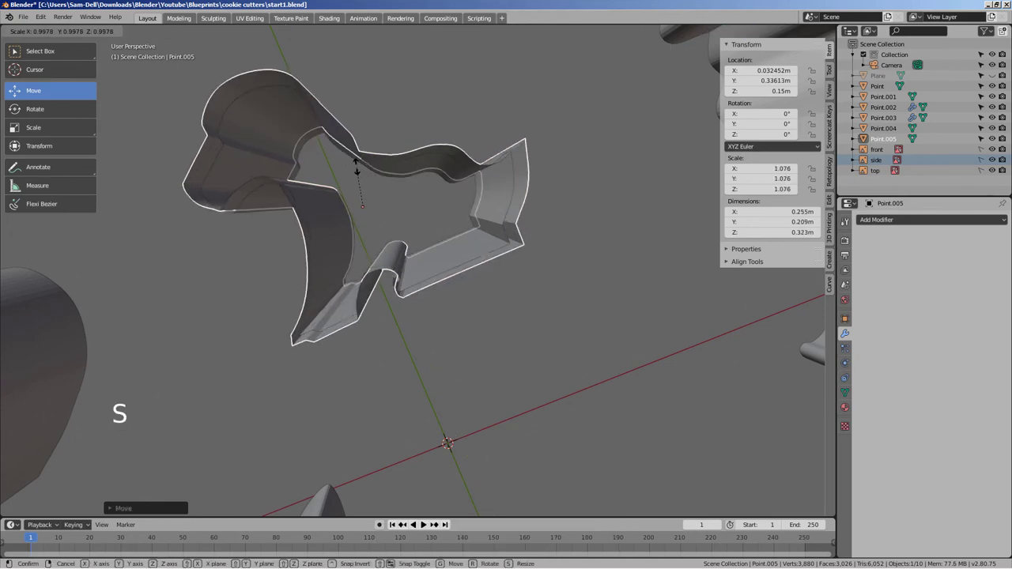
key("KP_7")
scroll("down", 3)
middle_click(443, 217)
middle_click(500, 267)
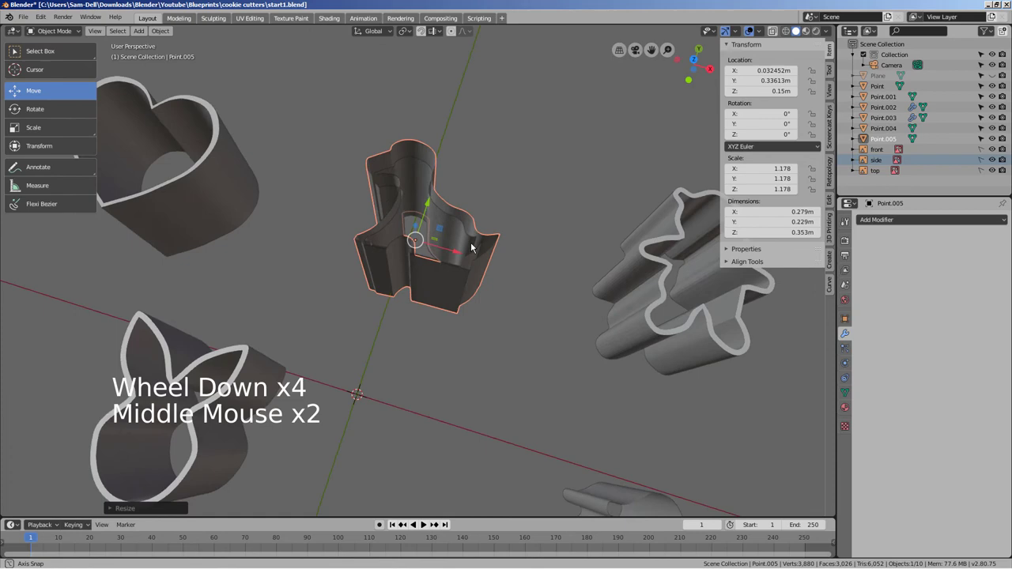
scroll("up", 3)
middle_click(467, 252)
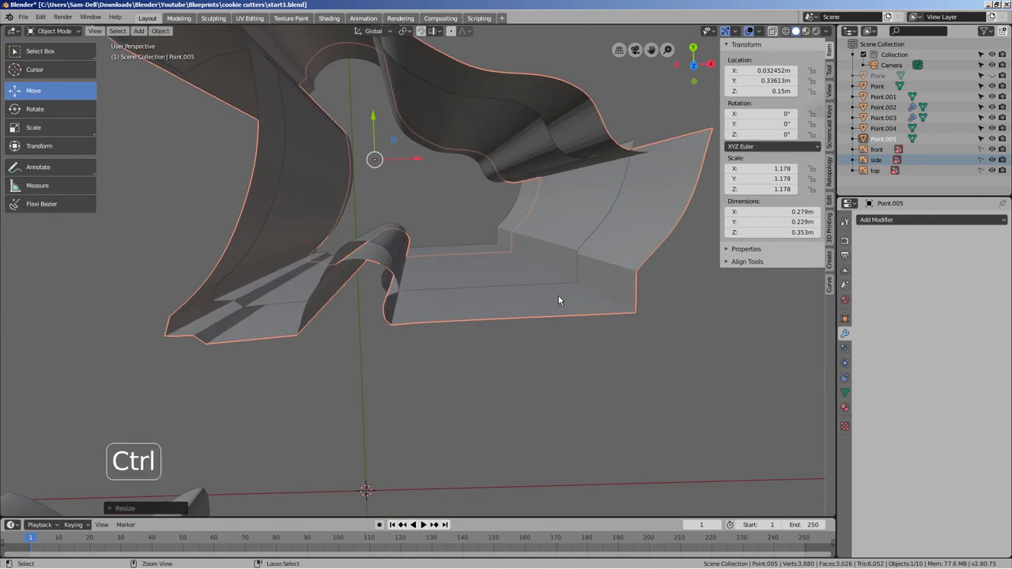
Step: Undo the enlarged copy, leaving nine objects, and view the cutters from the top
key("ctrl+z")
key("ctrl+z")
middle_click(539, 300)
key("KP_7")
middle_click(640, 358)
scroll("down", 3)
middle_click(636, 392)
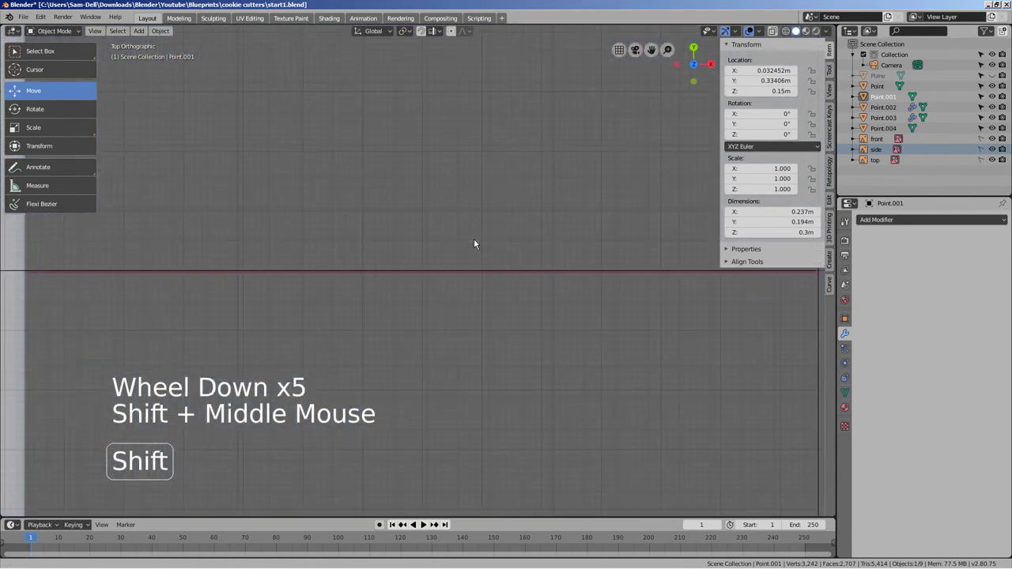
Step: Select the Point.004 cutter outline and make a trial duplicate of it
left_click(325, 336)
middle_click(404, 383)
middle_click(526, 427)
left_click(486, 341)
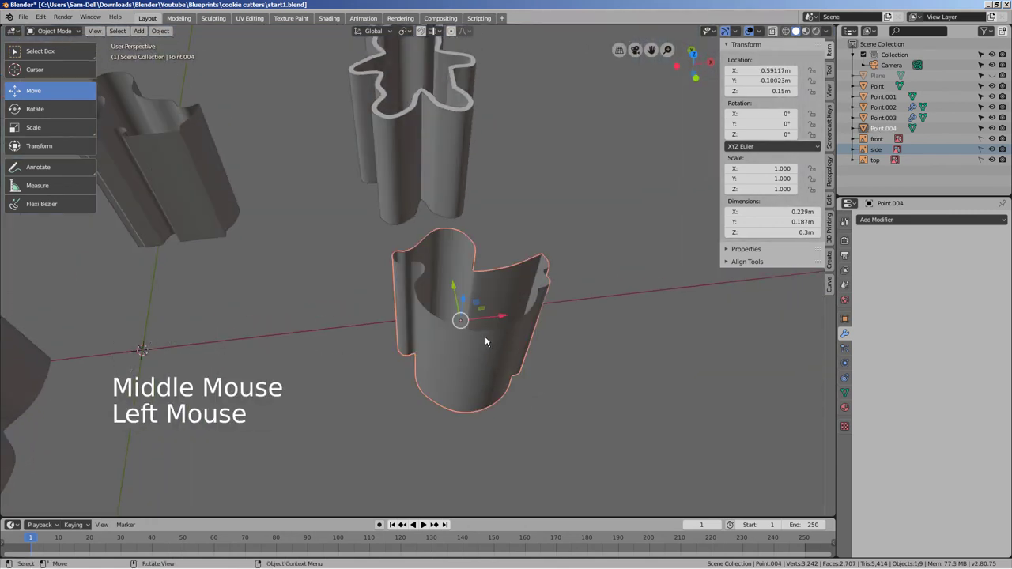
key("shift+d")
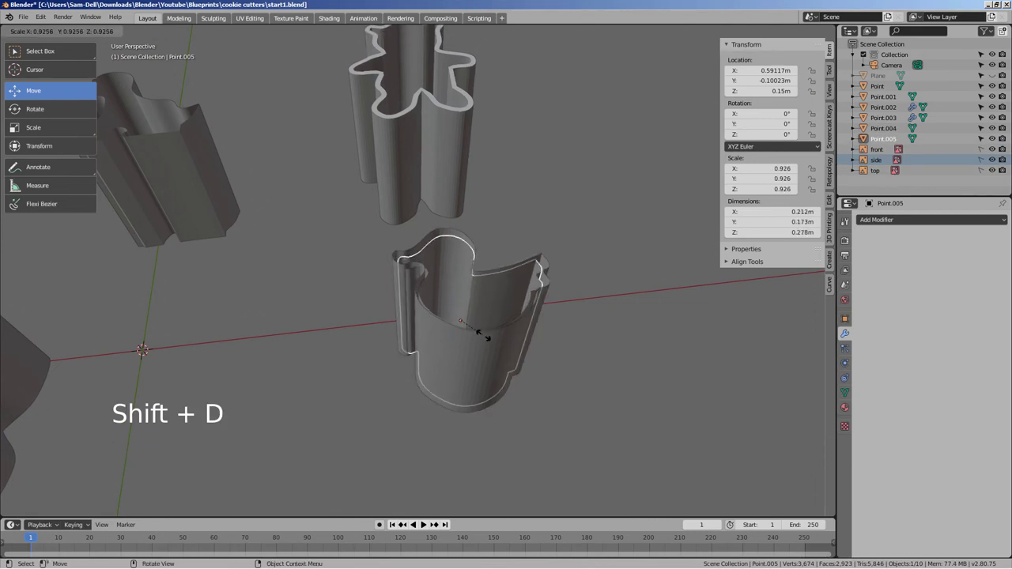
key("KP_7")
scroll("up", 3)
middle_click(515, 355)
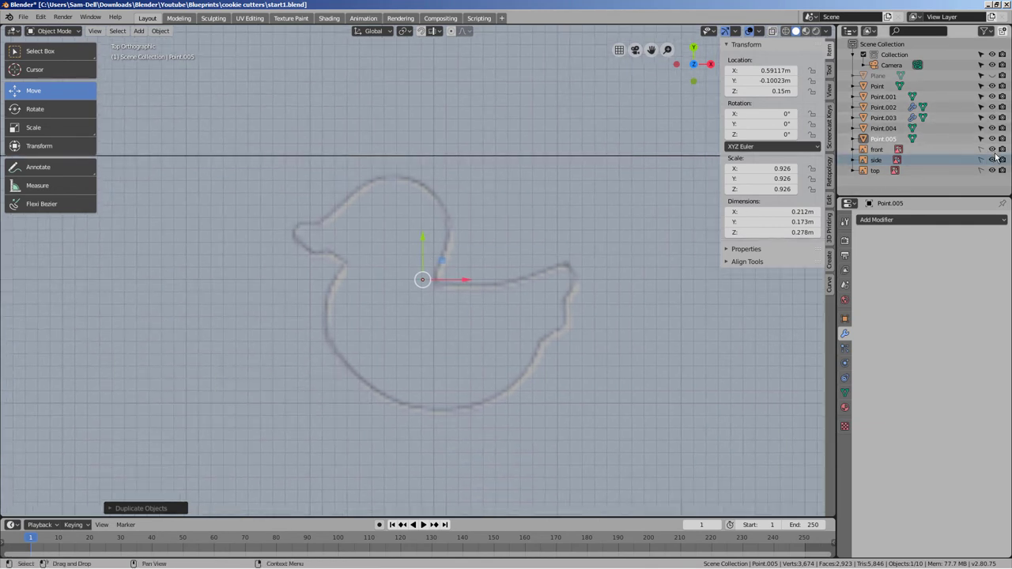
Step: Hide the front, side and top reference images in the Outliner
left_click(997, 156)
left_click(1001, 163)
left_click(995, 176)
middle_click(532, 303)
key("KP_7")
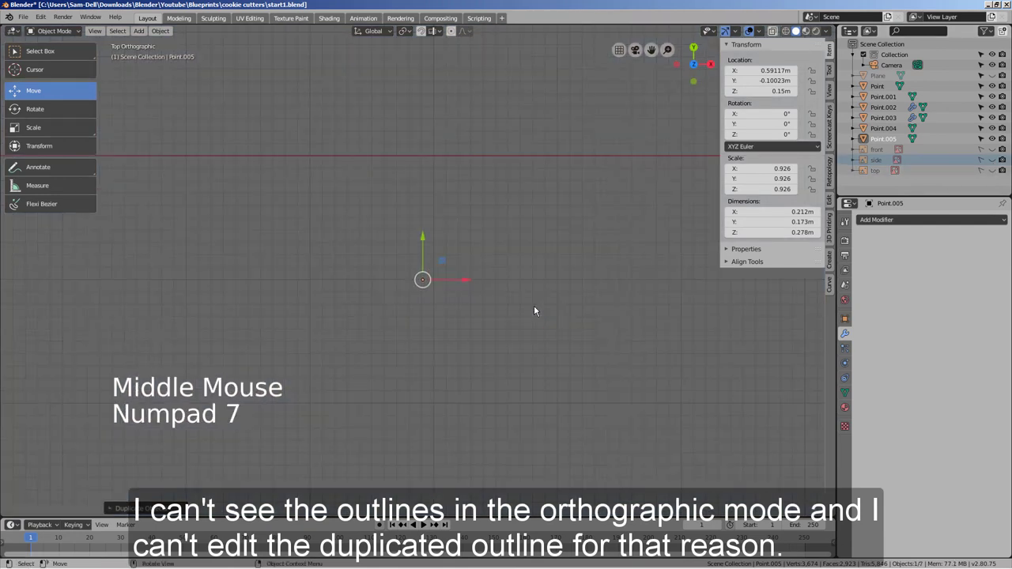
middle_click(553, 345)
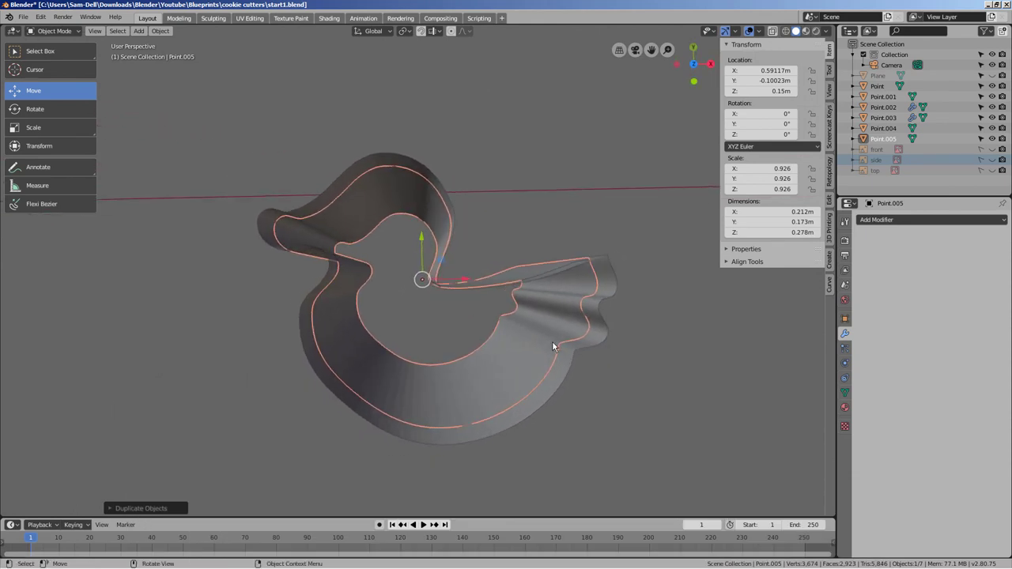
Step: Undo the trial scaling and delete the duplicated Point.005 outline
left_click(423, 241)
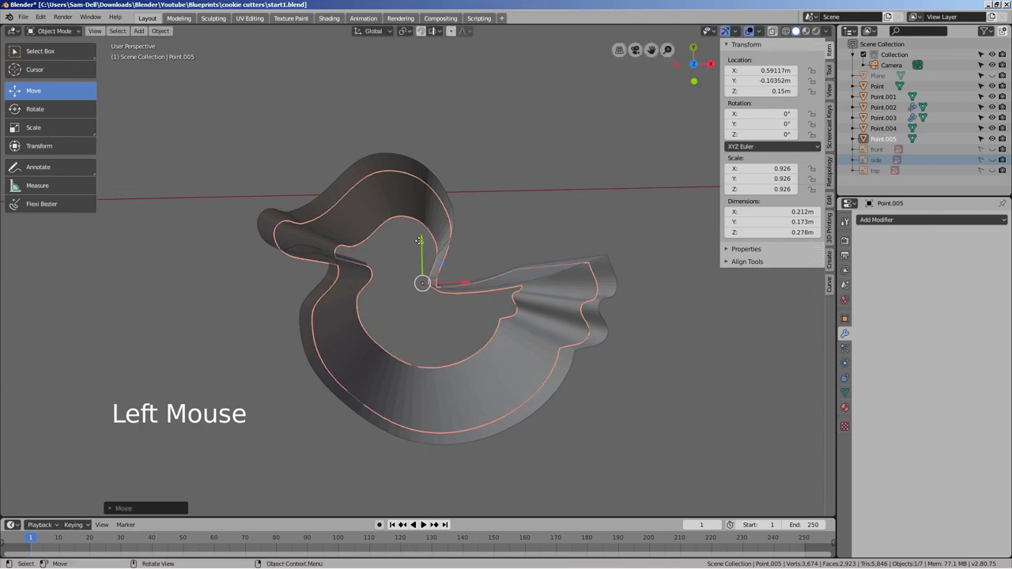
middle_click(550, 322)
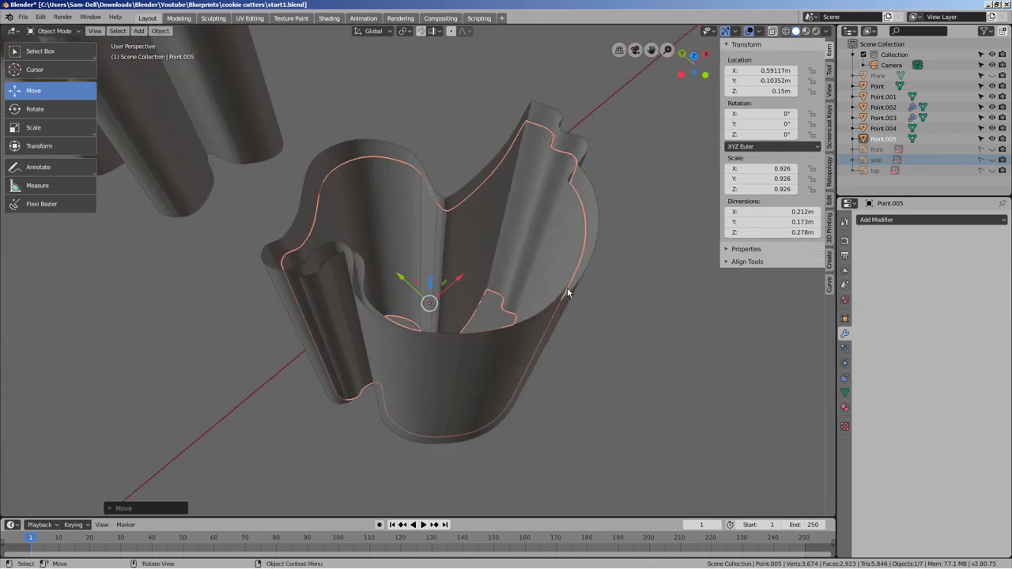
key("KP_7")
middle_click(568, 293)
left_click(428, 245)
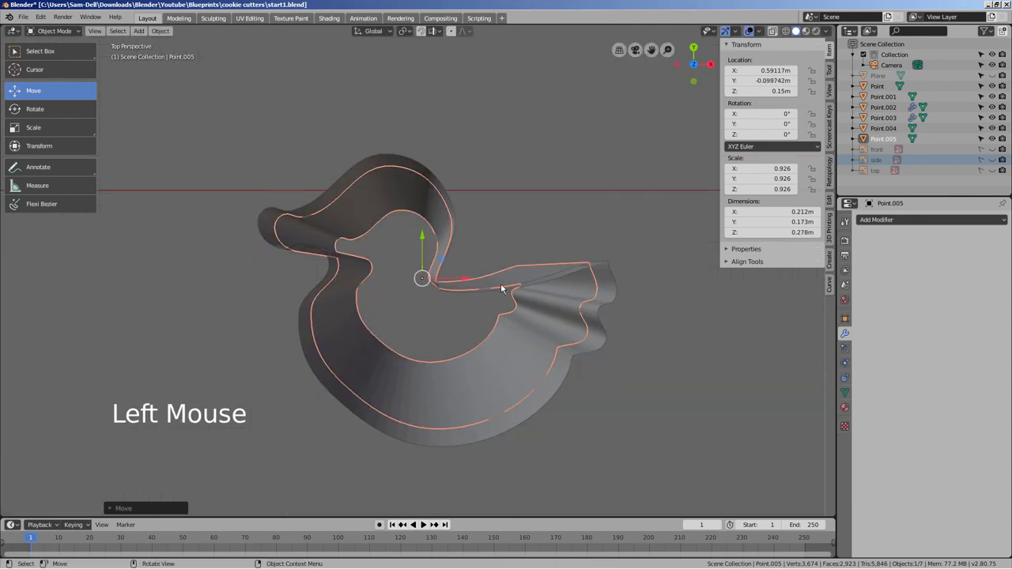
key("ctrl+z")
key("ctrl+z")
key("ctrl+z")
key("x")
middle_click(532, 330)
Step: Add a Solidify modifier to Point.004 and thin its walls to 0.003 m
left_click(542, 288)
left_click(941, 227)
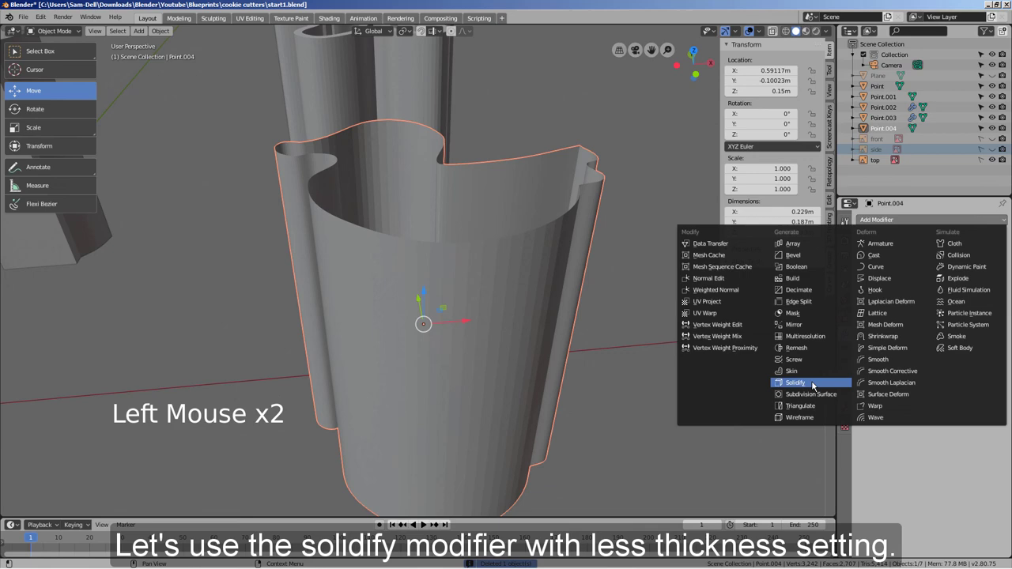
middle_click(691, 325)
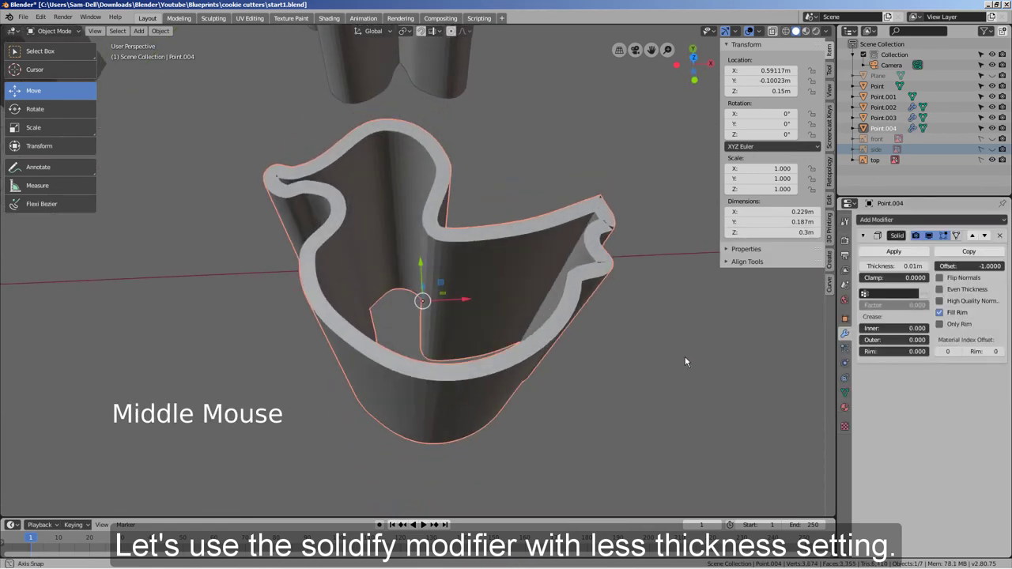
middle_click(625, 289)
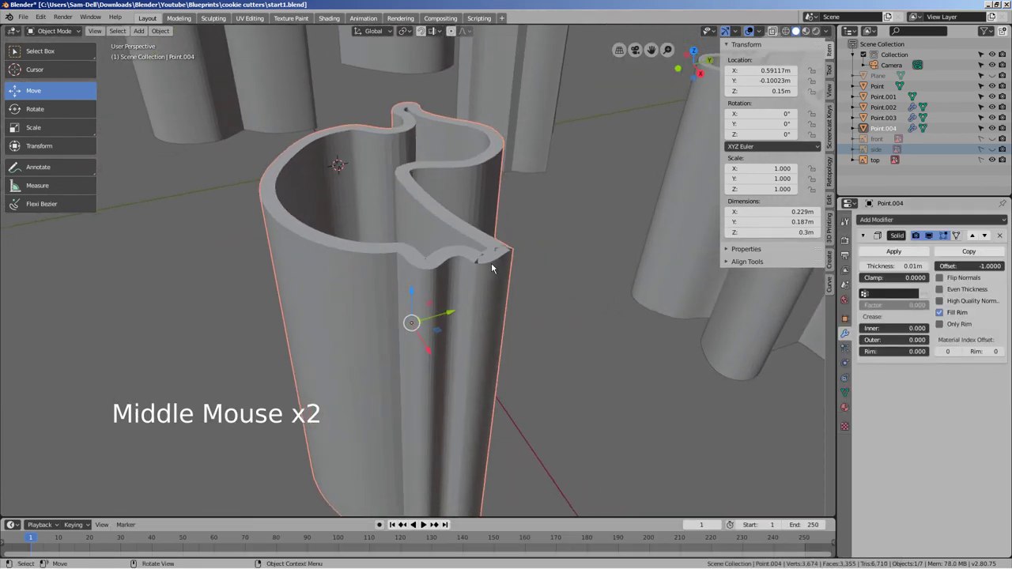
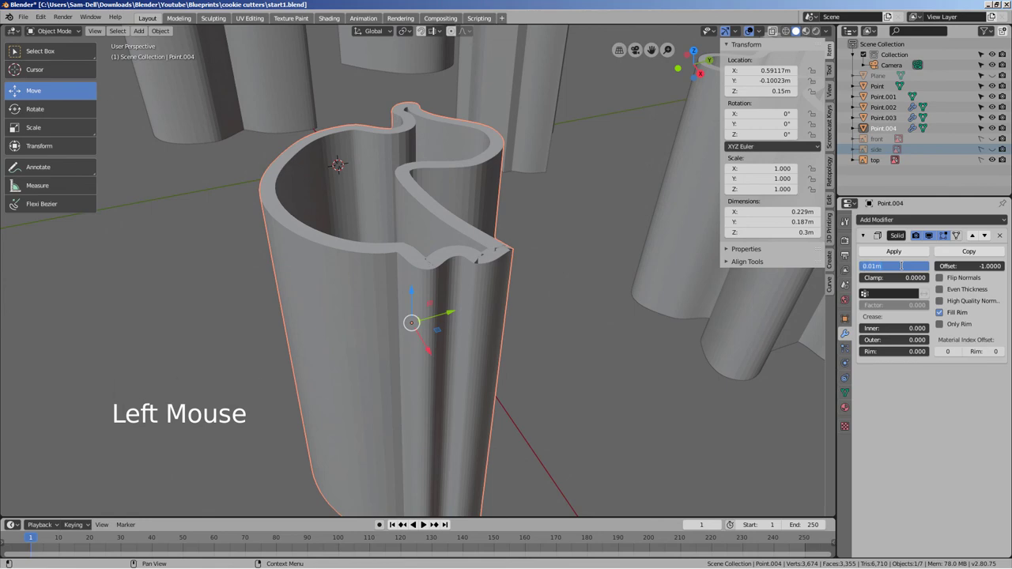
key("BackSpace")
key("BackSpace")
key("0")
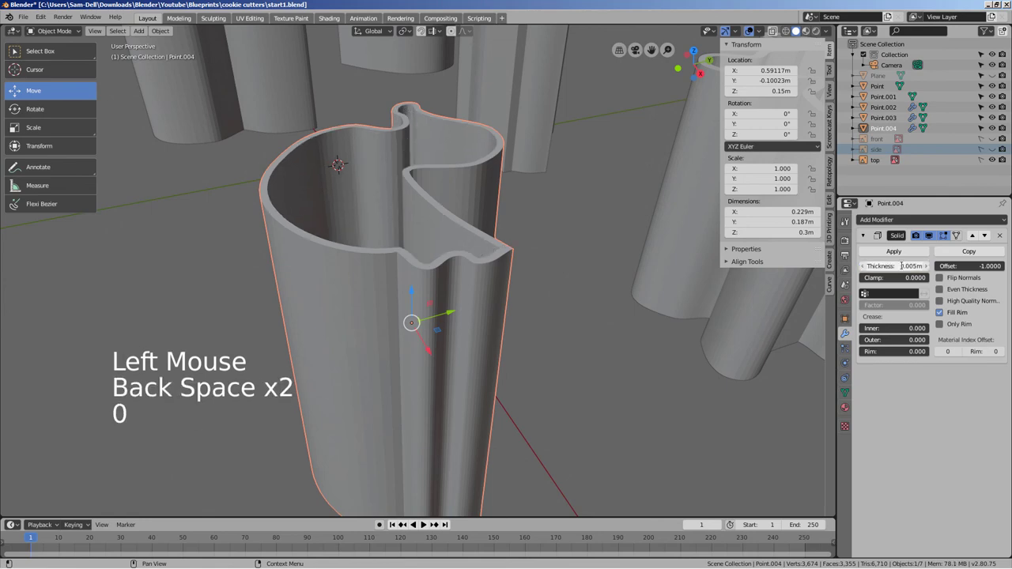
middle_click(558, 307)
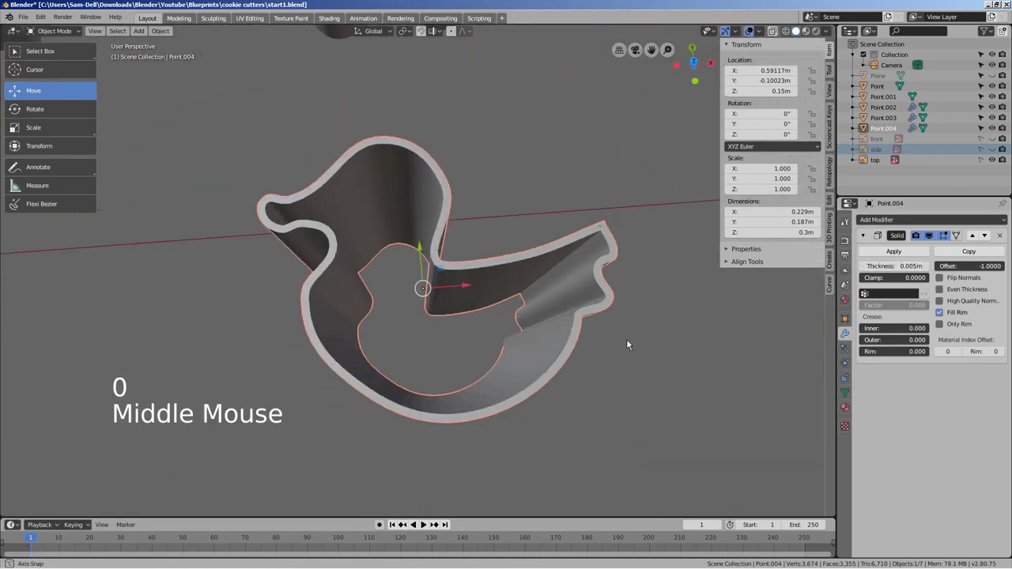
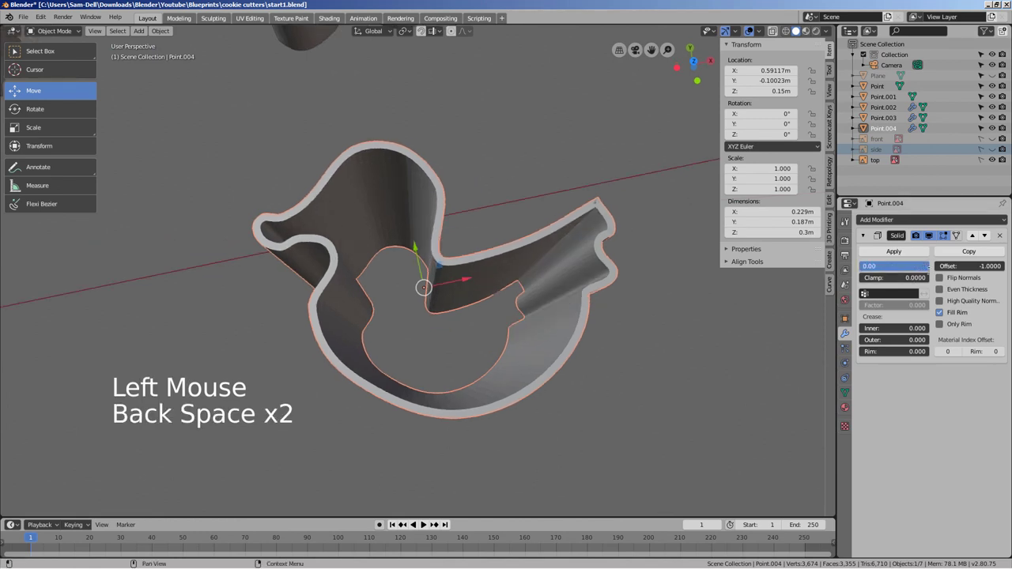
key("BackSpace")
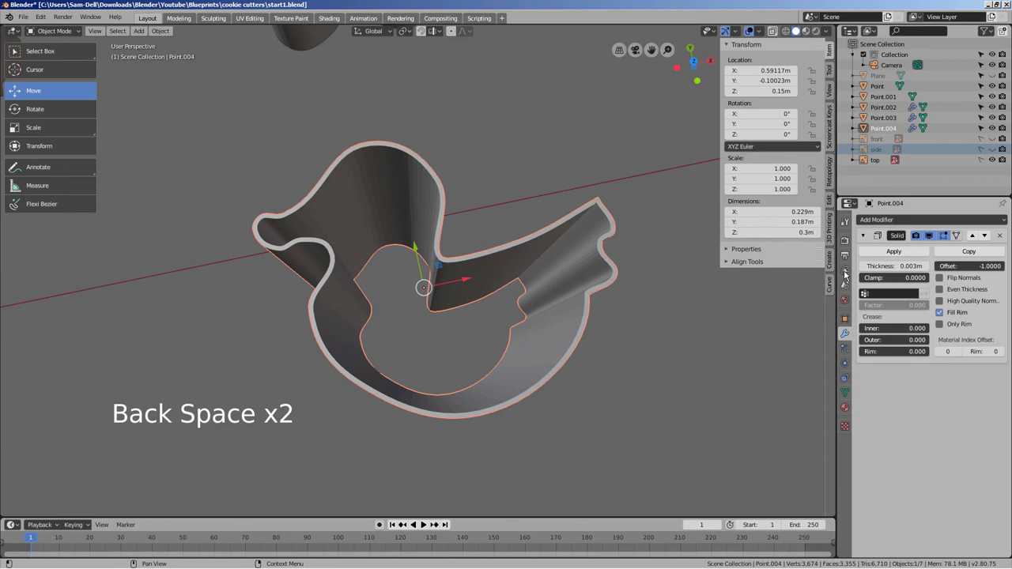
Step: Select the dog-shaped cutter Point.001 and orbit around the cutters to inspect it
middle_click(716, 330)
scroll("down", 3)
middle_click(473, 295)
left_click(364, 292)
middle_click(454, 299)
scroll("up", 3)
middle_click(469, 250)
middle_click(547, 284)
Step: Add a Solidify modifier to Point.001 with a trial 0.03 wall thickness
middle_click(545, 306)
middle_click(544, 306)
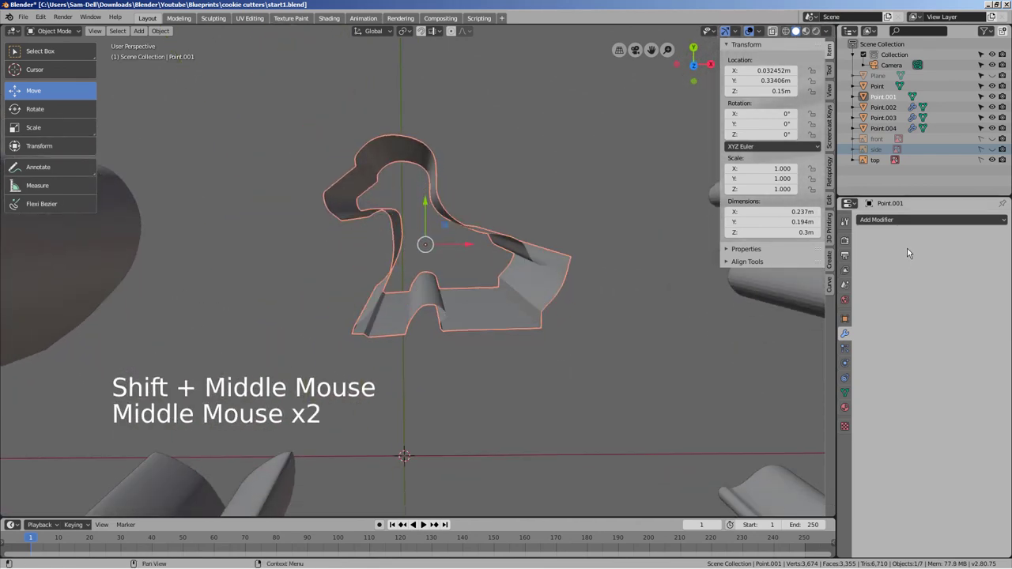
double_click(906, 229)
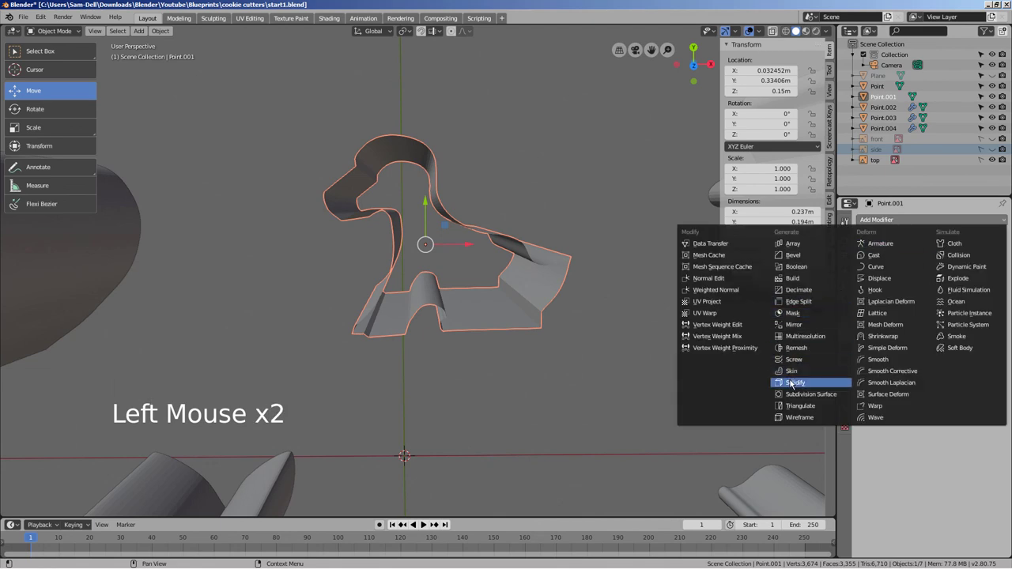
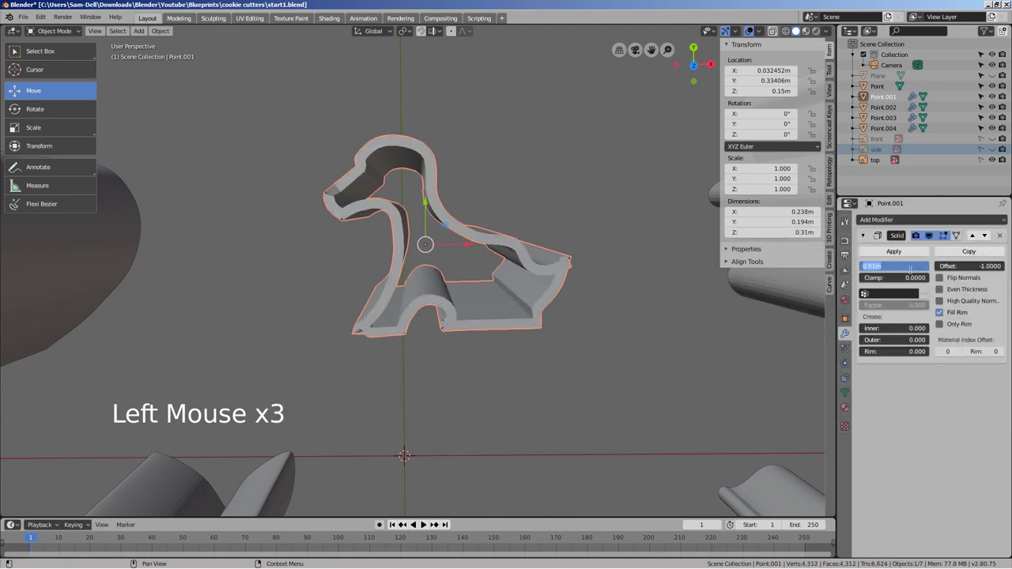
key("BackSpace")
key("BackSpace")
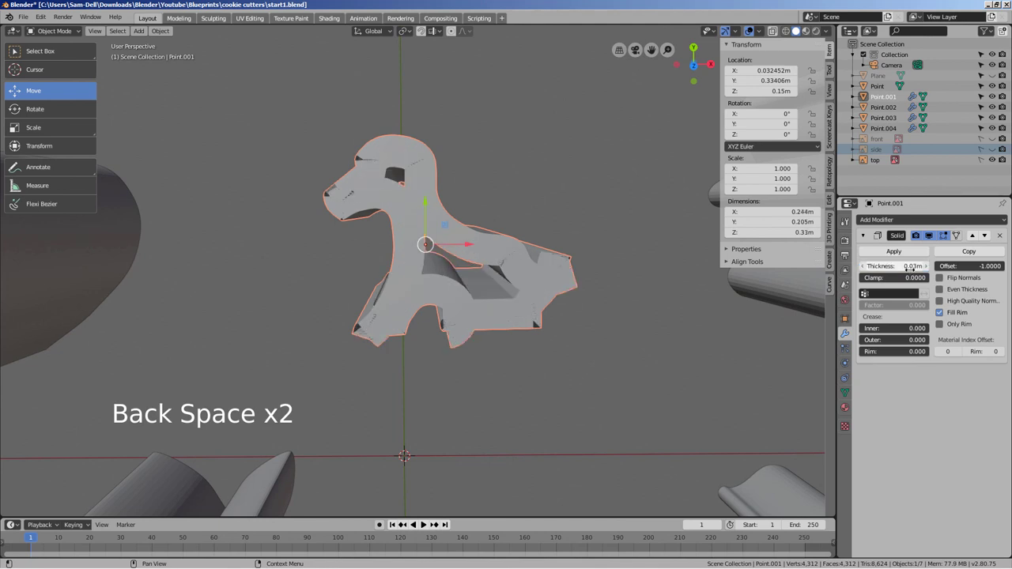
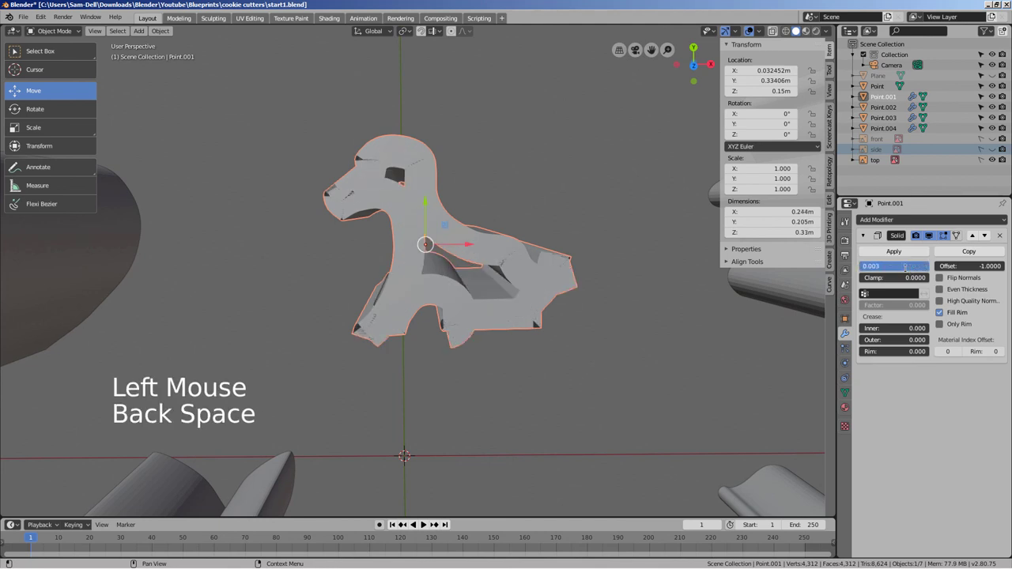
left_click(726, 379)
Step: Reduce Point.001's wall thickness to 0.003 m and reselect Point.004
middle_click(659, 378)
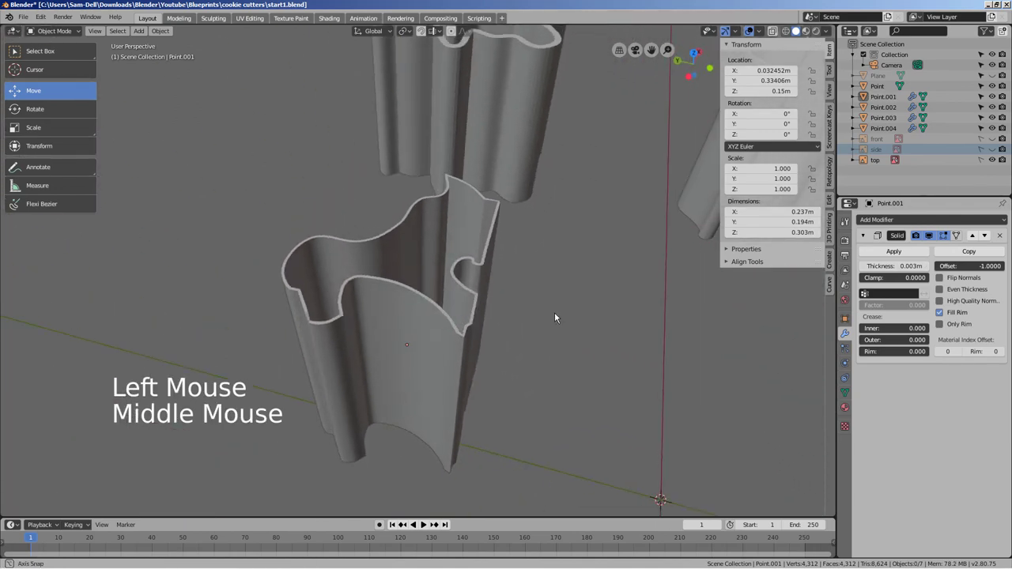
scroll("down", 3)
middle_click(671, 424)
left_click(611, 379)
right_click(610, 379)
left_click(487, 392)
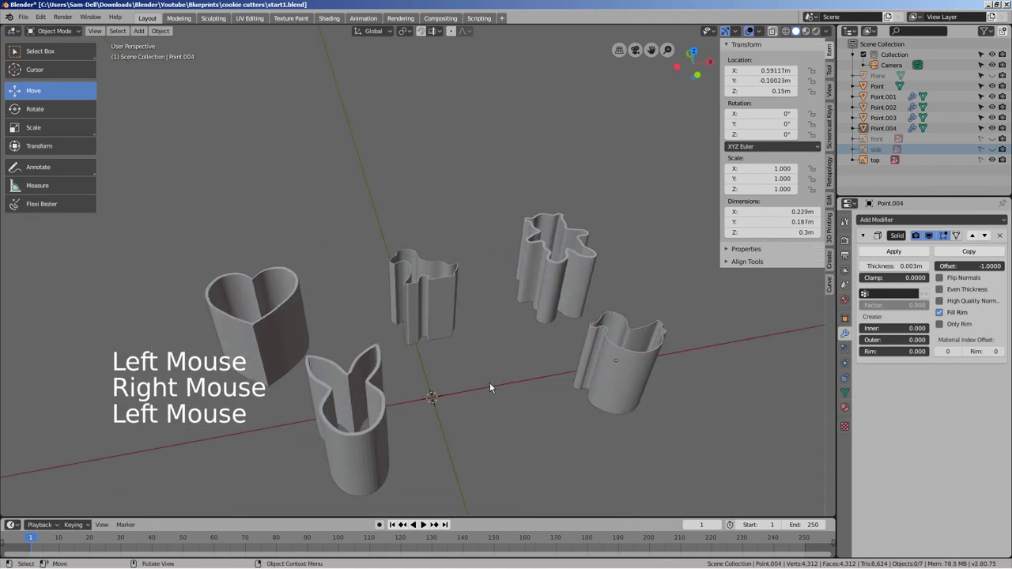
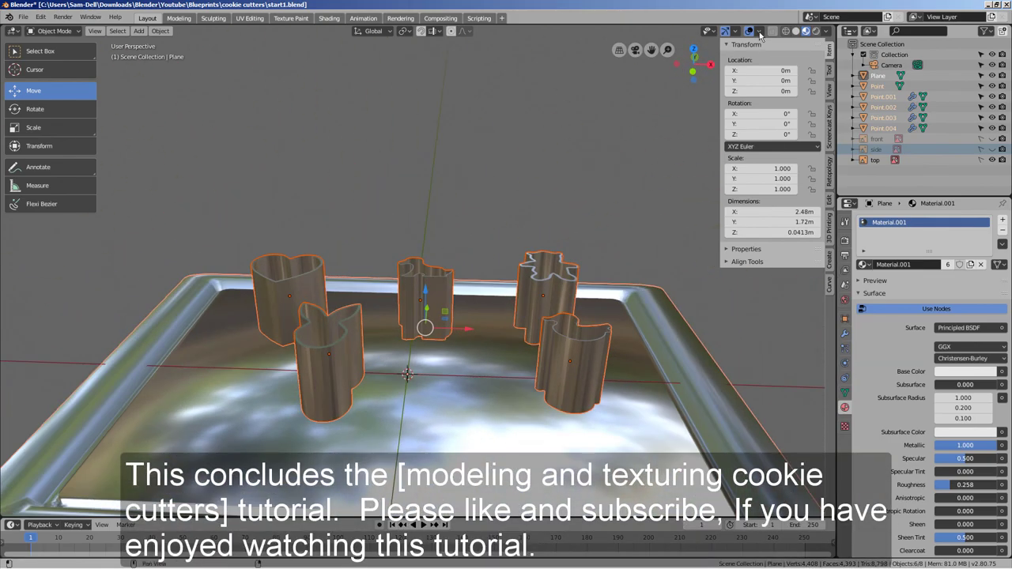
Step: Switch to rendered material shading and orbit around the cutters on the metallic plane
left_click(756, 33)
key("n")
middle_click(749, 369)
scroll("down", 3)
middle_click(695, 415)
middle_click(600, 369)
scroll("up", 3)
middle_click(555, 393)
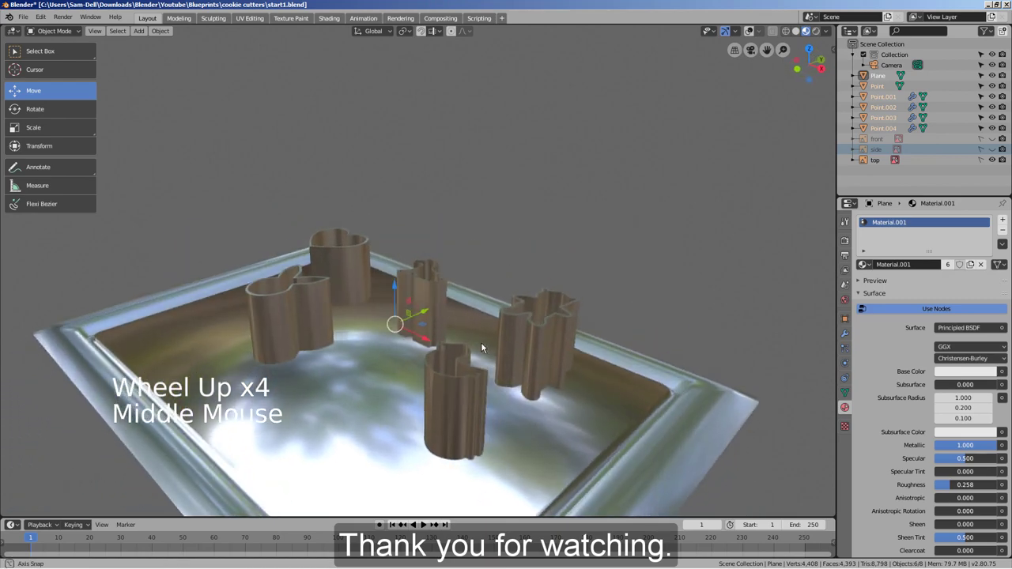